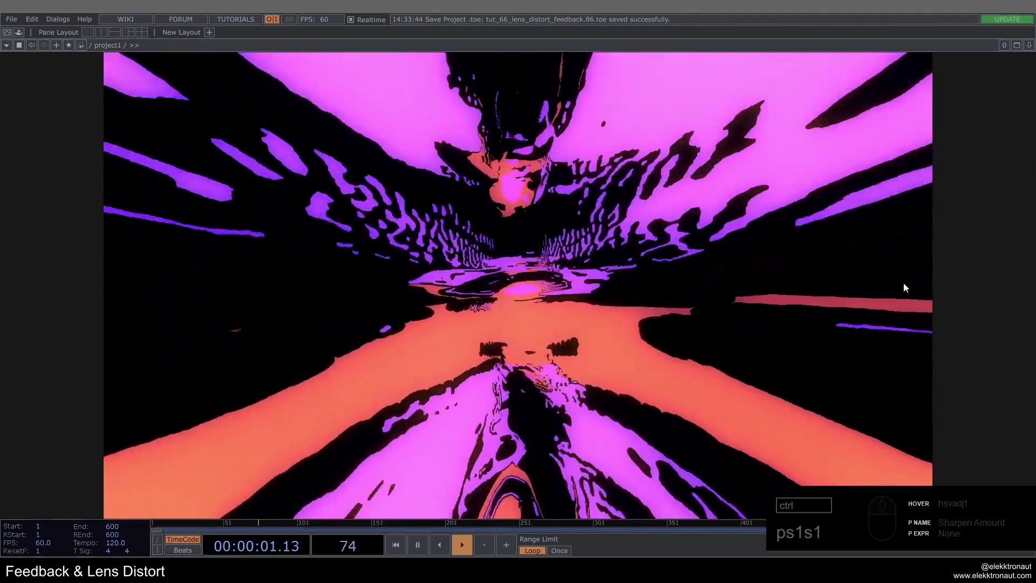
Show the operator network over the tunnel output with lensdistort1's settings (K1 -0.4, focal 0.7 and 2) displayed.
left_click_drag(482, 247, 457, 169)
type("ps1s1")
left_click_drag(445, 155, 406, 182)
left_click(371, 189)
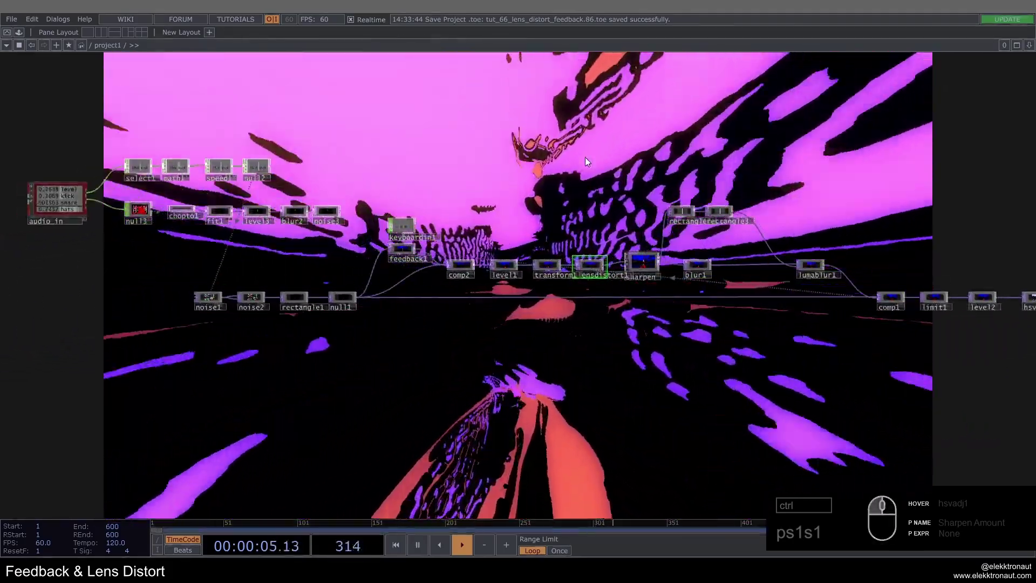
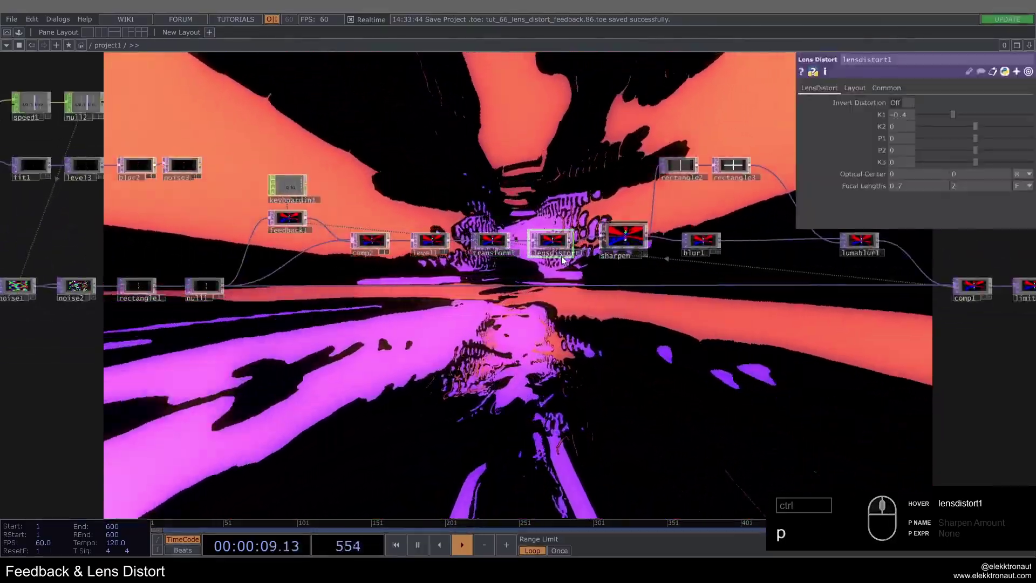
Push lensdistort1's K1 distortion to -1, then bring up the sharpen component's parameters.
key("p")
left_click(564, 351)
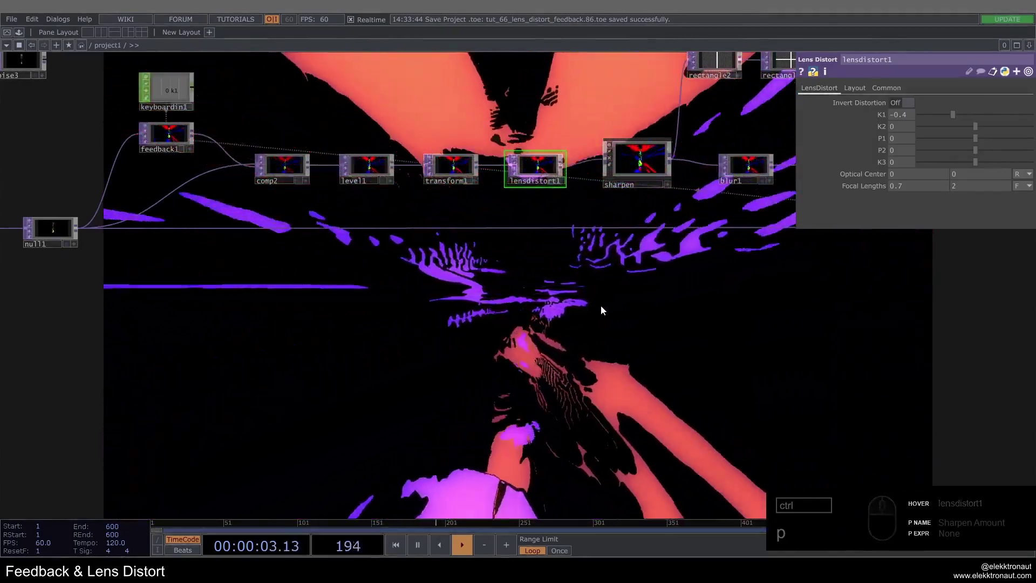
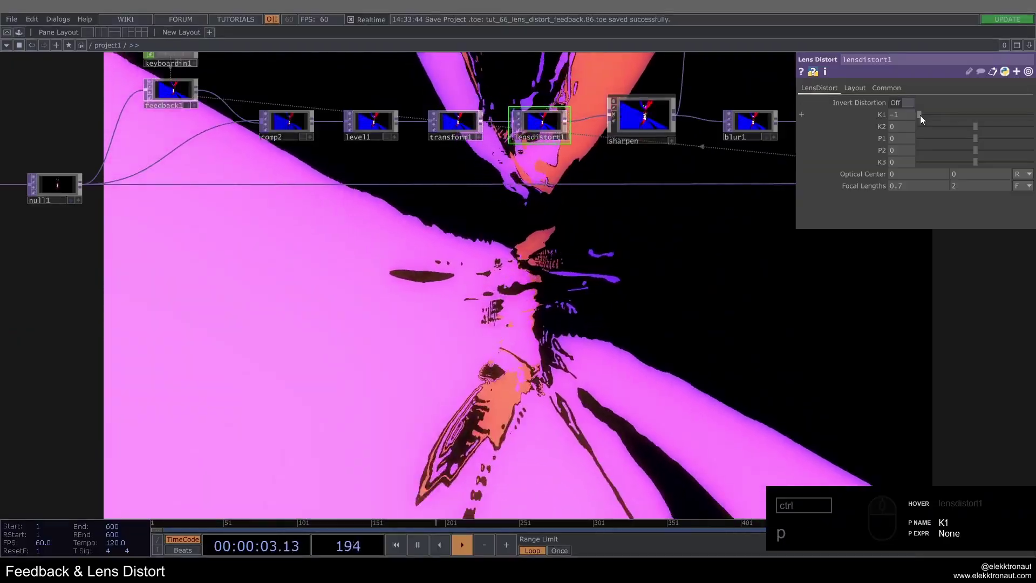
left_click_drag(925, 120, 431, 245)
middle_click(439, 240)
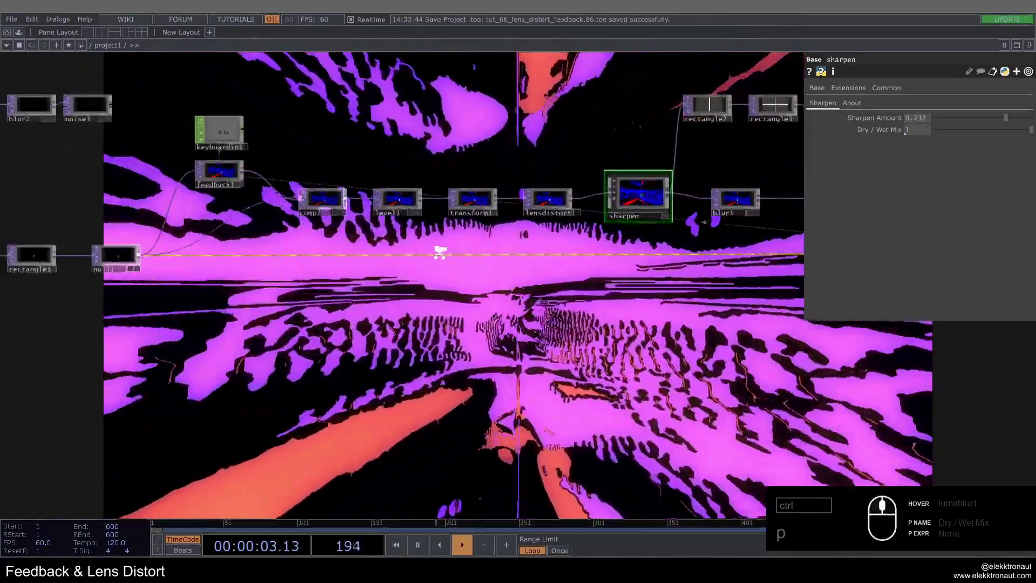
Review the audio analysis and feedback chain, then adjust the Sharpen Amount to about 0.73.
left_click_drag(357, 332, 590, 311)
middle_click(411, 203)
left_click_drag(412, 205, 467, 138)
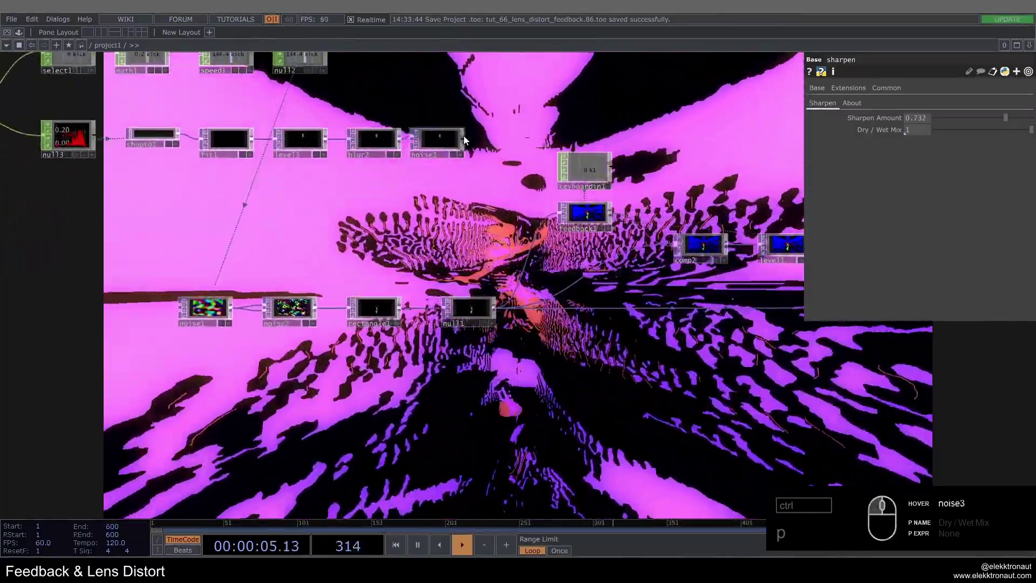
left_click_drag(468, 145, 554, 336)
key("1")
left_click(576, 314)
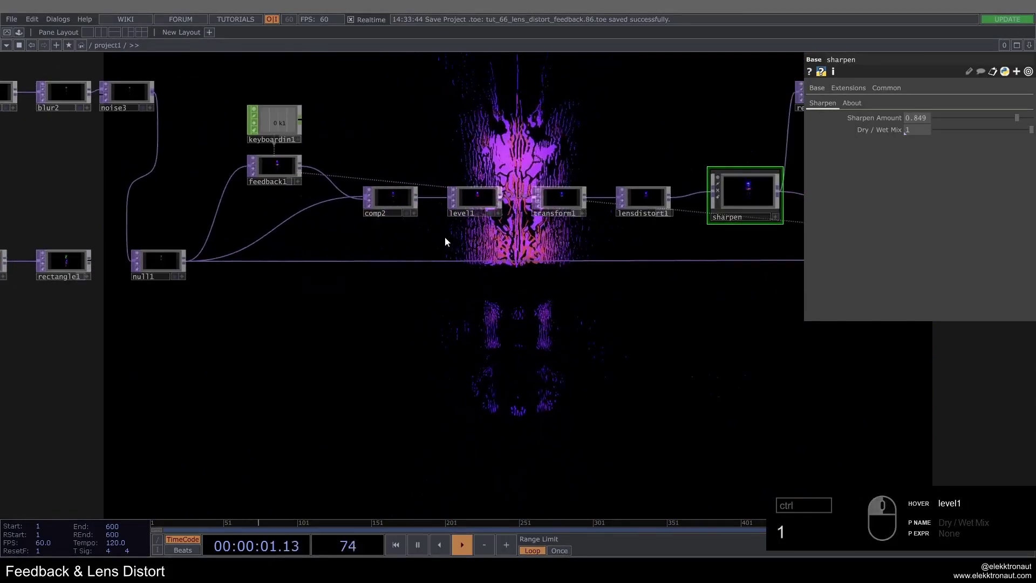
left_click(513, 238)
left_click_drag(60, 258, 543, 195)
left_click(547, 169)
Raise level1 Brightness to 2.4 and lower the sharpen amount to 0.592.
left_click(914, 142)
middle_click(527, 197)
left_click_drag(549, 231, 422, 204)
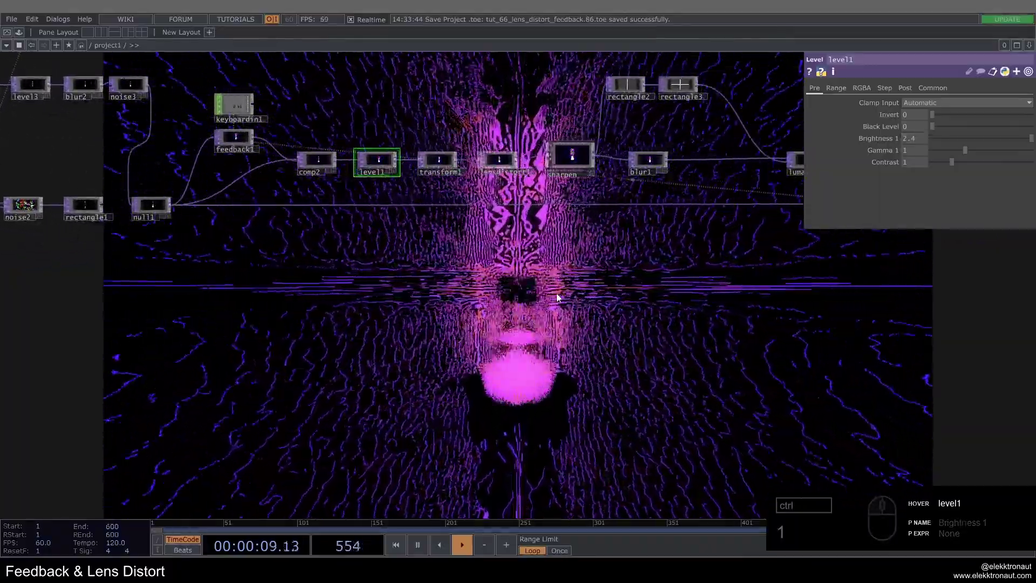
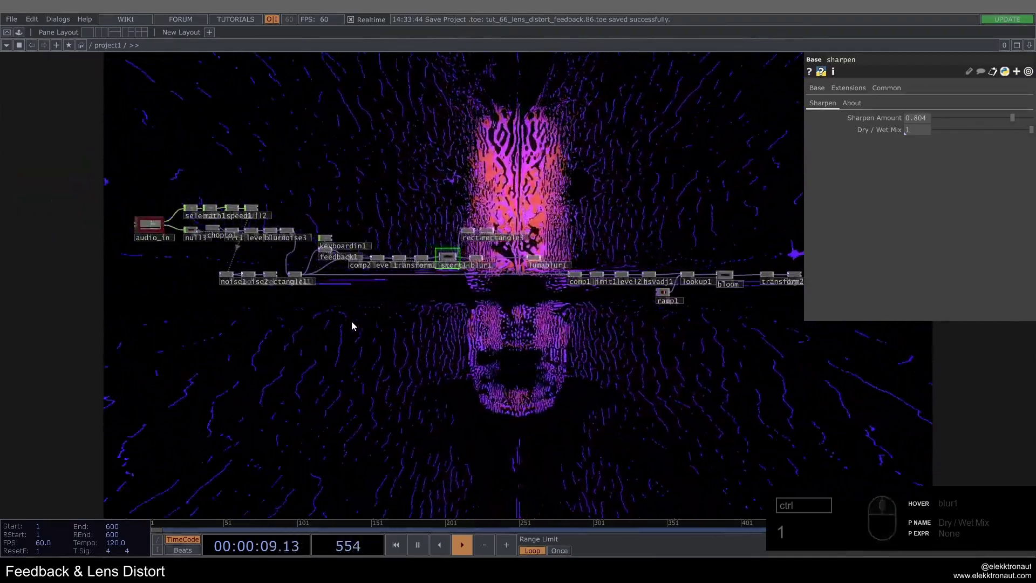
left_click_drag(491, 375, 502, 467)
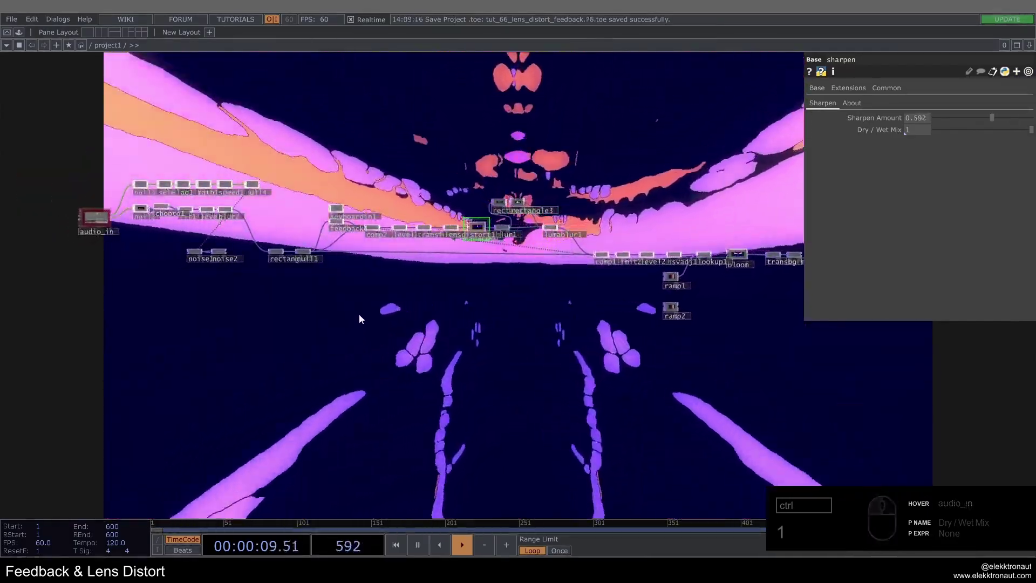
Delete every operator except audio_in and move it up-left in the cleared network.
left_click_drag(128, 159, 966, 391)
key("Delete")
middle_click(57, 203)
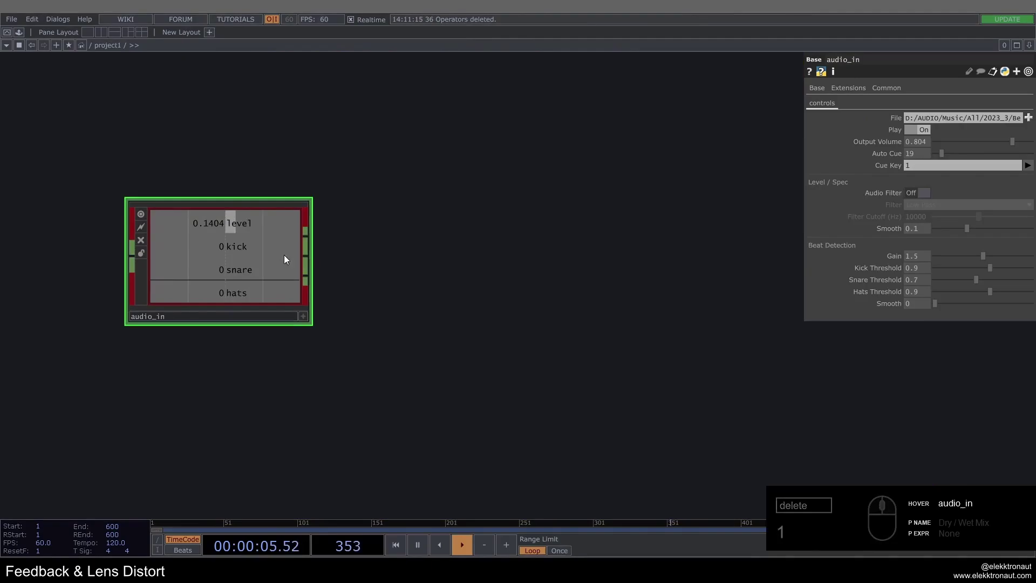
middle_click(264, 259)
left_click_drag(435, 243, 404, 208)
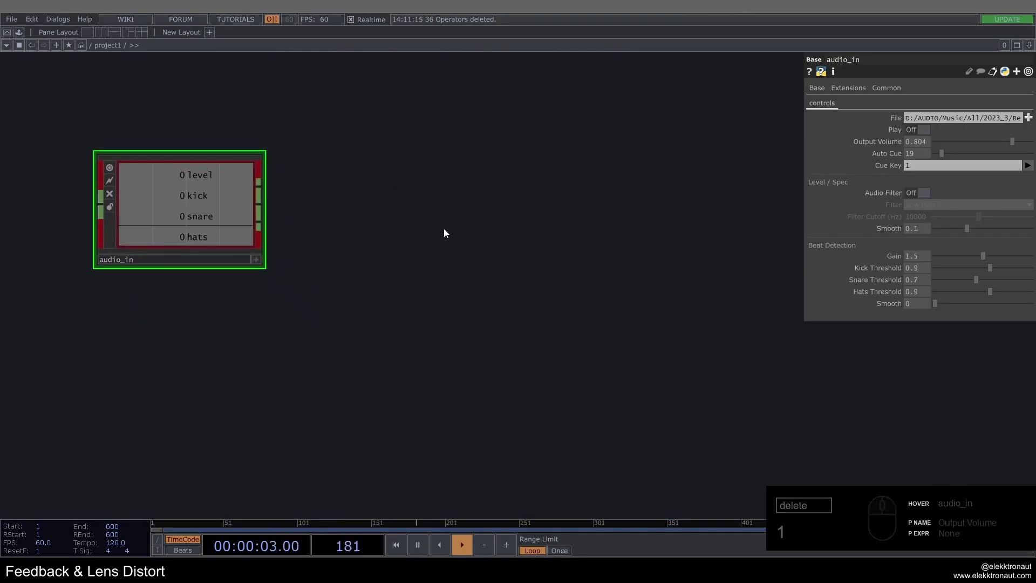
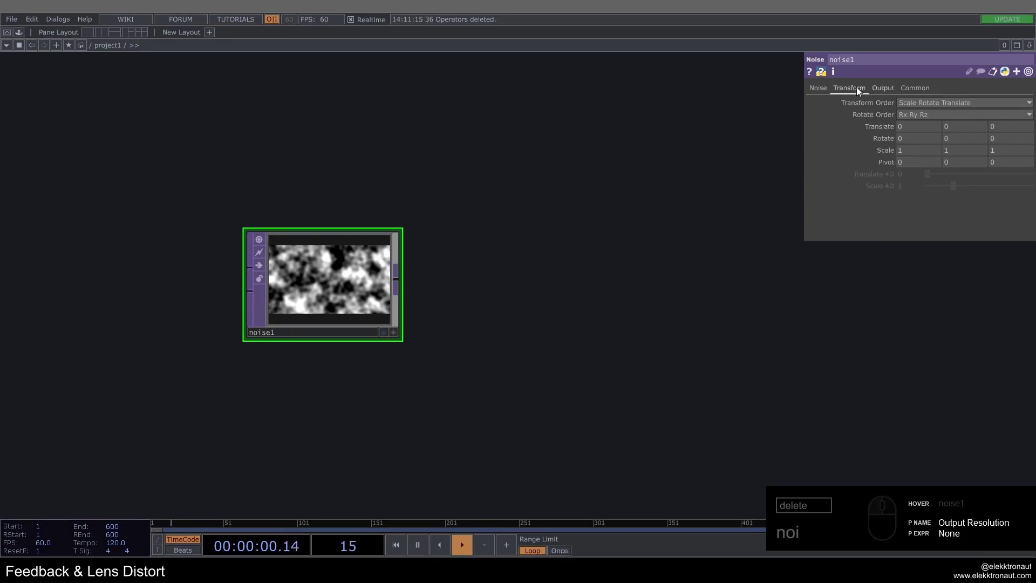
Make noise1 colour instead of monochrome and stretch it vertically with Scale y 2.
left_click(832, 90)
left_click(917, 223)
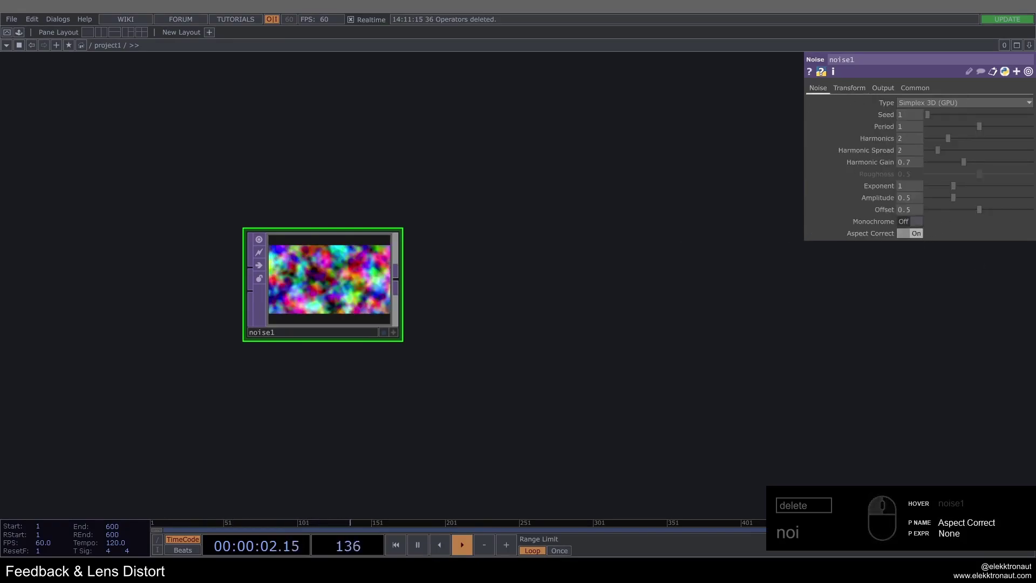
left_click_drag(850, 92, 959, 160)
left_click(940, 153)
middle_click(332, 293)
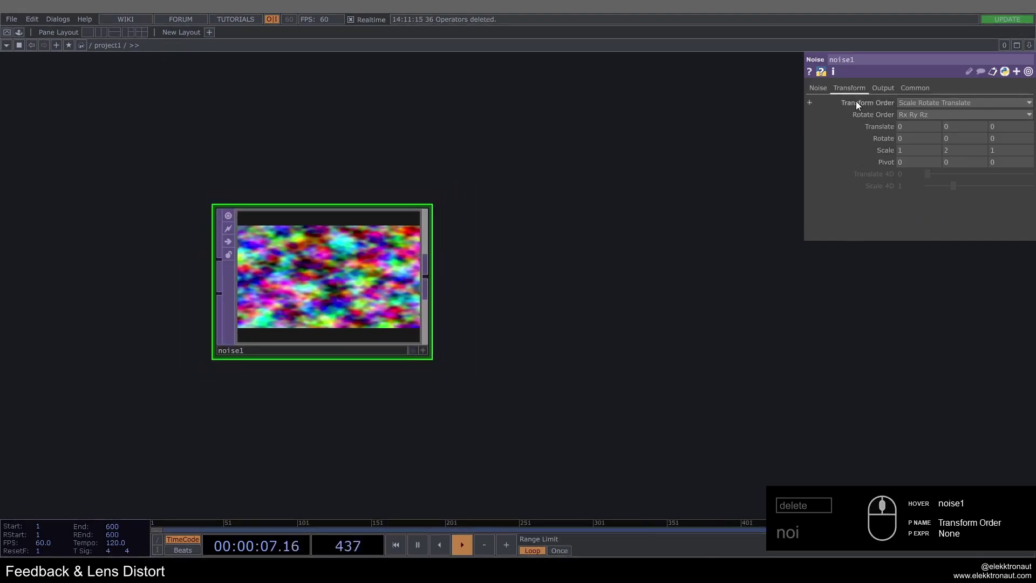
Smooth noise1 with harmonics 0, exponent 0.7, offset 0.3, and split noise2's Translate for a z of absTime.seconds.
left_click(830, 94)
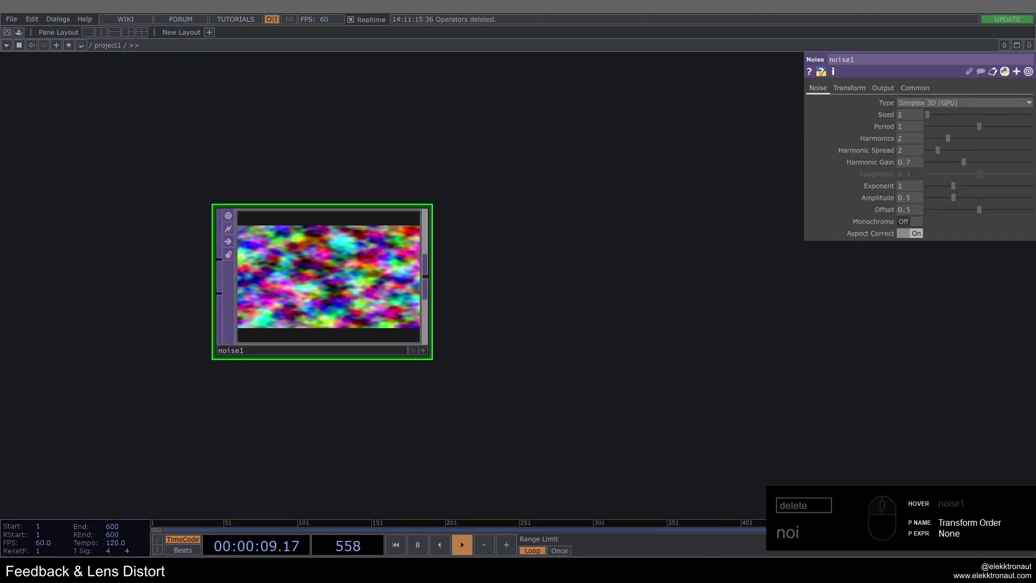
left_click_drag(945, 142, 649, 198)
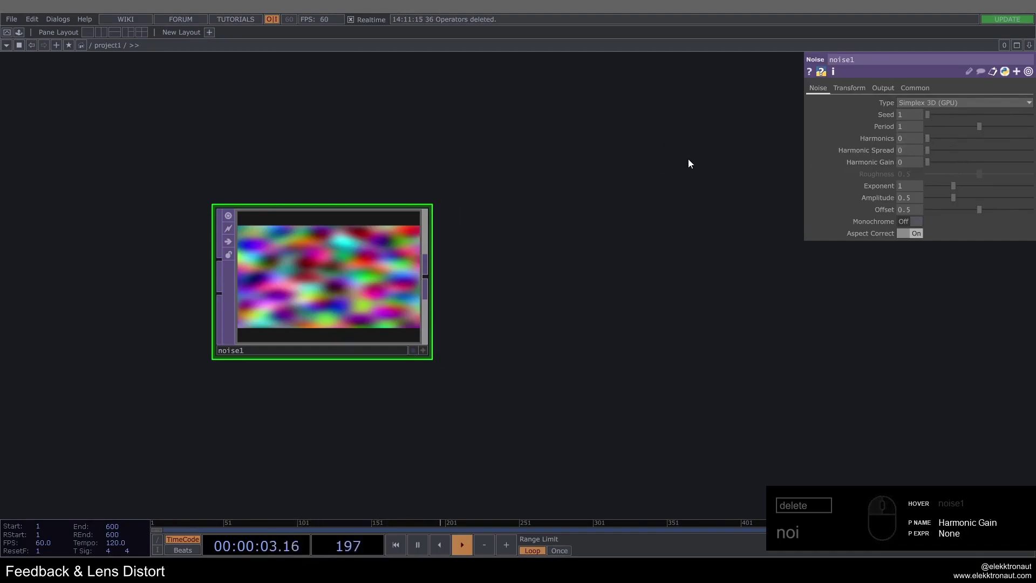
left_click(918, 215)
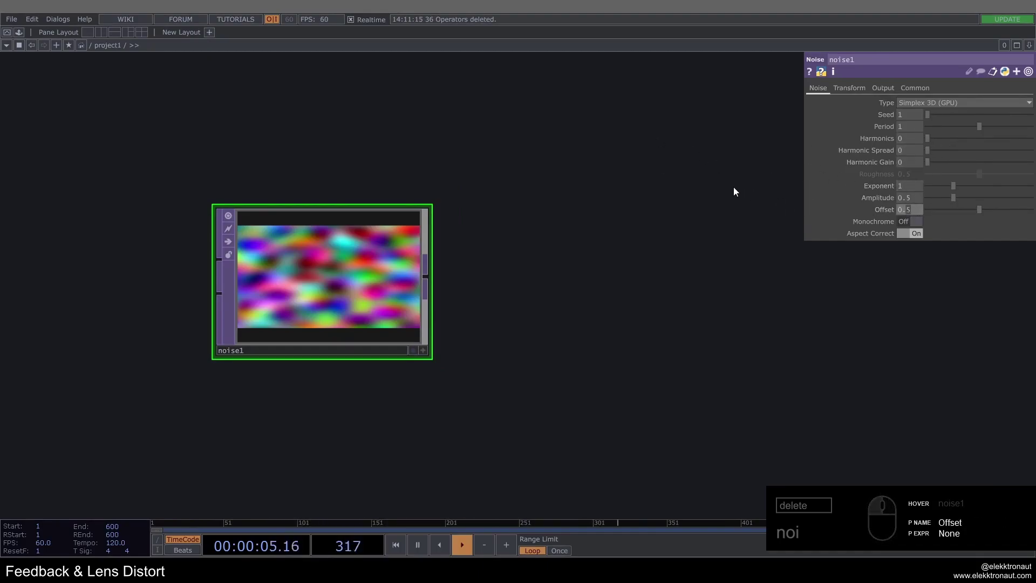
left_click(732, 181)
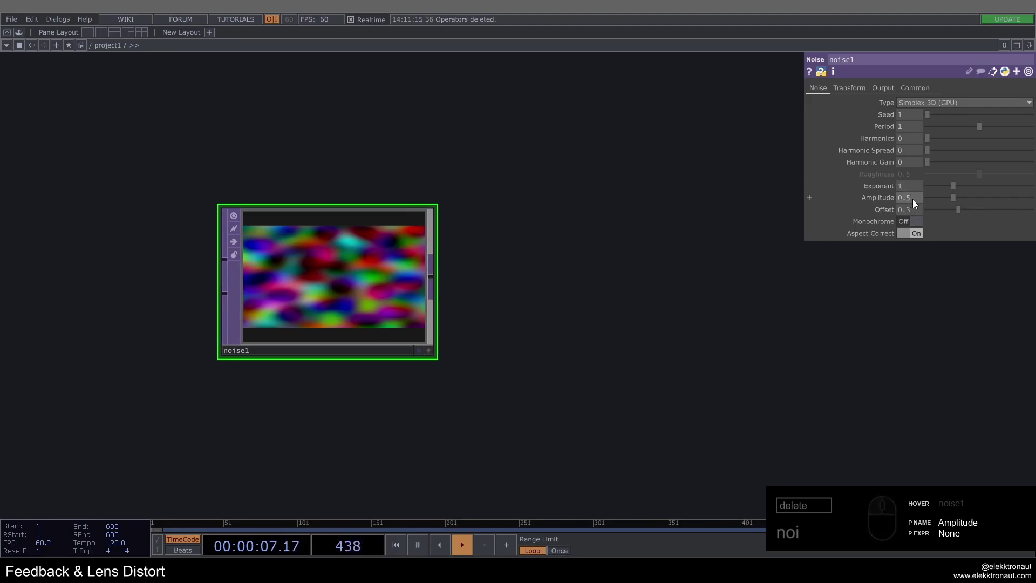
left_click_drag(907, 191, 834, 190)
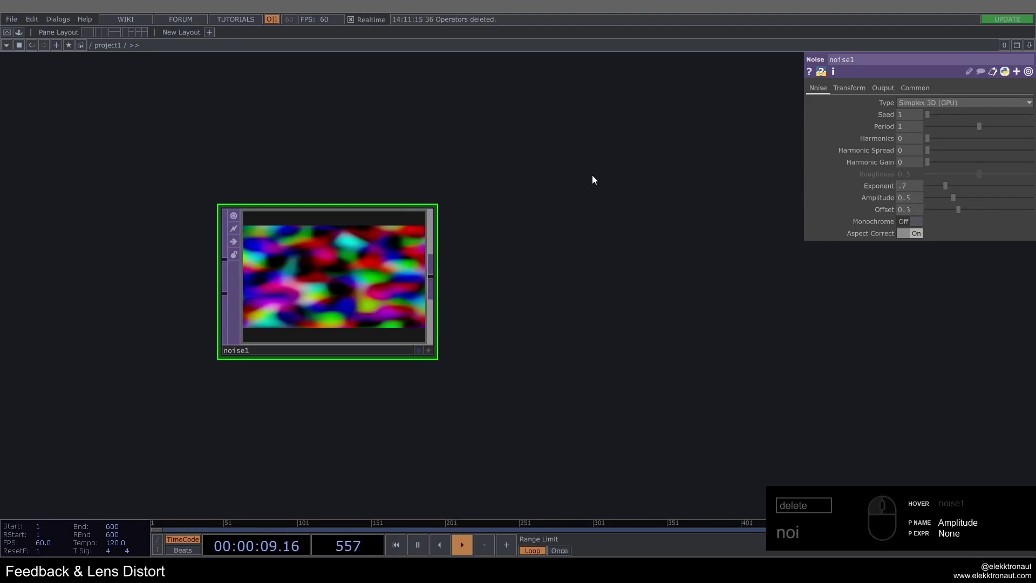
left_click_drag(869, 105, 887, 132)
left_click_drag(887, 132, 833, 165)
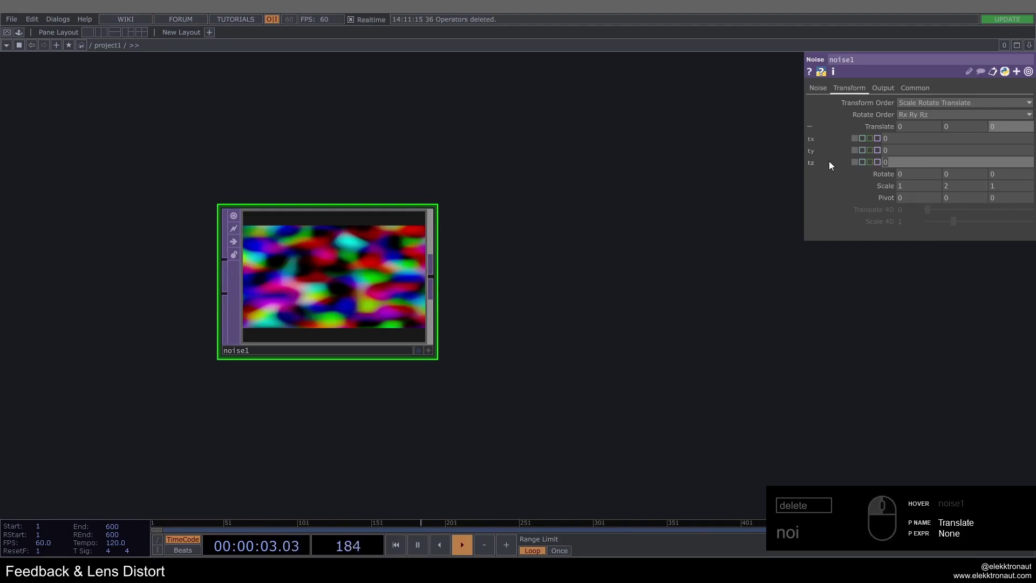
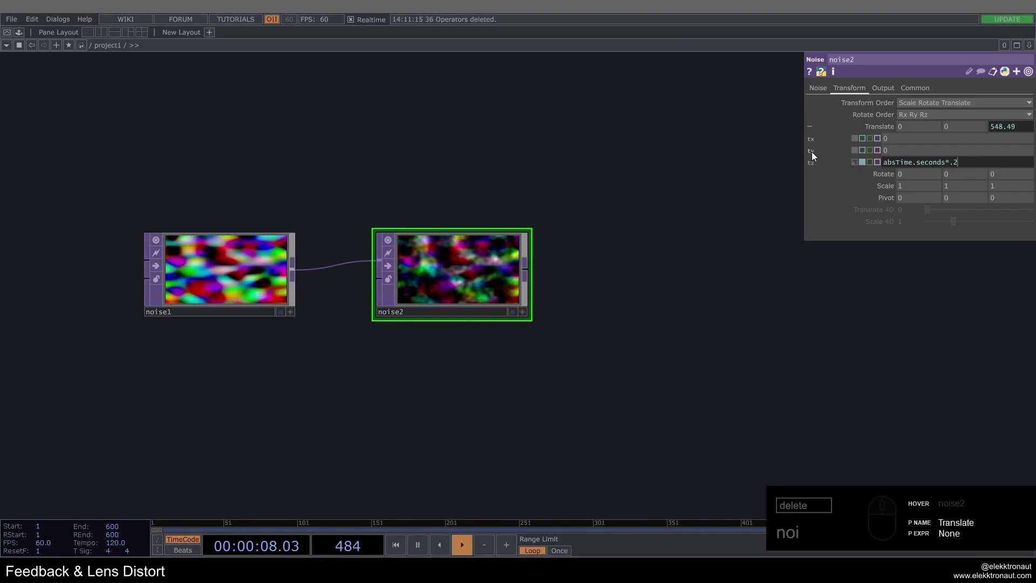
Slow noise2's z drift to absTime.seconds*.2 and feed noise1 into its second input.
left_click(830, 97)
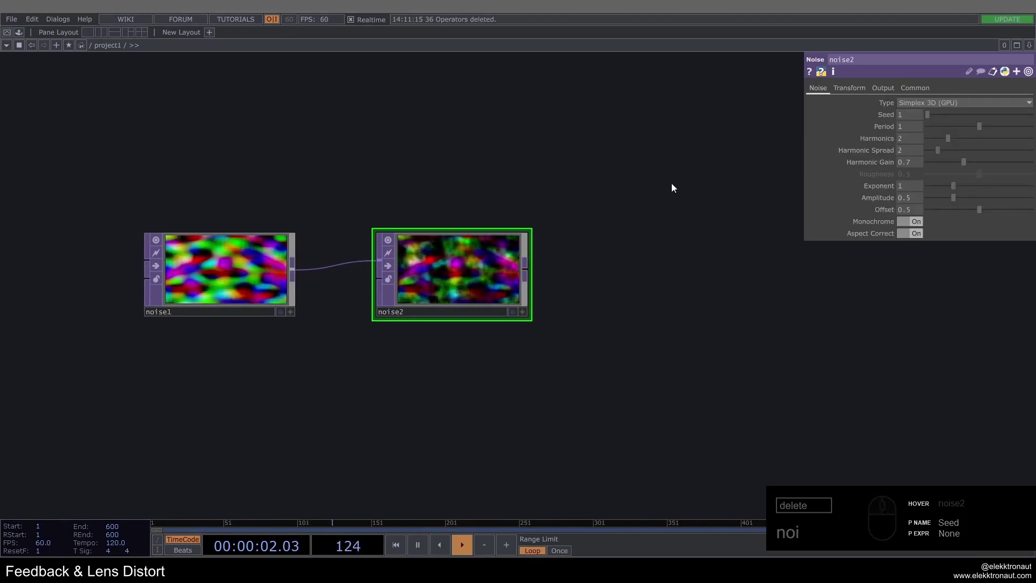
left_click(913, 129)
key("2")
left_click_drag(466, 246, 231, 282)
left_click_drag(231, 283, 237, 283)
key("ctrl+z")
Give noise2 period 2, exponent .75, amplitude 1.2 and offset 0.6.
left_click_drag(235, 283, 330, 332)
middle_click(350, 311)
left_click_drag(432, 297, 500, 281)
left_click_drag(910, 188, 867, 187)
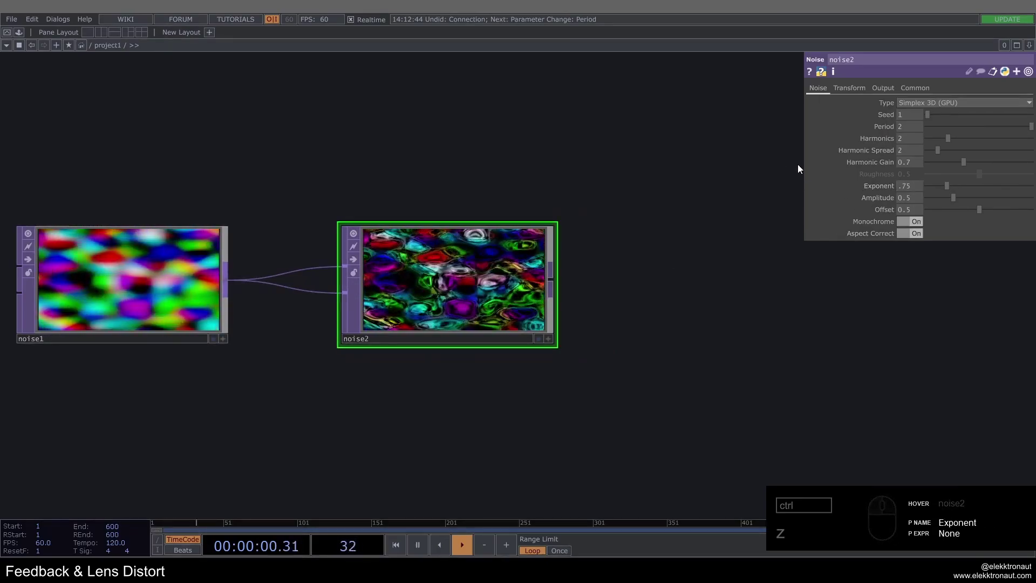
left_click_drag(901, 199, 822, 203)
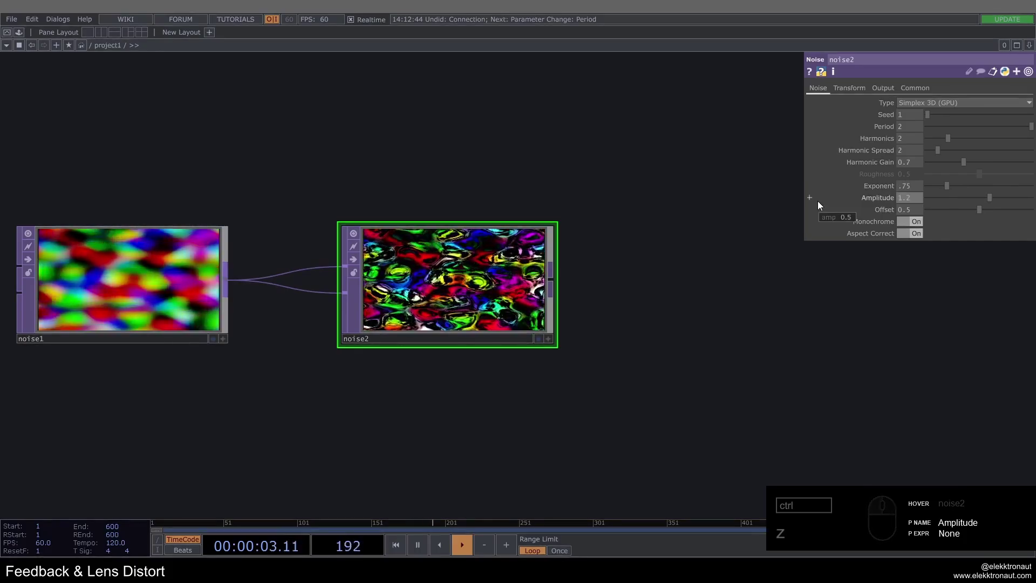
left_click_drag(915, 211, 673, 162)
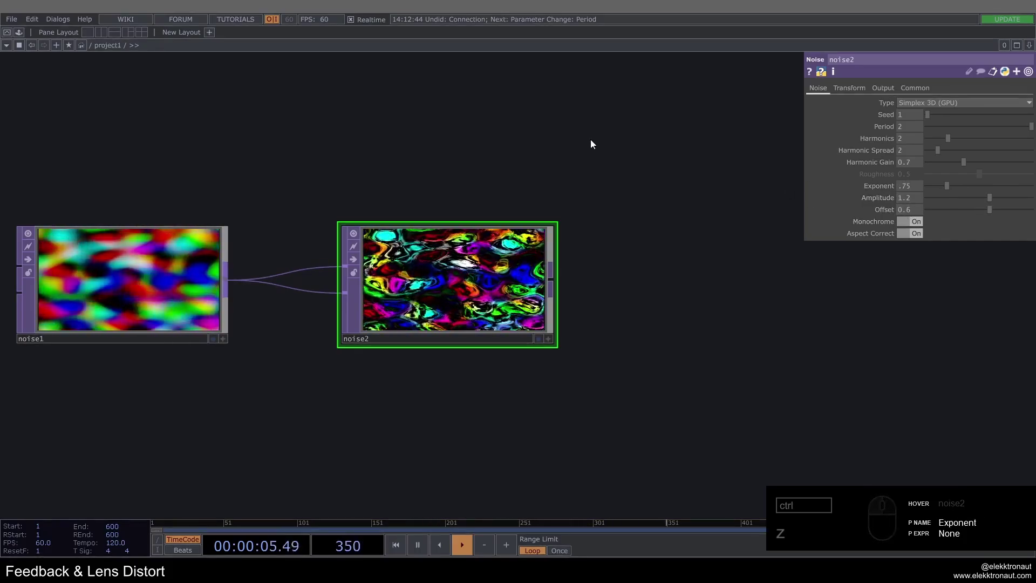
Add a Rectangle TOP (rectangle1) after noise2.
right_click(365, 258)
type("re")
left_click(413, 177)
Size rectangle1 to a thin .125 by .8 vertical bar and bring up its Output Operation list.
left_click_drag(1020, 99, 575, 260)
middle_click(570, 268)
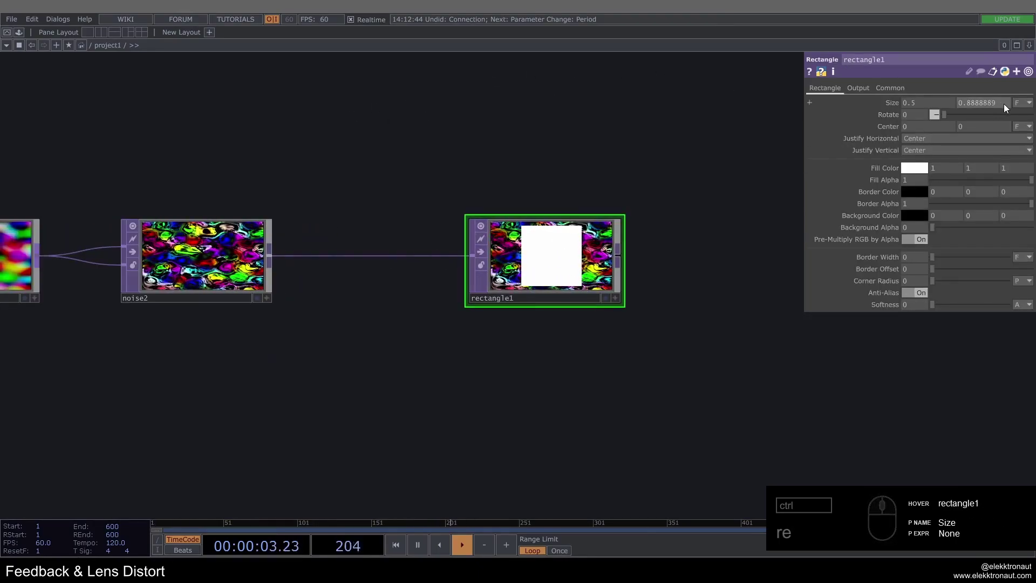
left_click(1009, 107)
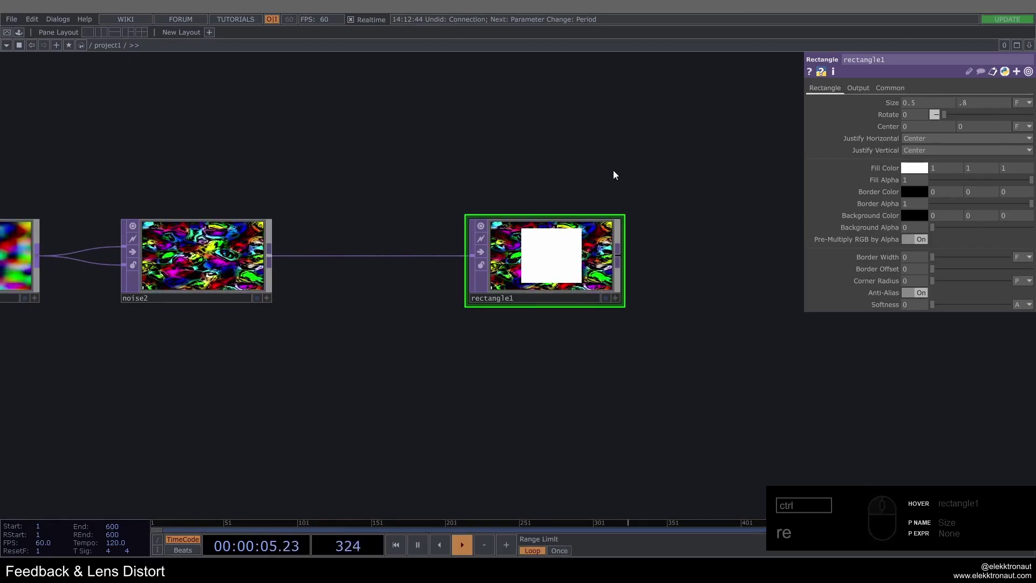
left_click(935, 102)
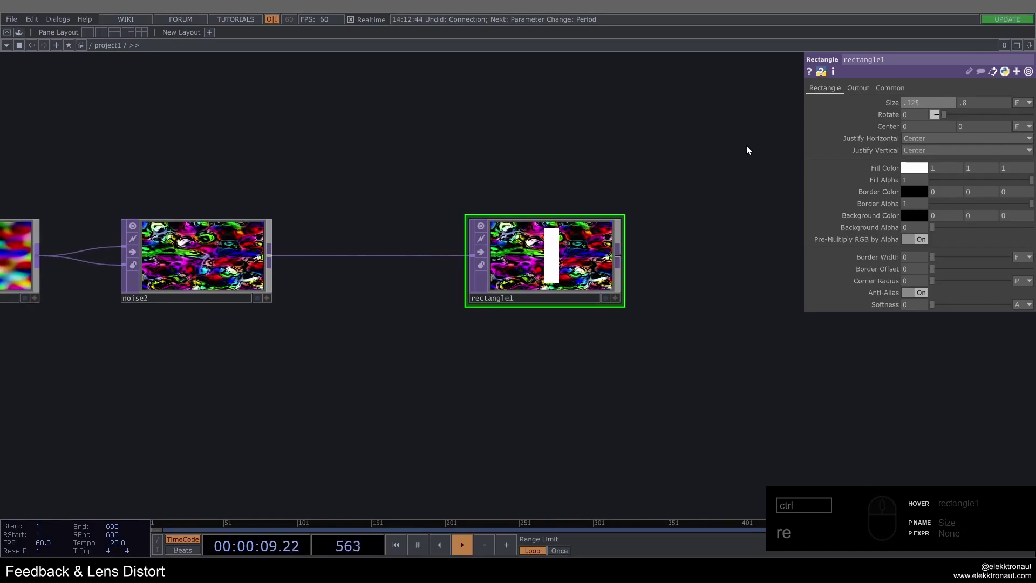
left_click_drag(910, 304, 824, 302)
left_click_drag(591, 98, 795, 121)
left_click_drag(861, 89, 922, 107)
type("re")
left_click(945, 113)
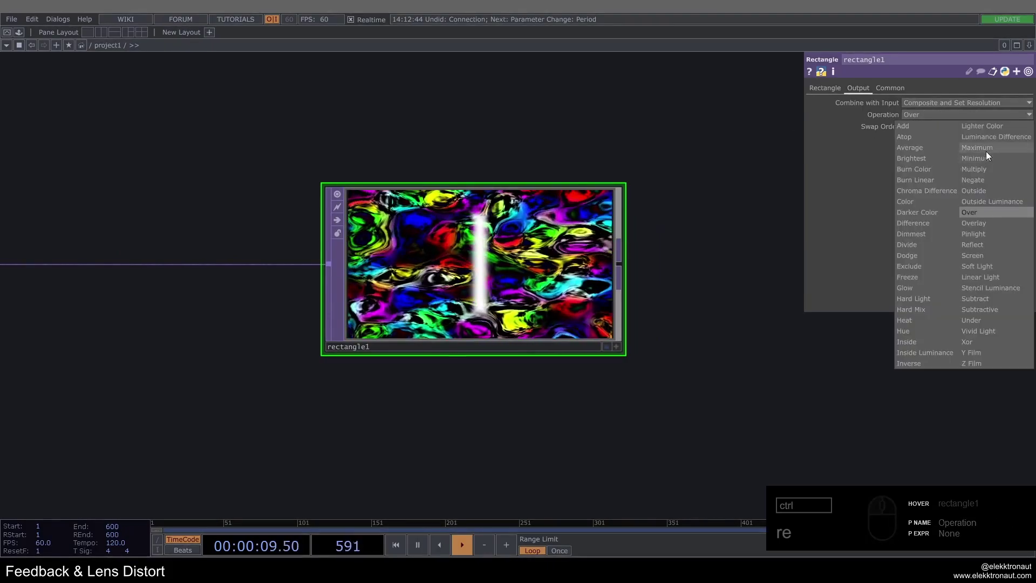
Set rectangle1's Operation to Multiply so the noise shows only inside the bar.
left_click(990, 168)
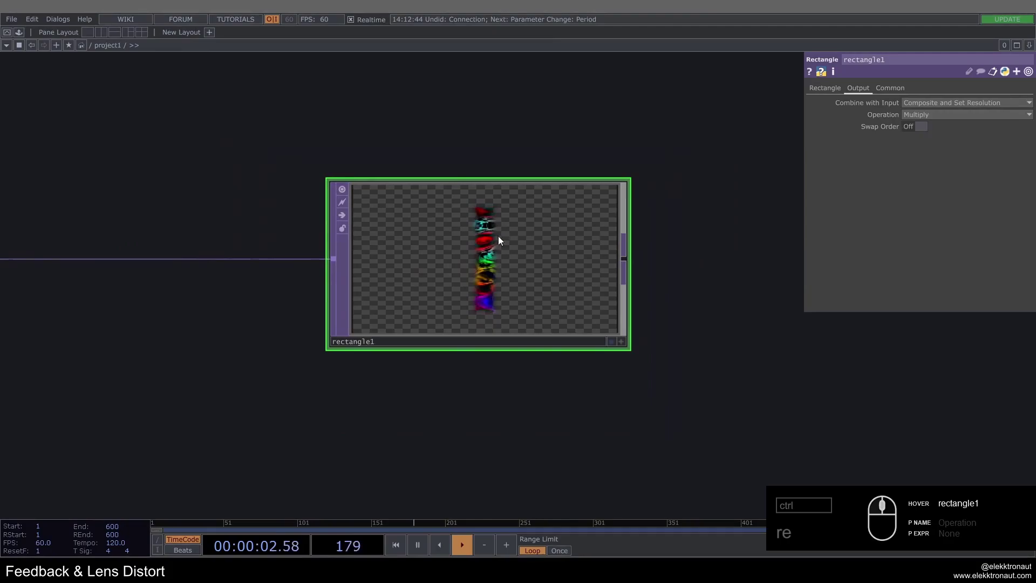
left_click(527, 245)
left_click_drag(659, 131, 630, 210)
left_click_drag(663, 100, 549, 215)
left_click(211, 134)
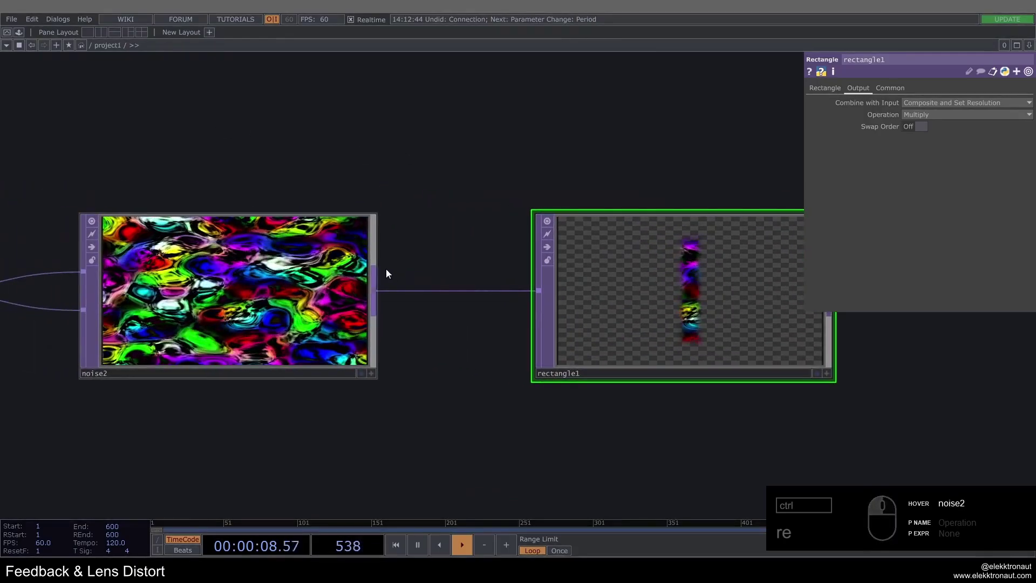
left_click(737, 185)
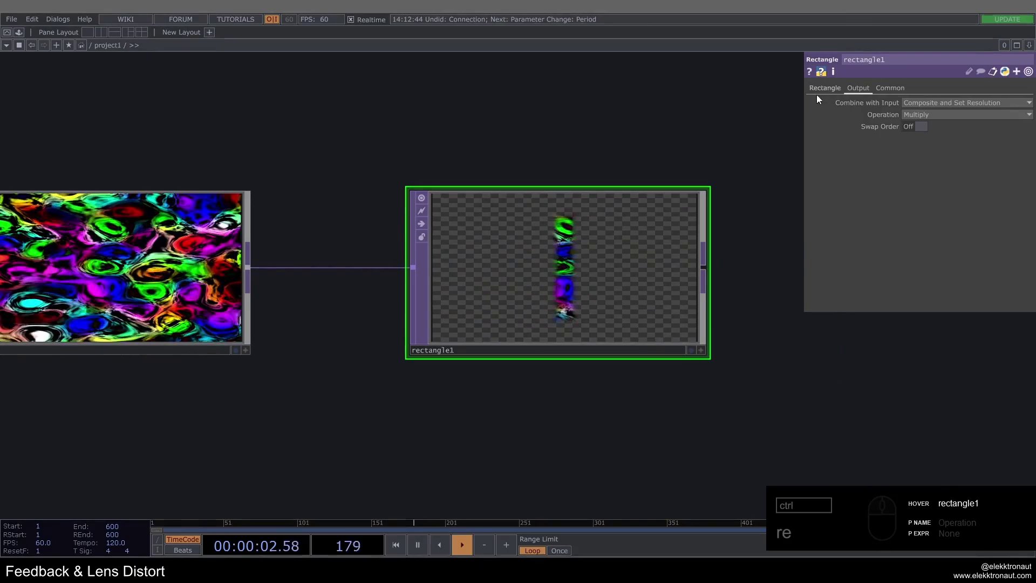
Soften rectangle1's edges with Softness .07.
left_click(825, 92)
left_click(647, 115)
left_click(940, 234)
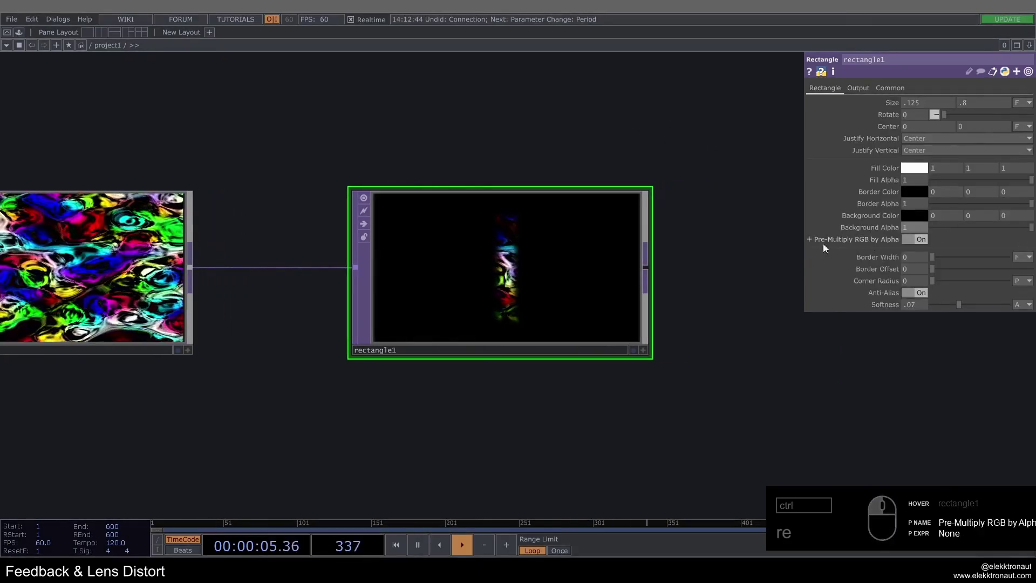
left_click_drag(556, 238, 551, 252)
left_click_drag(551, 254, 483, 259)
middle_click(484, 259)
Append null1 after rectangle1 and a feedback1 TOP with keyboardin1 attached.
left_click(528, 106)
key("alt+n")
left_click(487, 280)
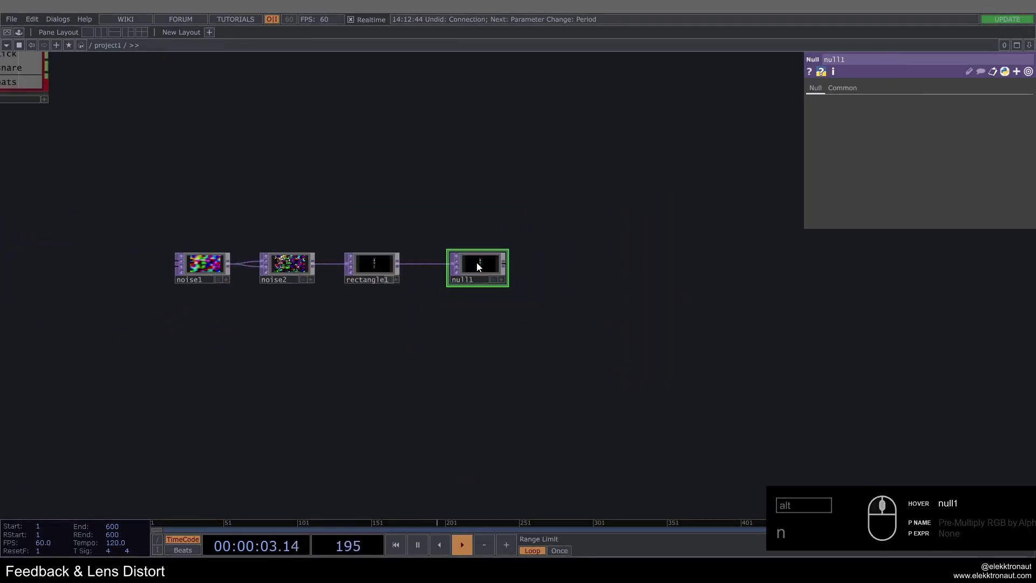
left_click(493, 265)
type("n")
left_click(459, 184)
right_click(358, 282)
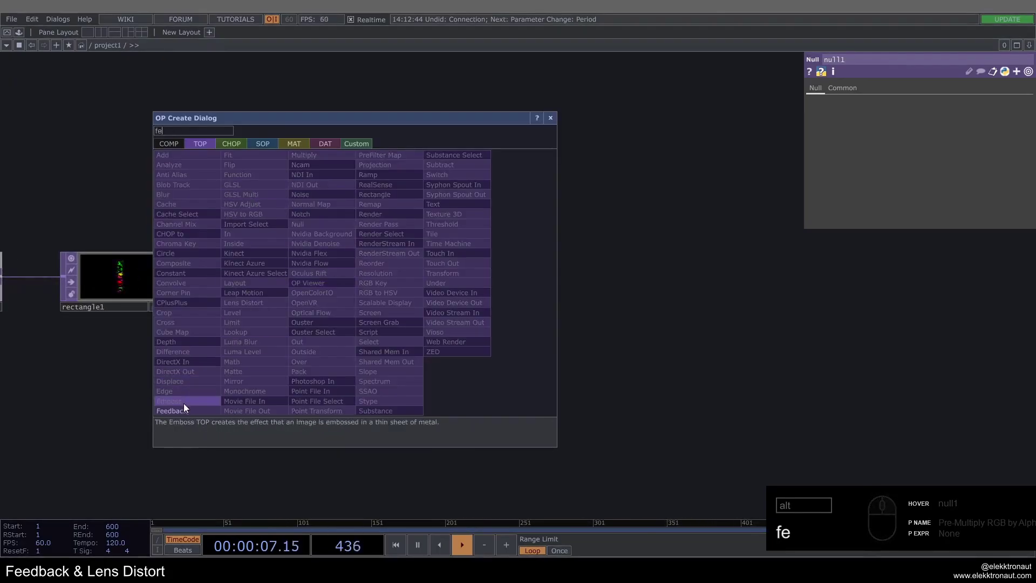
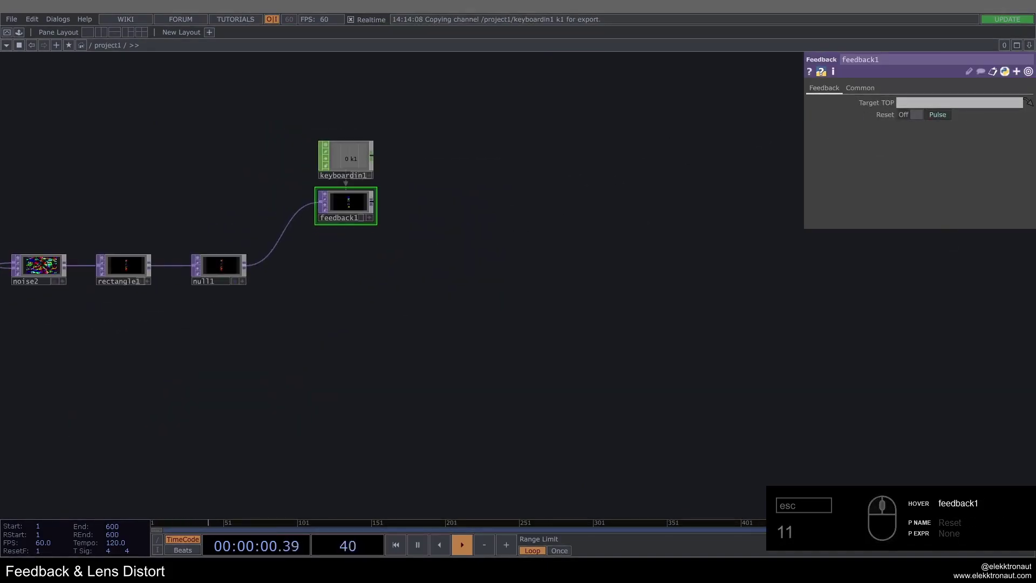
Add a Composite TOP comp1 to the right of feedback1.
type("comp")
left_click(136, 252)
left_click(736, 329)
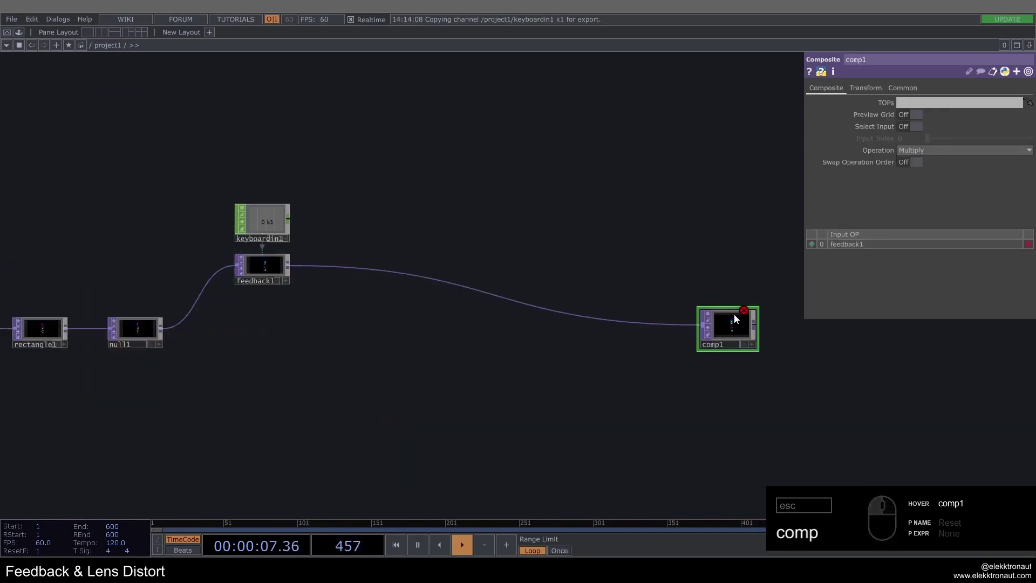
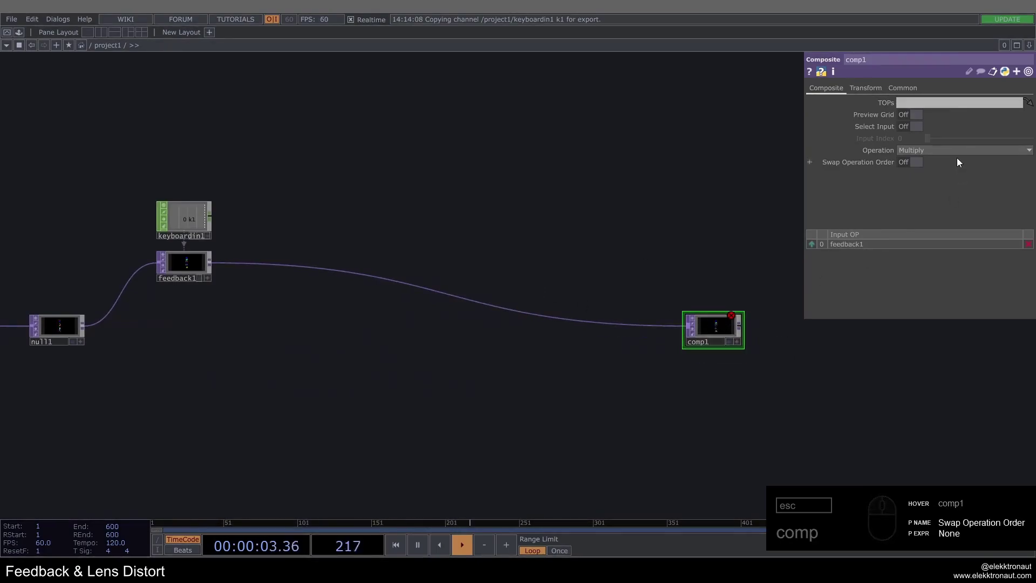
Point feedback1's Target TOP at comp1 and wire feedback1 into it.
left_click(967, 152)
left_click(980, 273)
left_click(947, 269)
left_click_drag(95, 328, 692, 341)
left_click_drag(728, 331, 410, 291)
Add a Null named bg after comp1 and insert level1 after feedback1.
key("alt+n")
left_click_drag(693, 292, 693, 310)
left_click_drag(696, 309, 707, 312)
left_click_drag(712, 311, 455, 211)
left_click(467, 202)
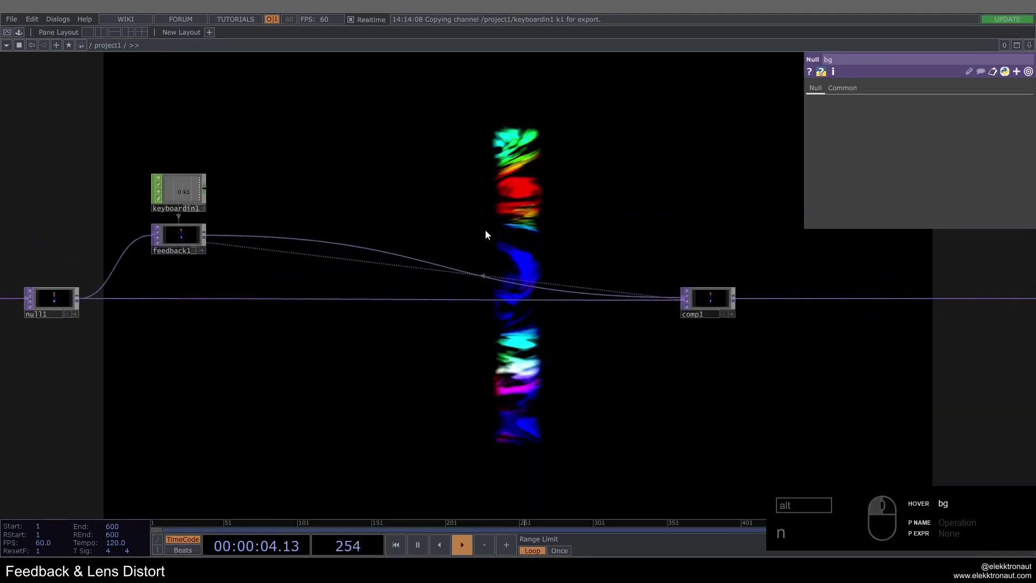
left_click_drag(298, 241, 314, 231)
type("n")
left_click(314, 231)
key("Escape")
Insert transform1 and lensdistort1 between level1 and comp1.
left_click_drag(374, 234, 385, 226)
left_click(385, 227)
type("r")
right_click(461, 235)
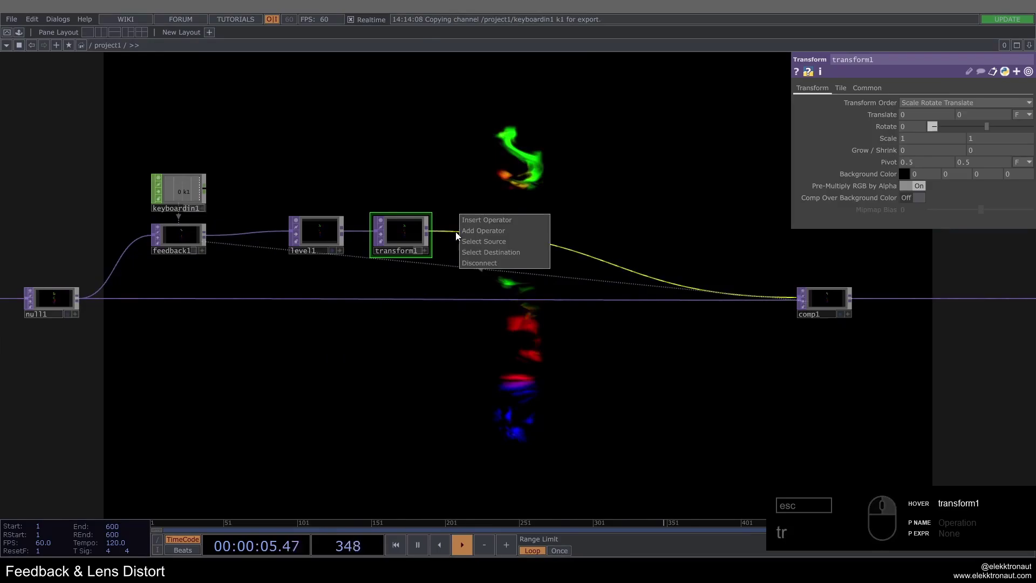
left_click_drag(473, 224, 567, 286)
left_click_drag(566, 286, 524, 317)
left_click(524, 317)
Drop the Palette's ImageFilters sharpen component into the network, fed by lensdistort1 and into comp1.
middle_click(428, 274)
middle_click(32, 41)
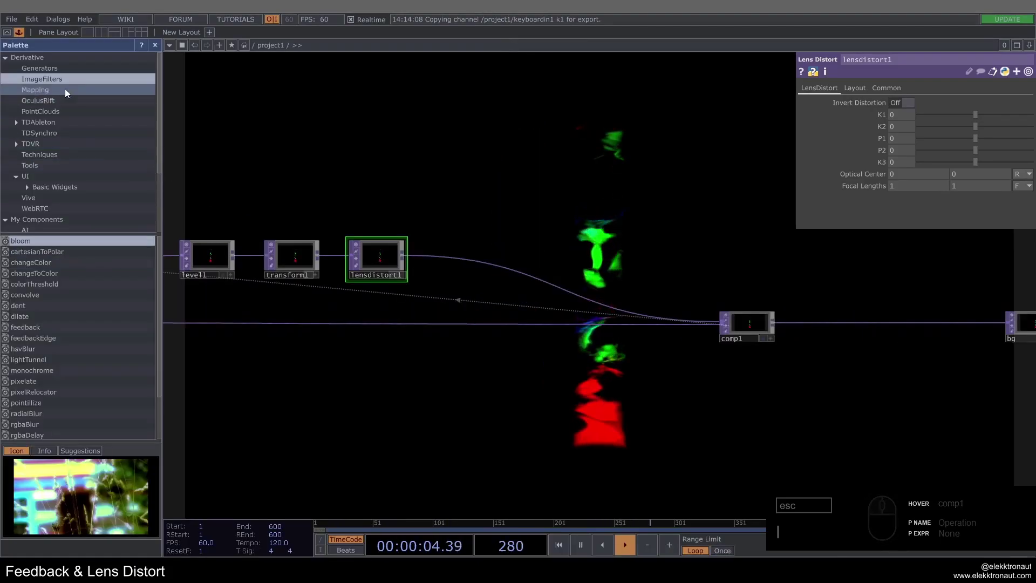
left_click_drag(35, 327, 44, 399)
left_click(27, 402)
left_click(157, 49)
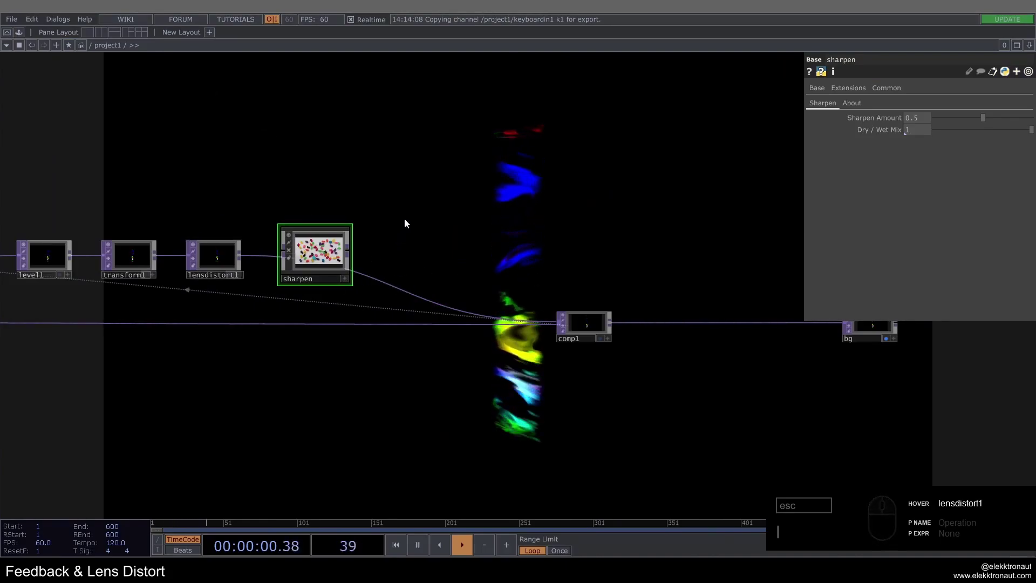
middle_click(229, 267)
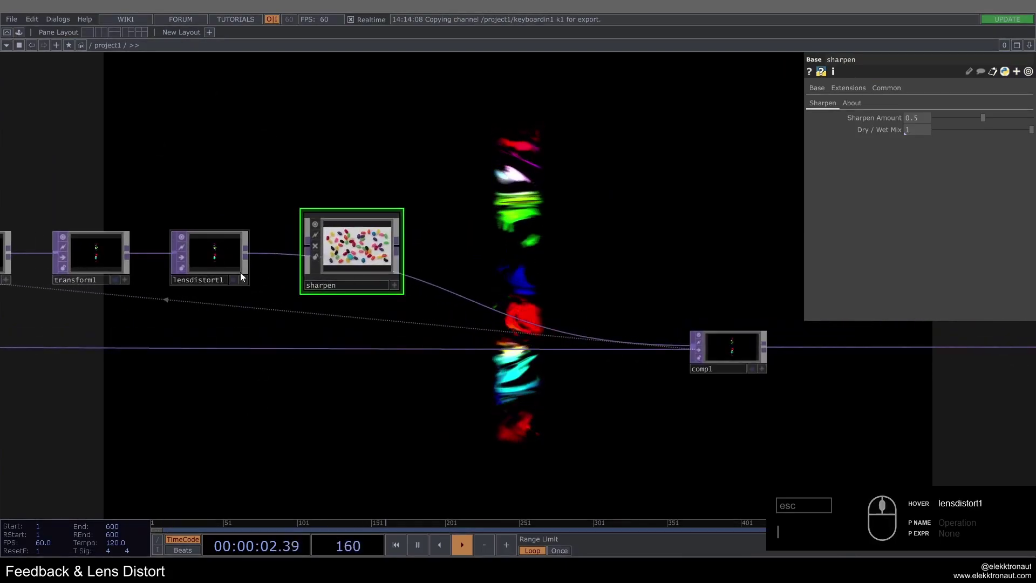
left_click_drag(254, 262, 518, 291)
left_click(391, 232)
left_click(518, 314)
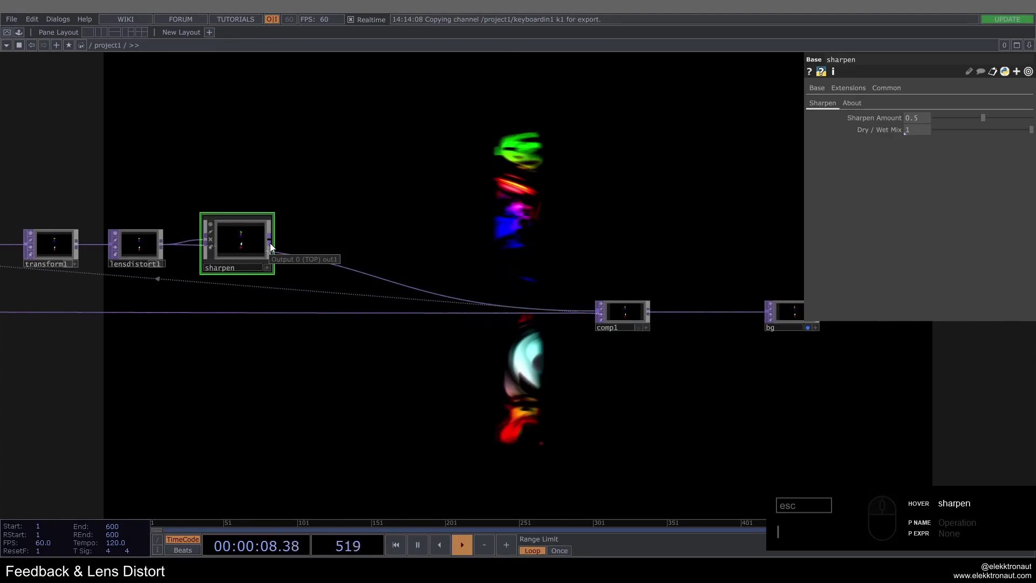
Add a Blur TOP (blur1) after sharpen and wire it on into comp1.
right_click(275, 247)
type("bl")
left_click(103, 162)
left_click_drag(309, 241, 338, 249)
left_click_drag(338, 249, 465, 278)
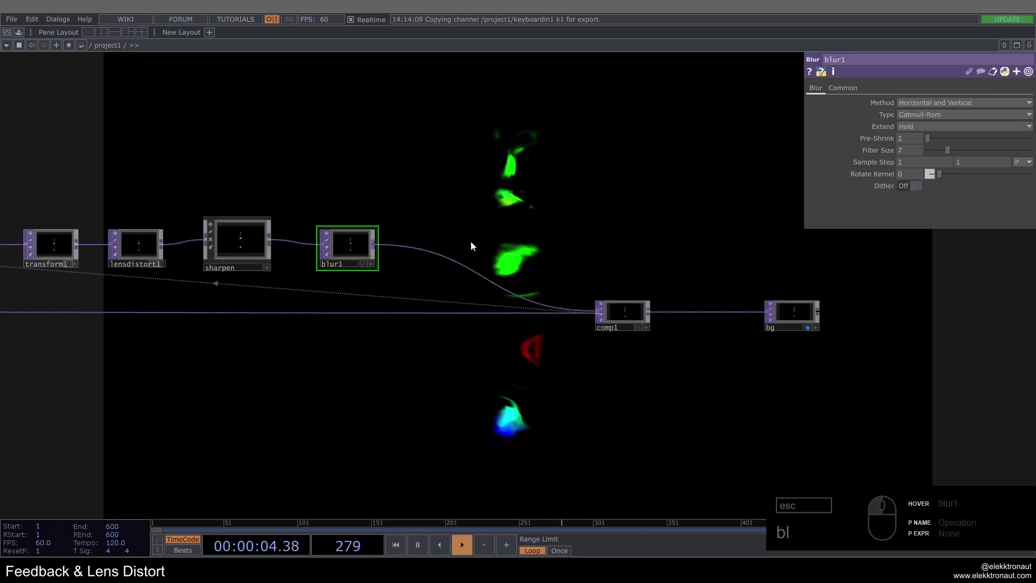
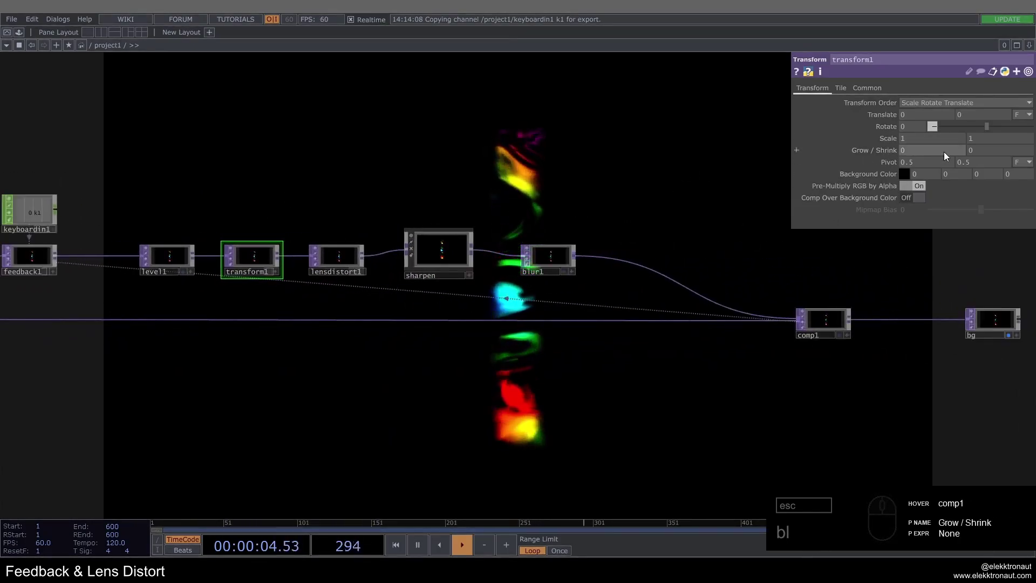
Set transform1 Scale to 1.02 × 1.005 and raise level1 Brightness 1 to 2.
left_click(933, 144)
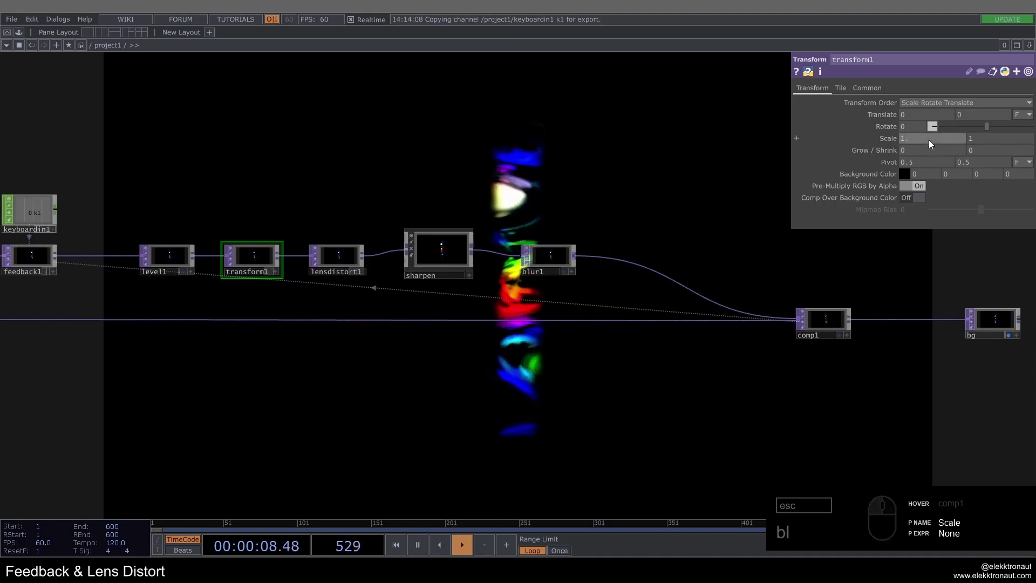
left_click(1002, 144)
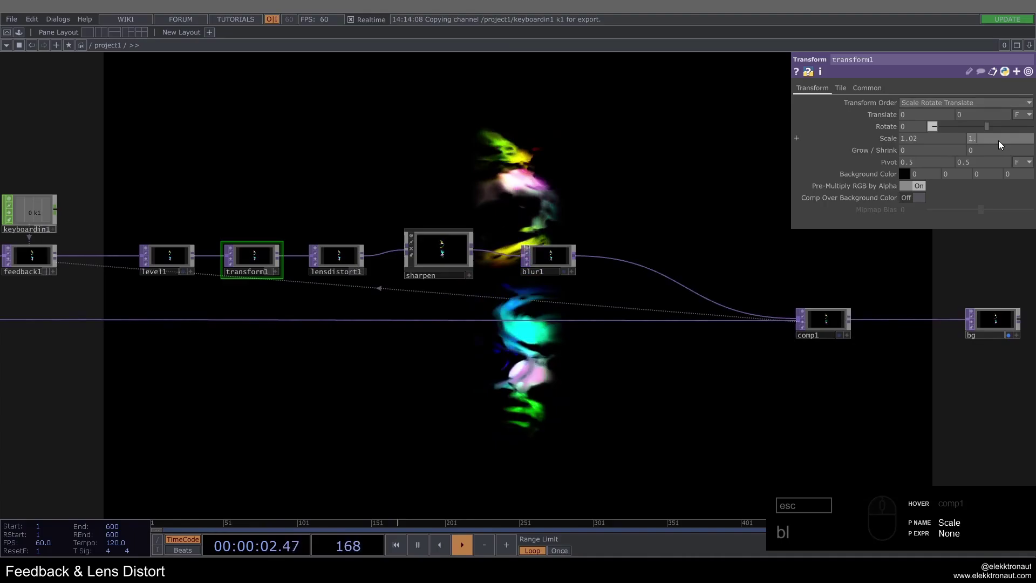
left_click_drag(992, 144, 527, 153)
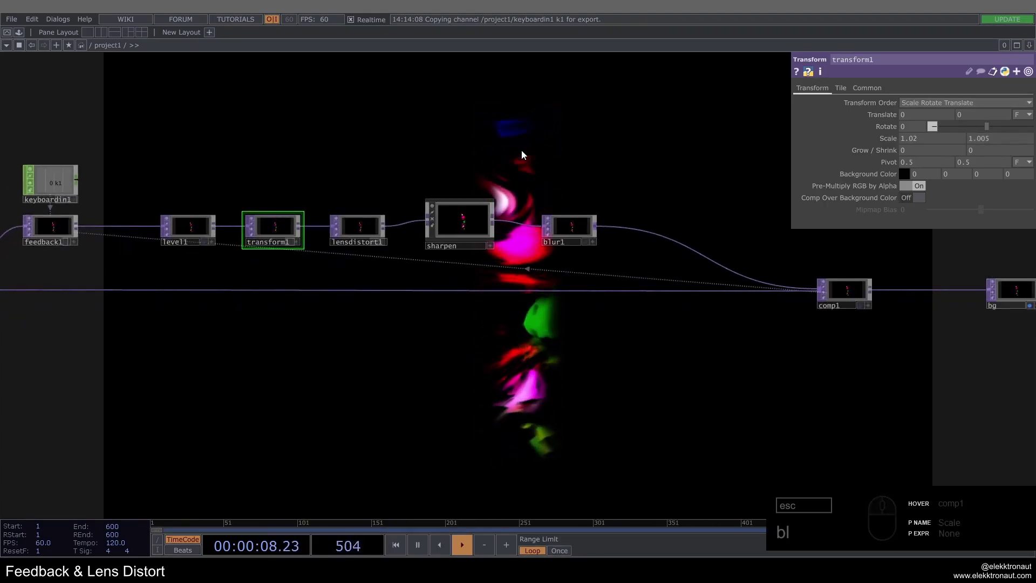
left_click(235, 216)
left_click_drag(658, 170, 780, 135)
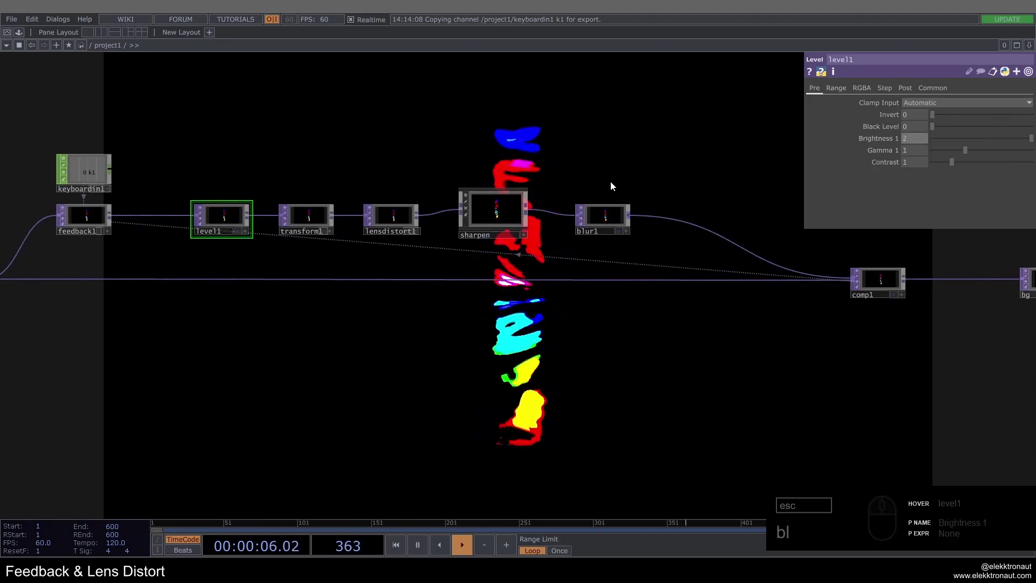
Give blur1 Filter Size 2 and Sample Step .1 / .5.
left_click(618, 209)
left_click(918, 153)
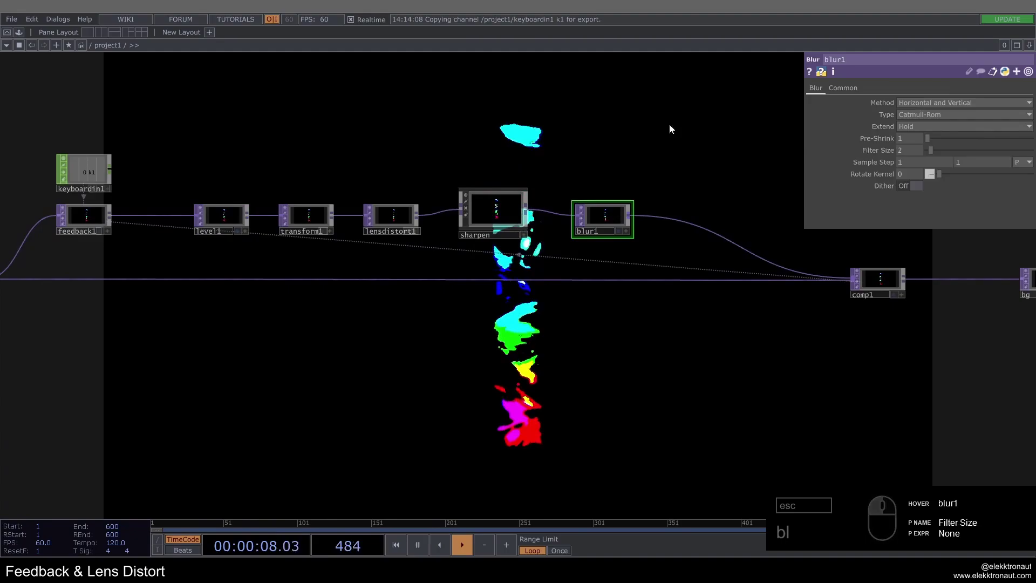
left_click_drag(920, 165, 785, 157)
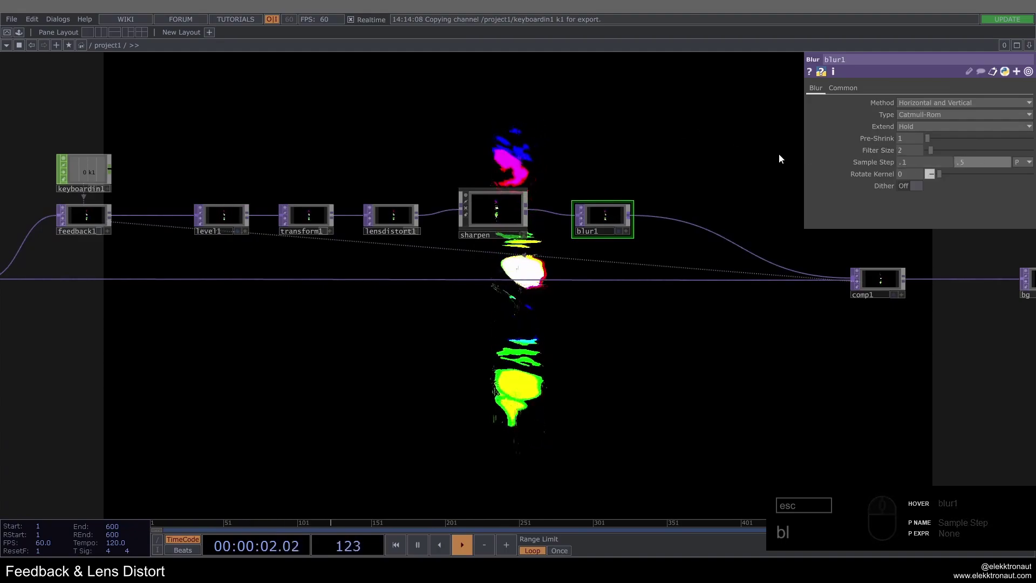
left_click_drag(622, 150, 616, 177)
left_click_drag(394, 208, 386, 177)
left_click_drag(383, 156, 526, 149)
left_click_drag(907, 117, 656, 149)
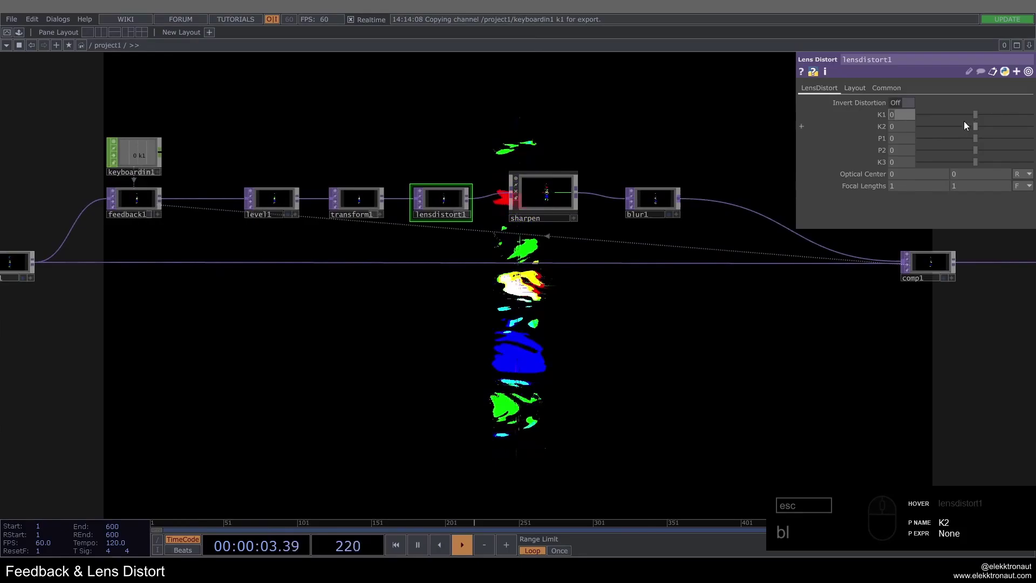
Append a Limit TOP after the Pinlight comp1 and bring up the OP Create dialog on the TOP tab.
left_click_drag(977, 122, 922, 125)
left_click_drag(922, 125, 648, 132)
left_click_drag(492, 140, 648, 254)
left_click_drag(649, 254, 608, 285)
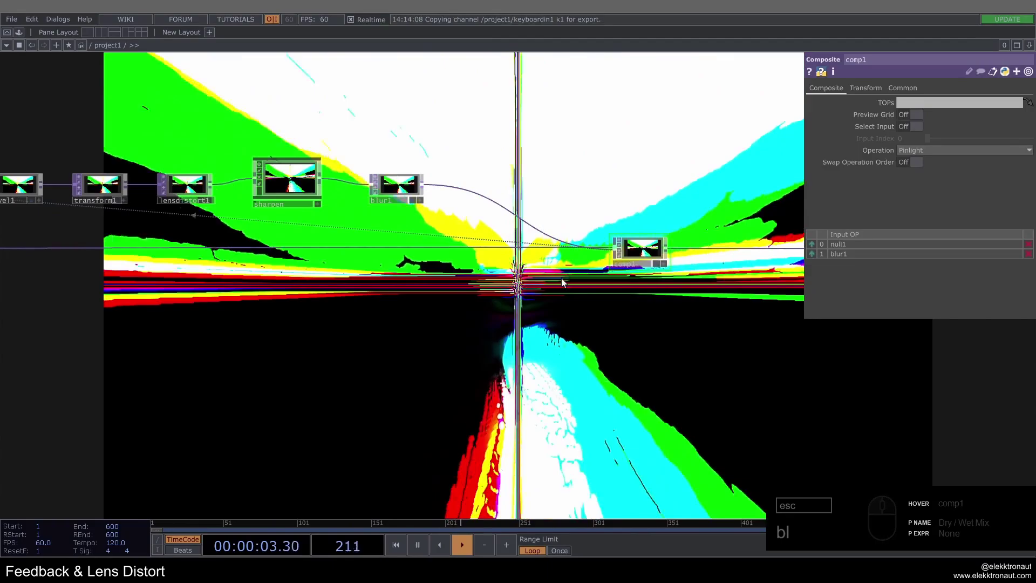
left_click(591, 306)
middle_click(592, 303)
left_click_drag(487, 294, 598, 272)
key("1")
left_click(604, 267)
left_click_drag(704, 262, 562, 293)
middle_click(562, 293)
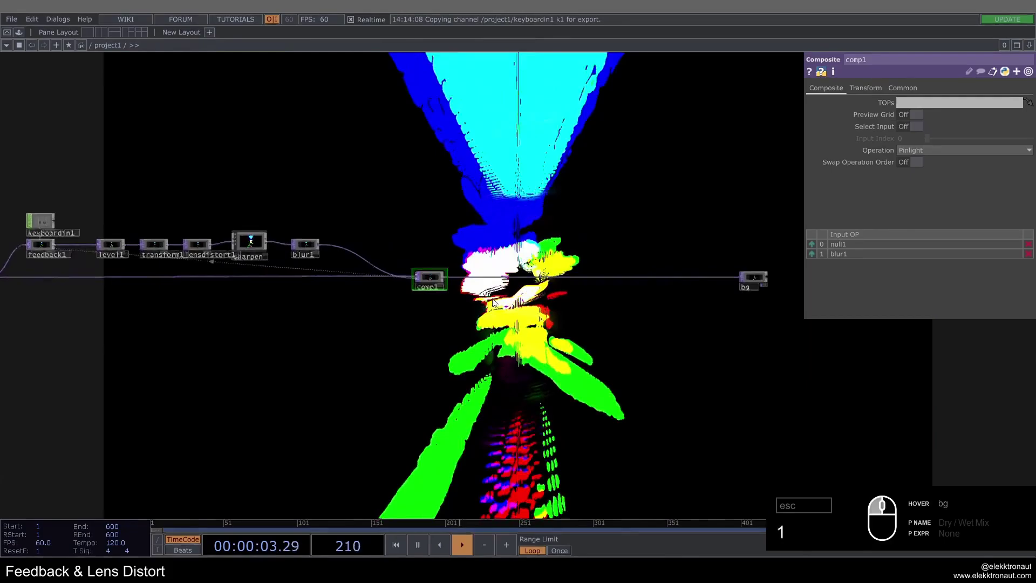
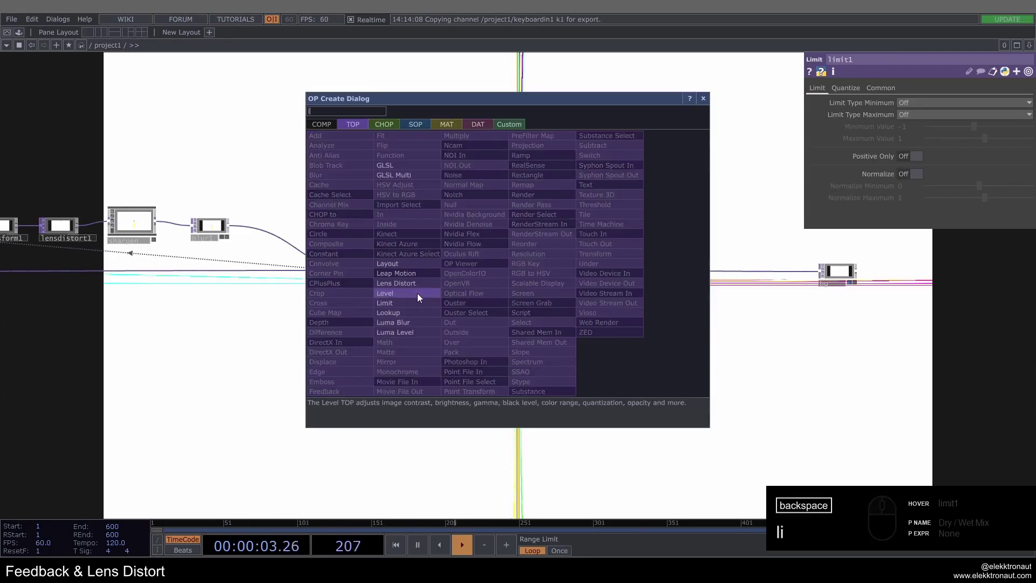
Add level2 and hsvadj1 (HSV Adjust) in sequence after limit1.
left_click(420, 297)
left_click_drag(496, 295, 549, 275)
left_click_drag(555, 274, 572, 266)
left_click(573, 265)
type("s")
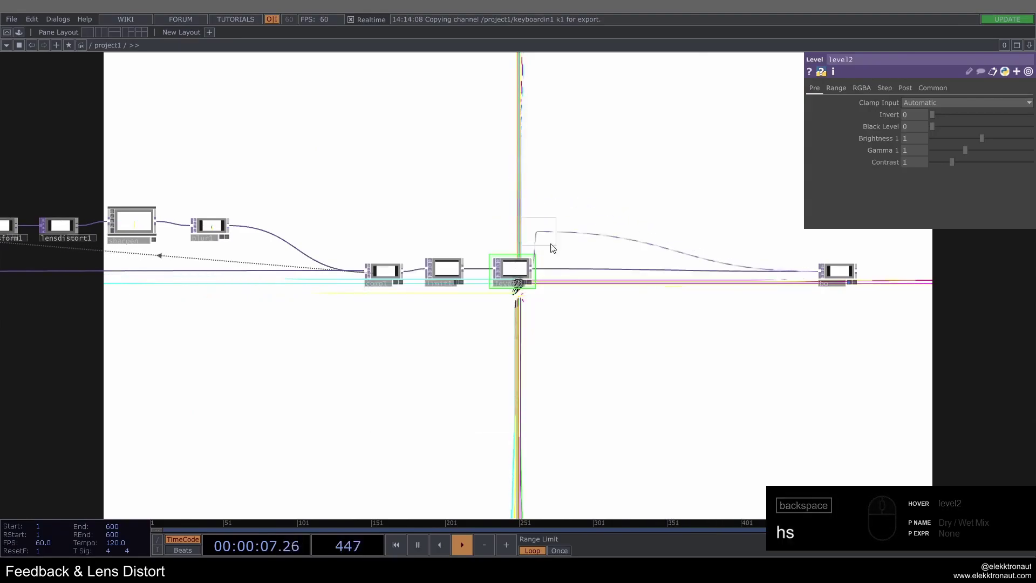
left_click(742, 333)
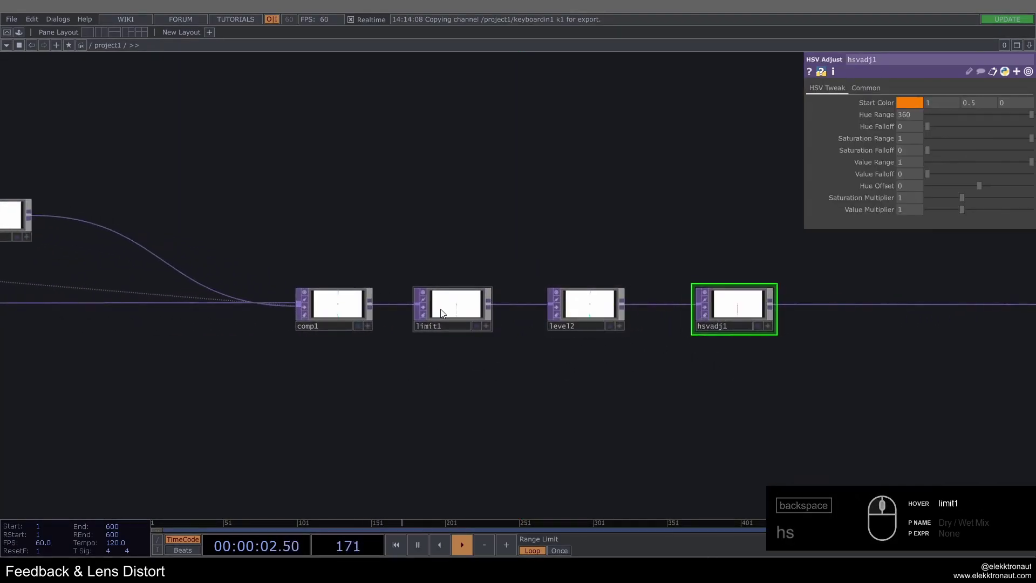
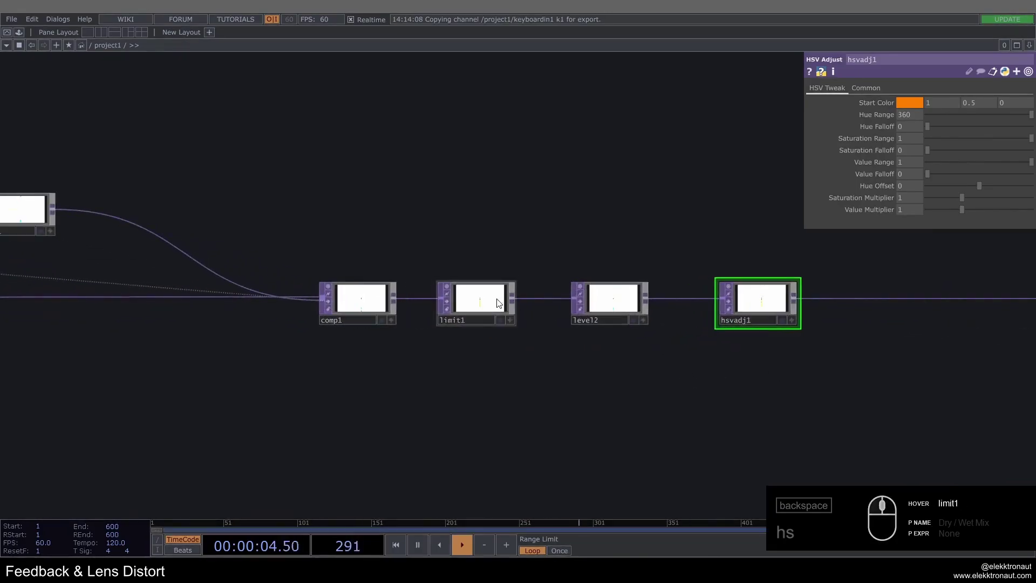
Review limit1's Quantize options and set its quantize value to rounded.
left_click(492, 300)
left_click(725, 216)
left_click(922, 121)
left_click(855, 96)
left_click(925, 104)
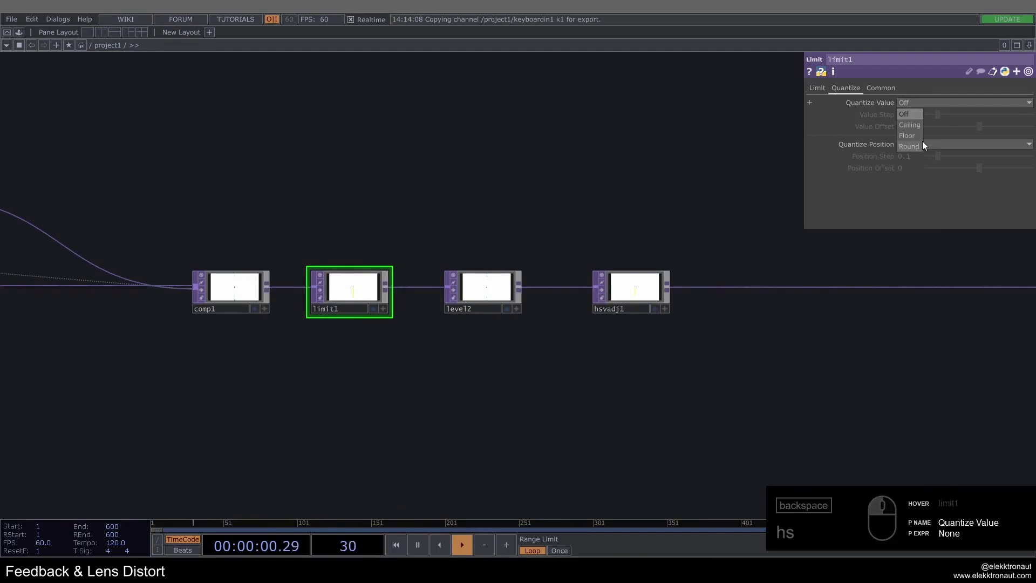
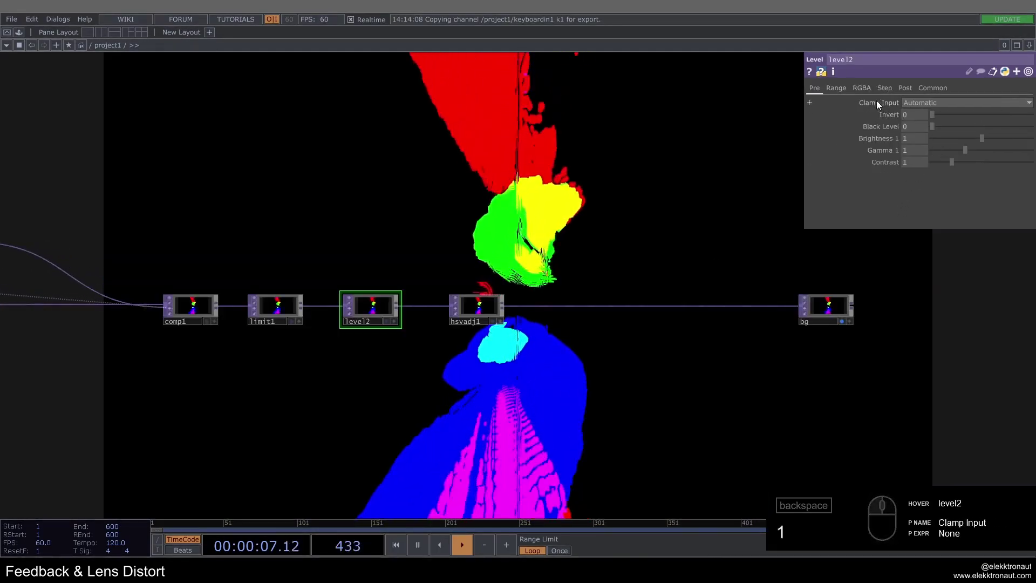
Remove green in level2 and lower hsvadj1's Saturation Multiplier to 0.2 for pastel tones.
left_click_drag(862, 92, 947, 144)
type("1")
type("1")
left_click_drag(968, 144, 502, 178)
type("1")
left_click_drag(506, 207, 820, 209)
type("1")
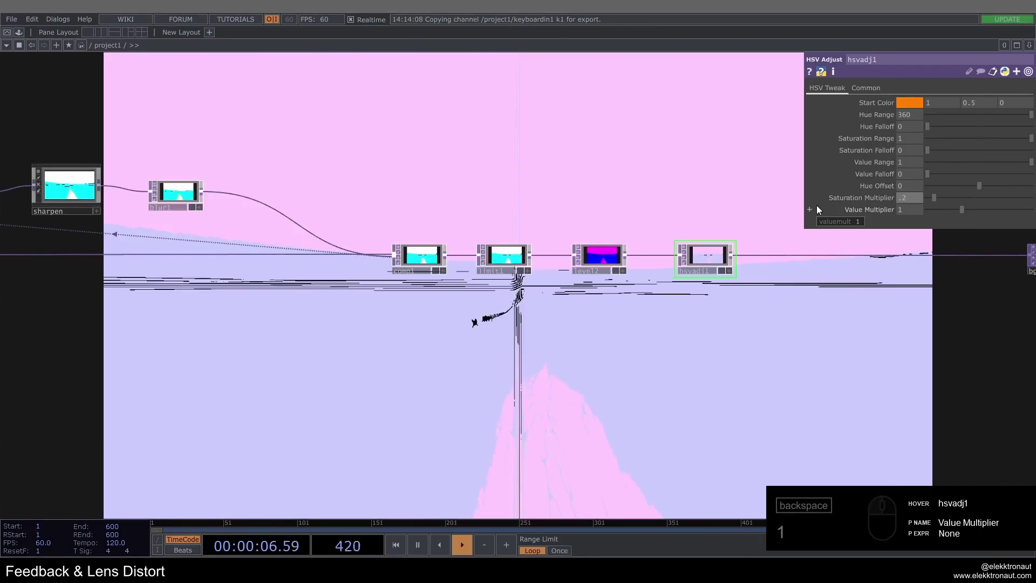
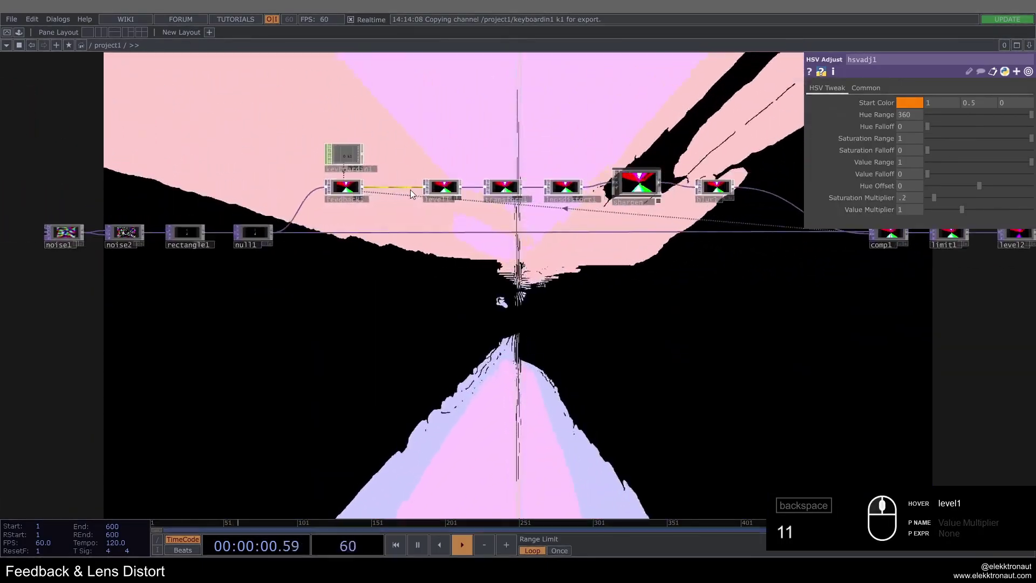
Insert comp2 in Color mode blending null1 with feedback1 and feed it into level1.
left_click(387, 259)
left_click_drag(297, 184, 537, 274)
left_click(508, 198)
left_click_drag(542, 218, 380, 232)
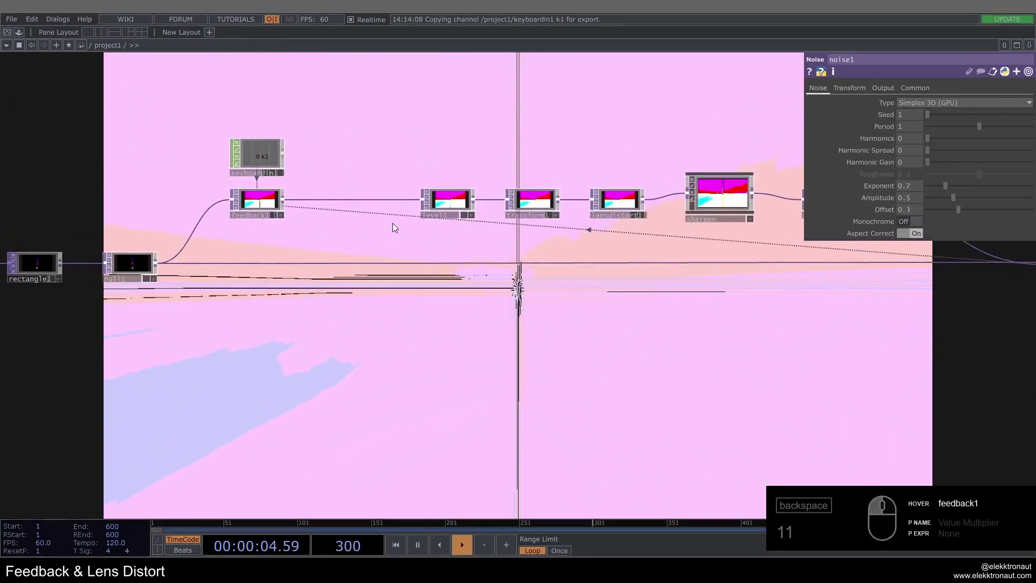
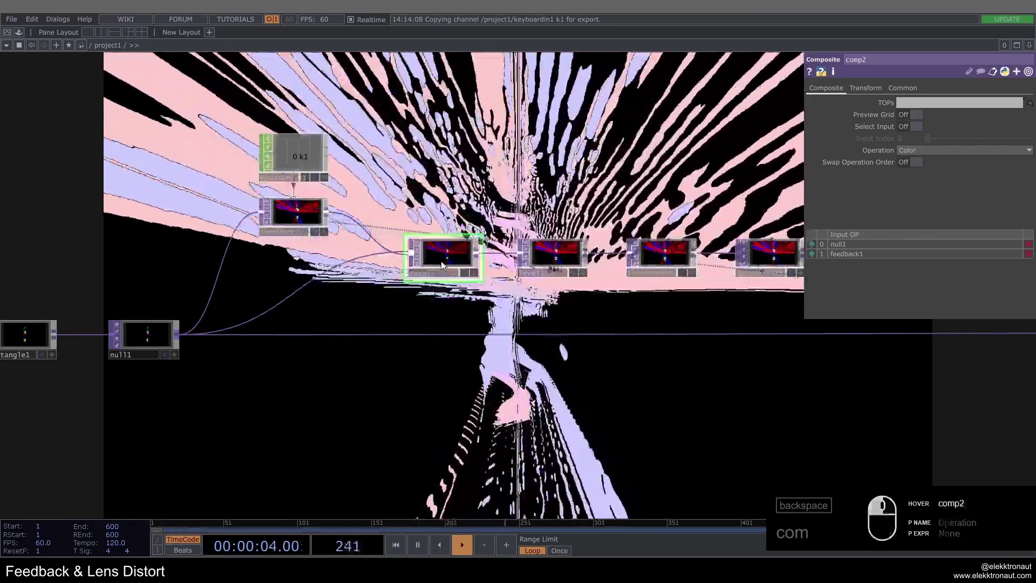
left_click_drag(445, 264, 608, 336)
left_click(600, 320)
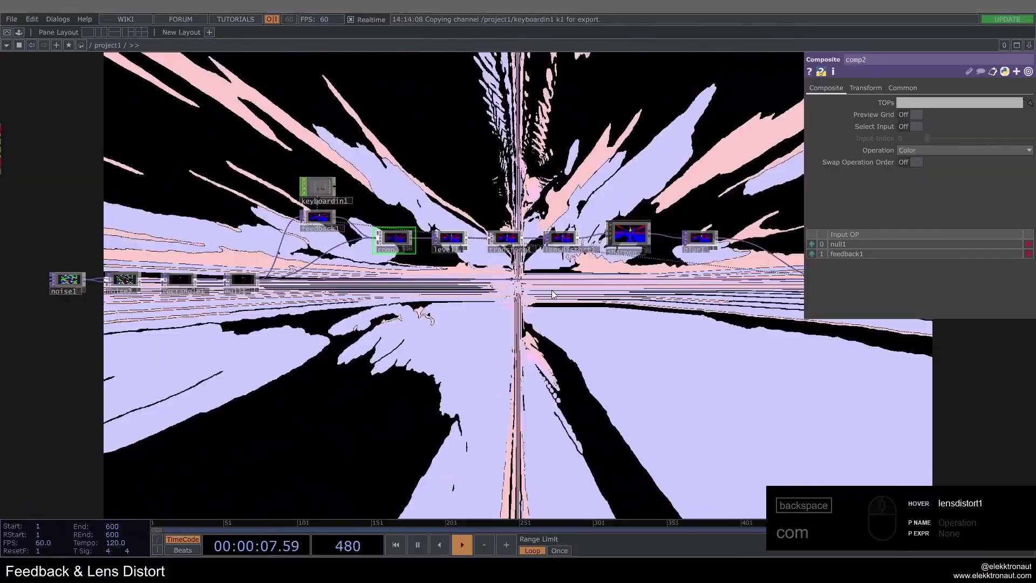
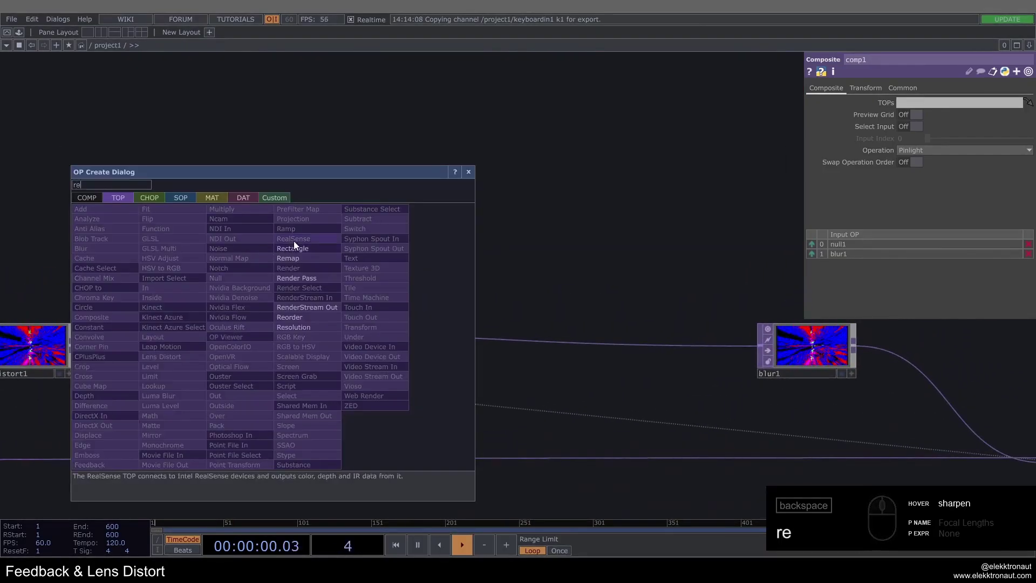
Add rectangle2 above sharpen with Size 0.04 × 1 and Softness 10.
left_click_drag(304, 250, 331, 192)
left_click(333, 186)
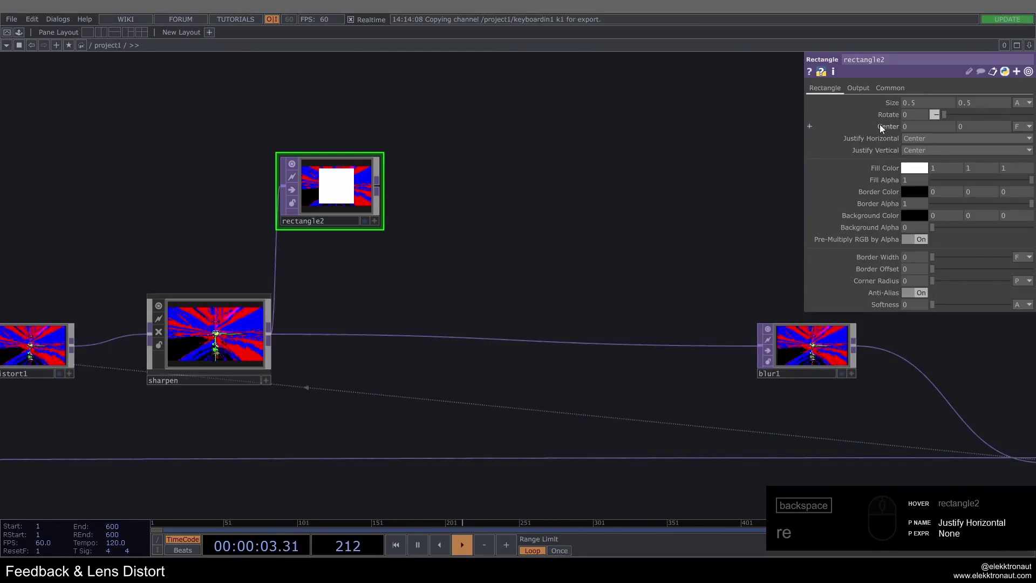
left_click_drag(869, 96, 830, 92)
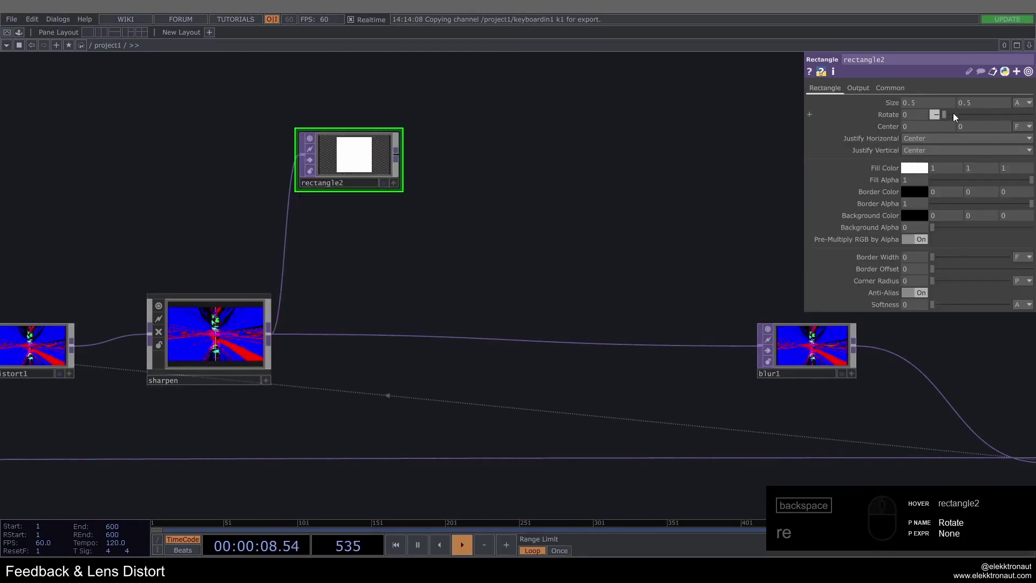
left_click(925, 107)
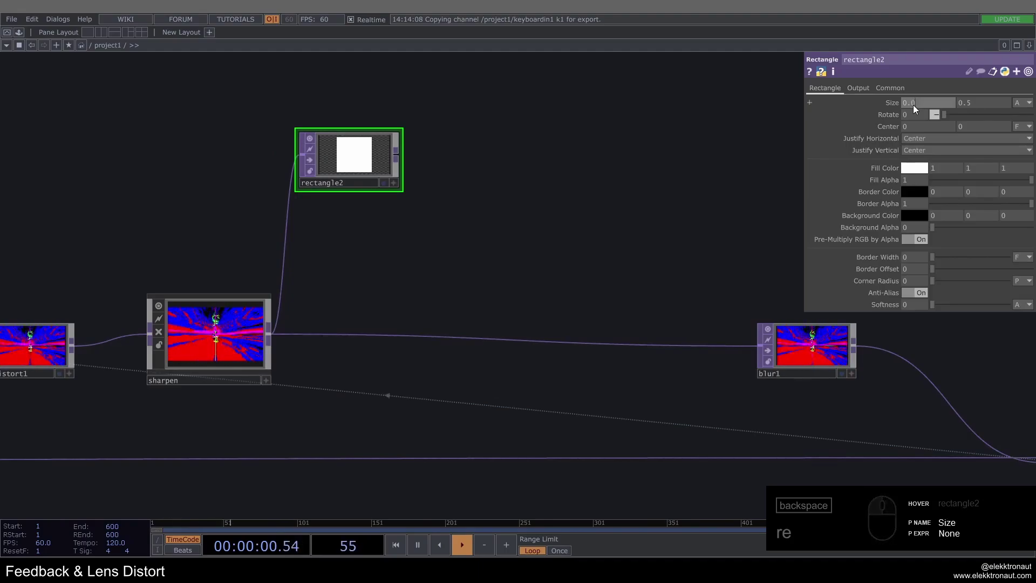
left_click(977, 105)
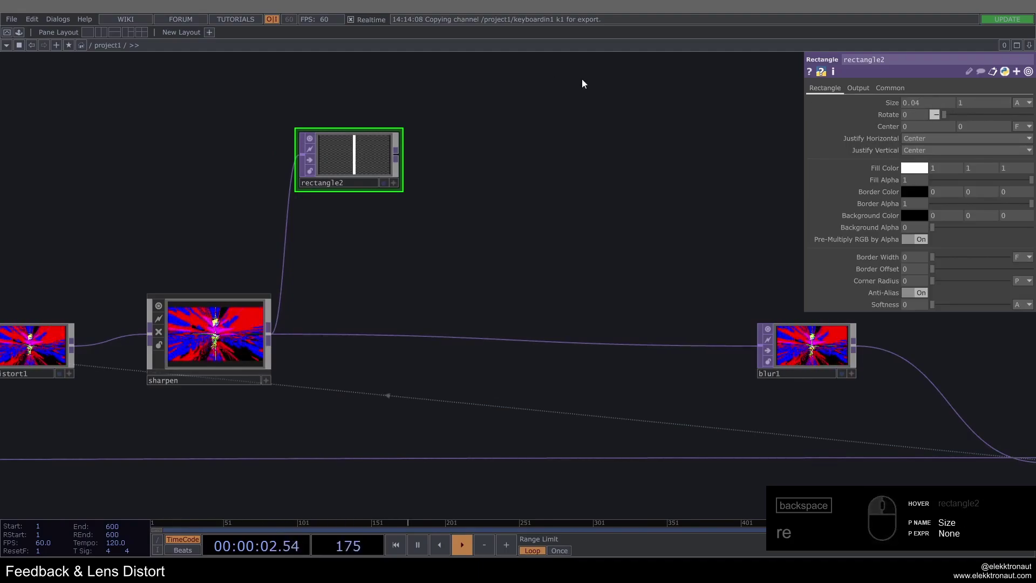
double_click(1025, 319)
left_click_drag(911, 306, 861, 303)
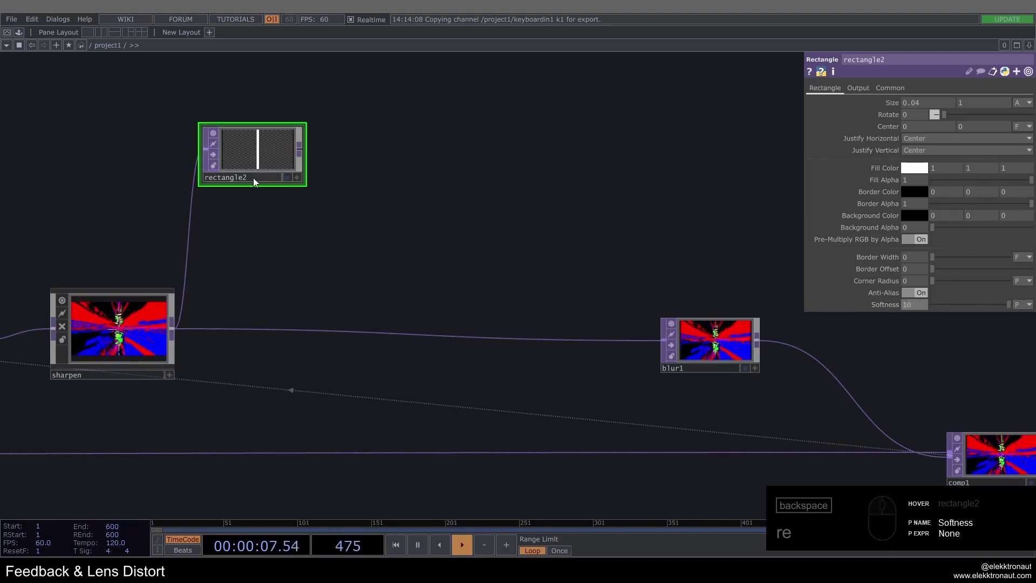
Copy it as rectangle3 with Size 1 × 0.04, fed from rectangle2 to form a white cross.
left_click(270, 156)
left_click_drag(256, 222, 876, 49)
left_click_drag(868, 91, 901, 102)
left_click_drag(916, 103, 935, 115)
left_click(943, 124)
type("cv")
left_click(925, 106)
left_click_drag(976, 107, 935, 110)
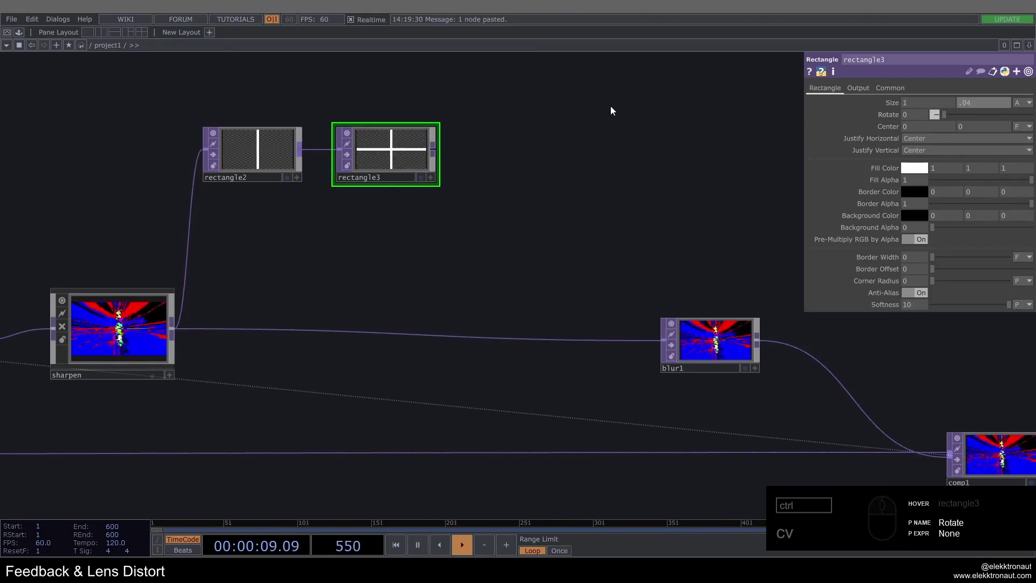
type("cv")
left_click(597, 167)
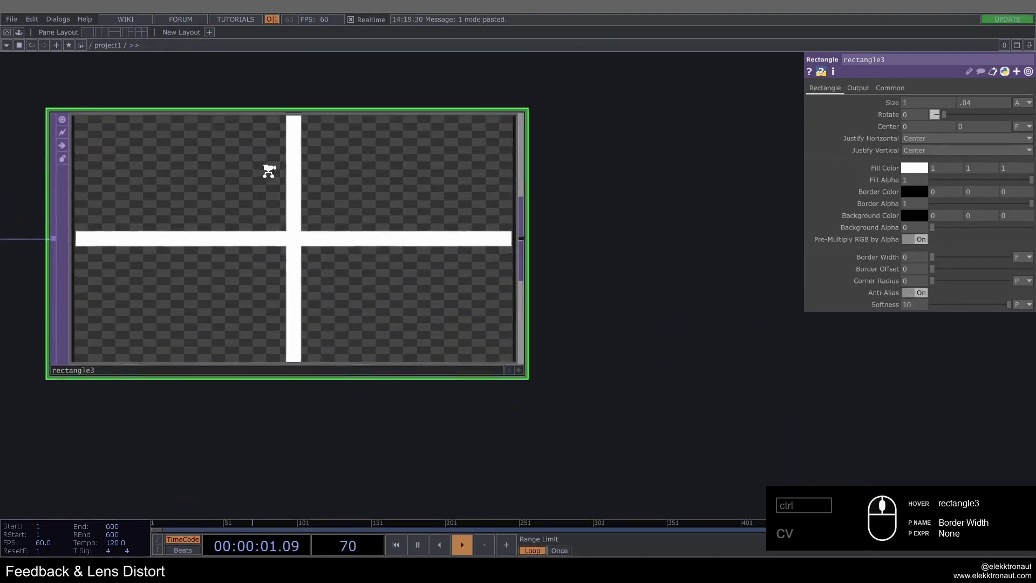
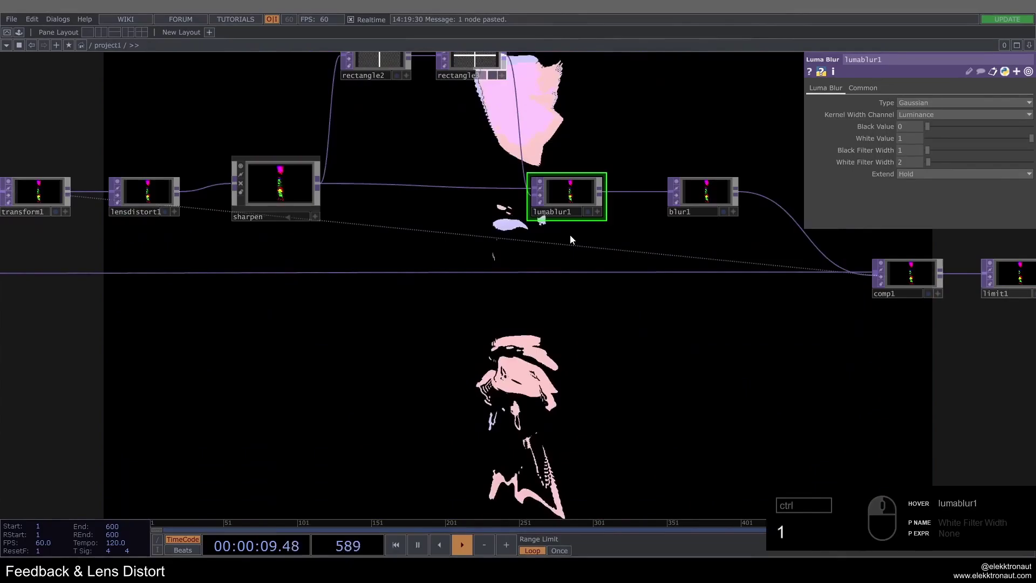
Save the project with Ctrl+S and set level1 Brightness to 1.7.
type("s")
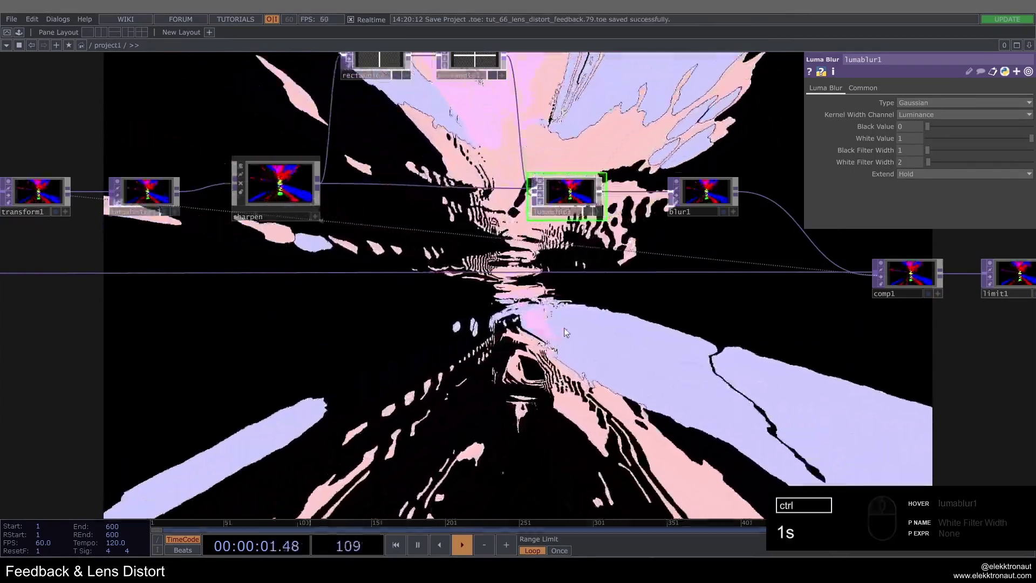
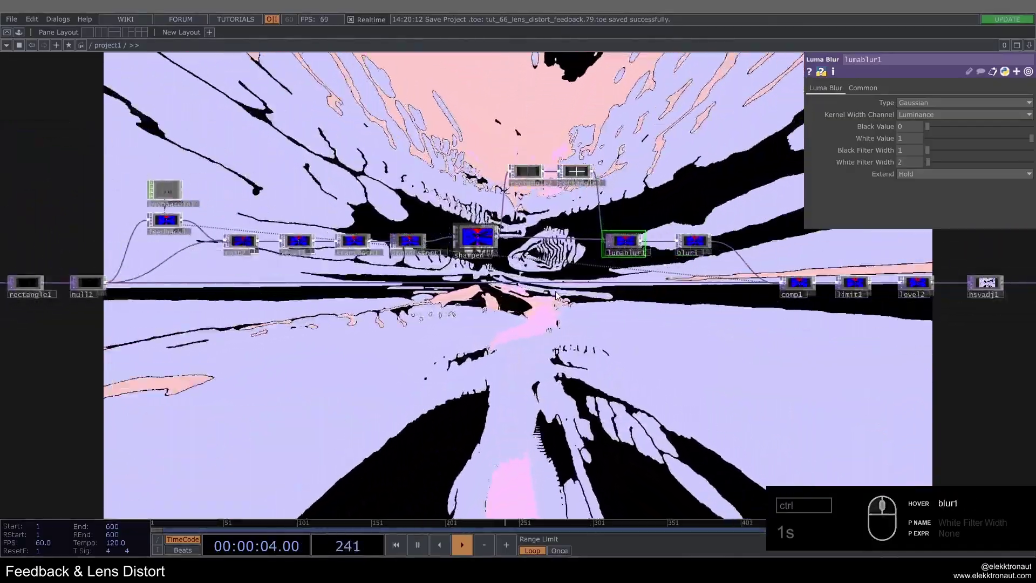
left_click_drag(417, 169, 920, 139)
left_click_drag(913, 140, 497, 274)
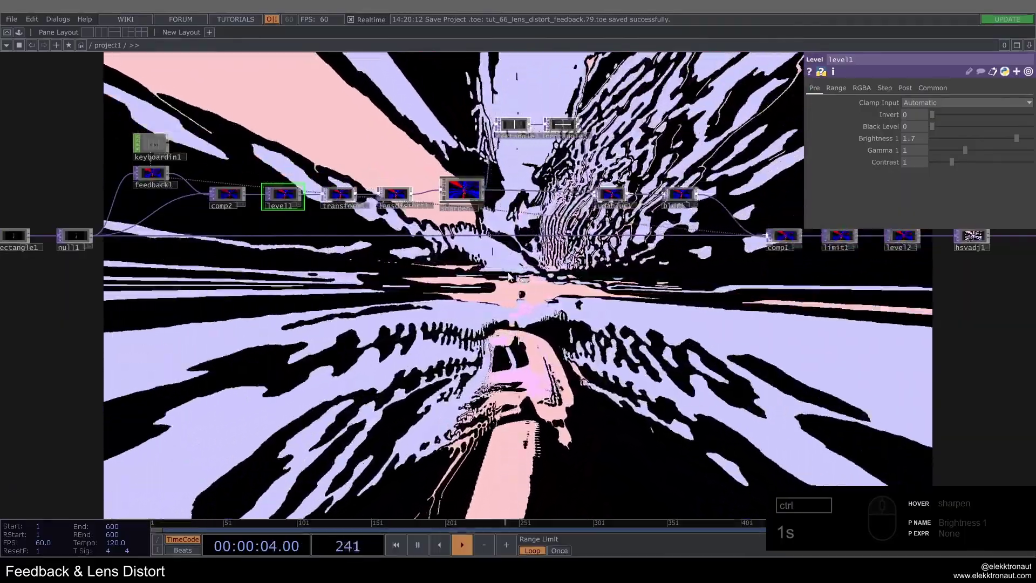
Undo a brightness tweak, then push level1 Brightness up to 3.
left_click_drag(917, 143, 604, 341)
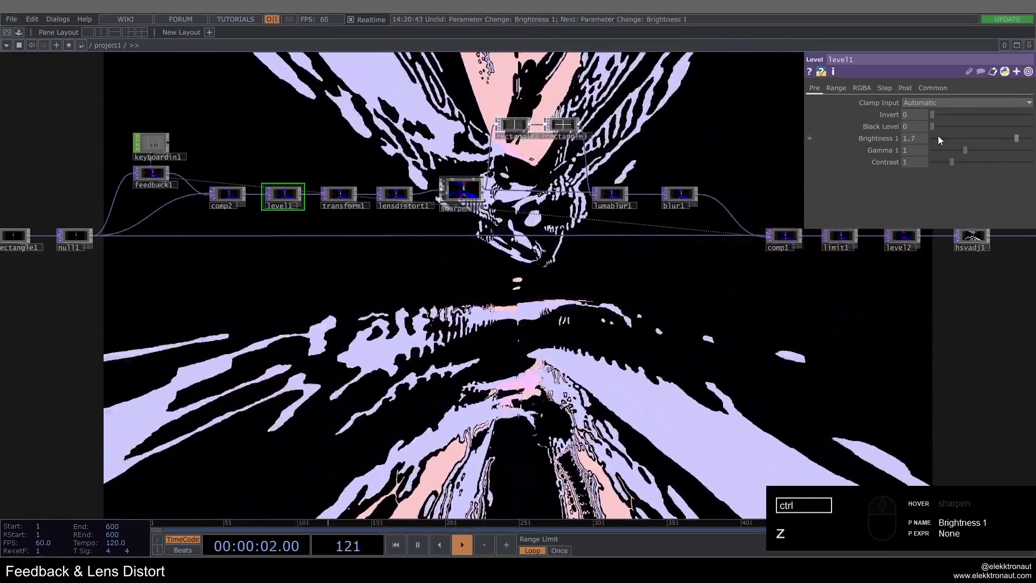
key("ctrl+z")
left_click_drag(927, 141, 636, 132)
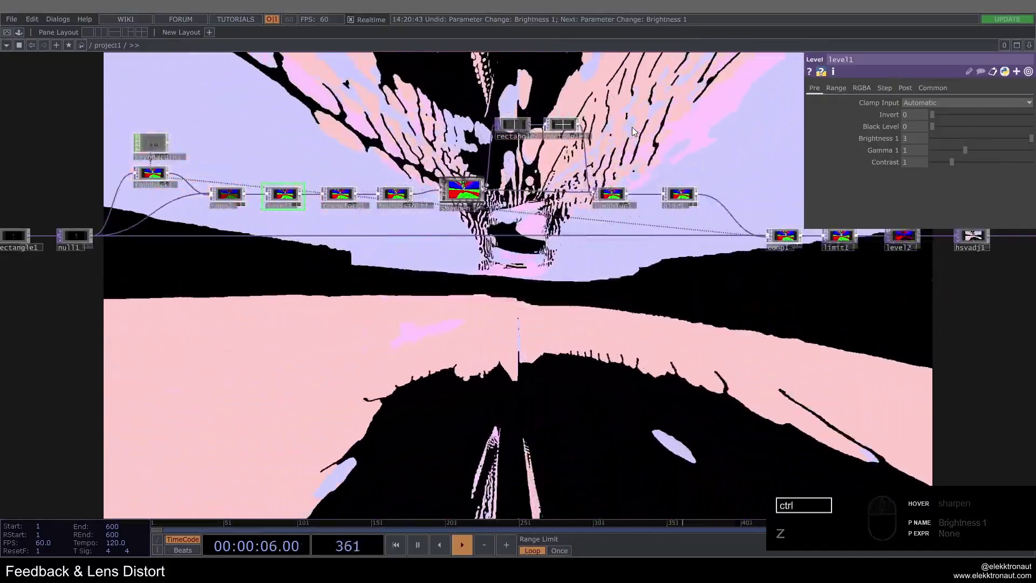
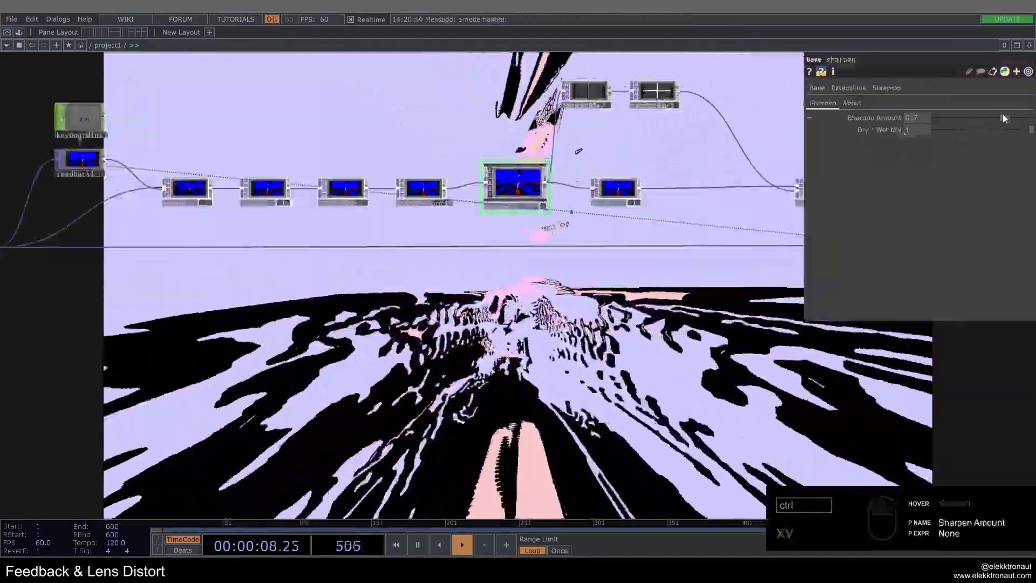
Raise the sharpen component's Sharpen Amount to about 0.739.
left_click_drag(1006, 120, 919, 137)
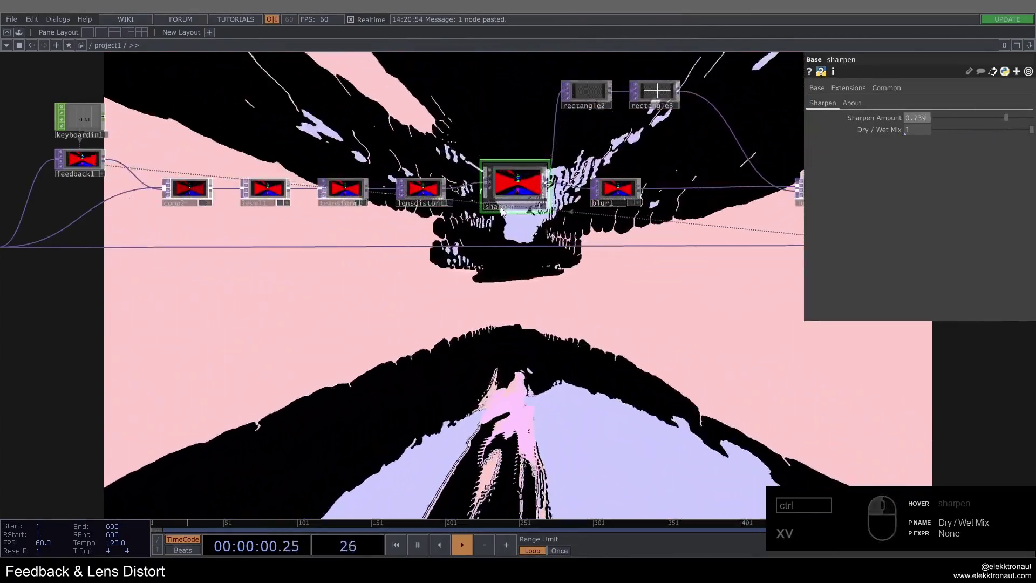
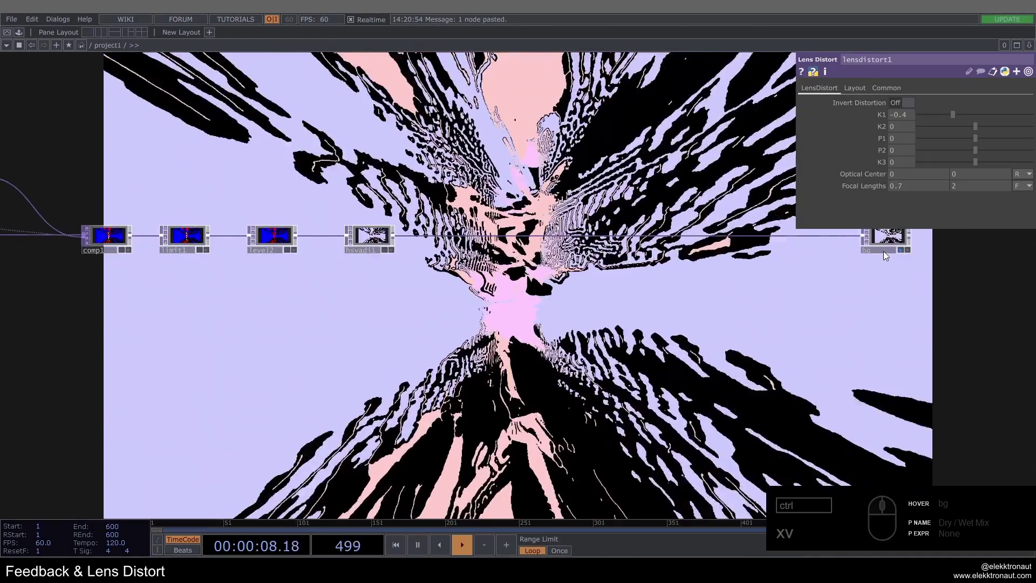
Insert a lookup1 node after hsvadj1 in the output chain.
left_click(903, 250)
type("xv")
left_click_drag(474, 234, 459, 238)
type("xv")
left_click(457, 238)
right_click(460, 238)
left_click(475, 231)
key("BackSpace")
Add ramp1 into lookup1's second input and shift its hue toward dark red/purple.
right_click(485, 241)
type("ra")
left_click_drag(515, 137, 411, 303)
left_click_drag(439, 298, 484, 263)
middle_click(484, 263)
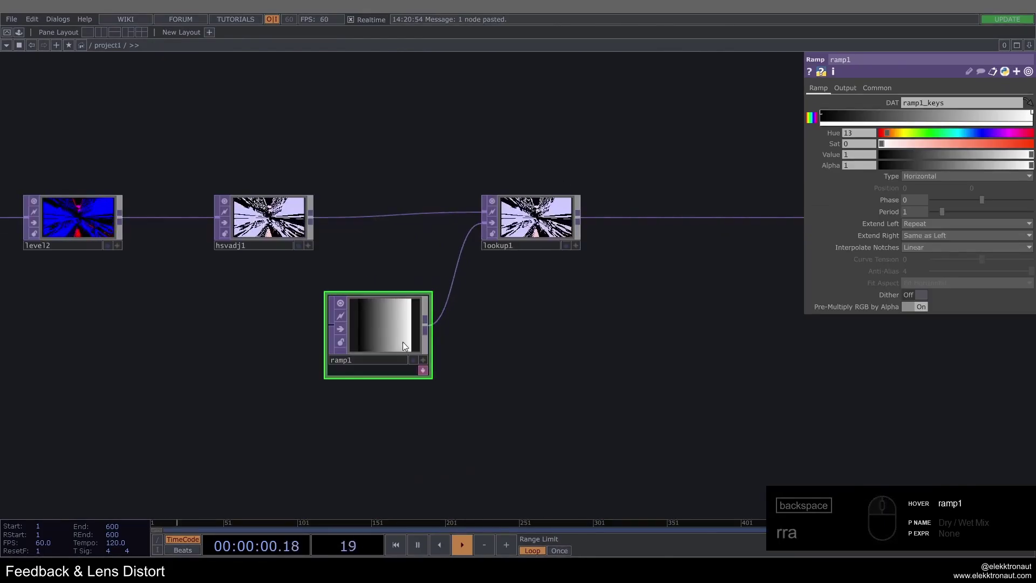
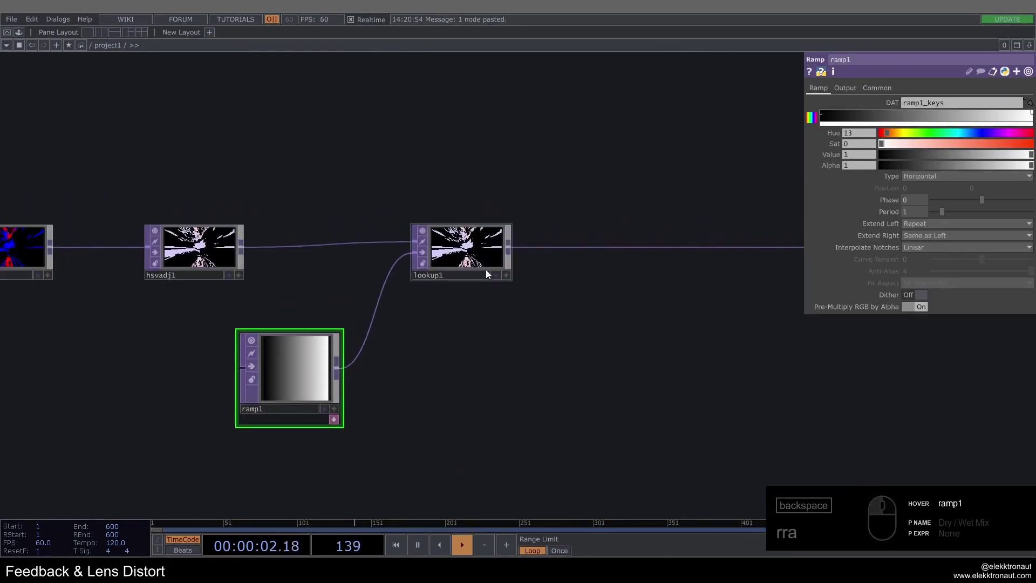
left_click(920, 204)
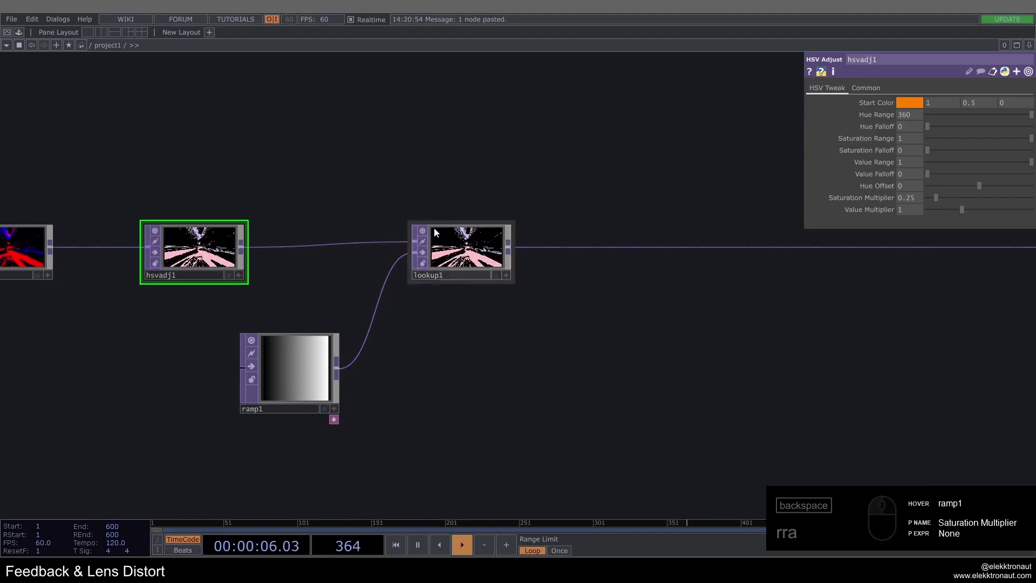
left_click_drag(260, 391, 429, 262)
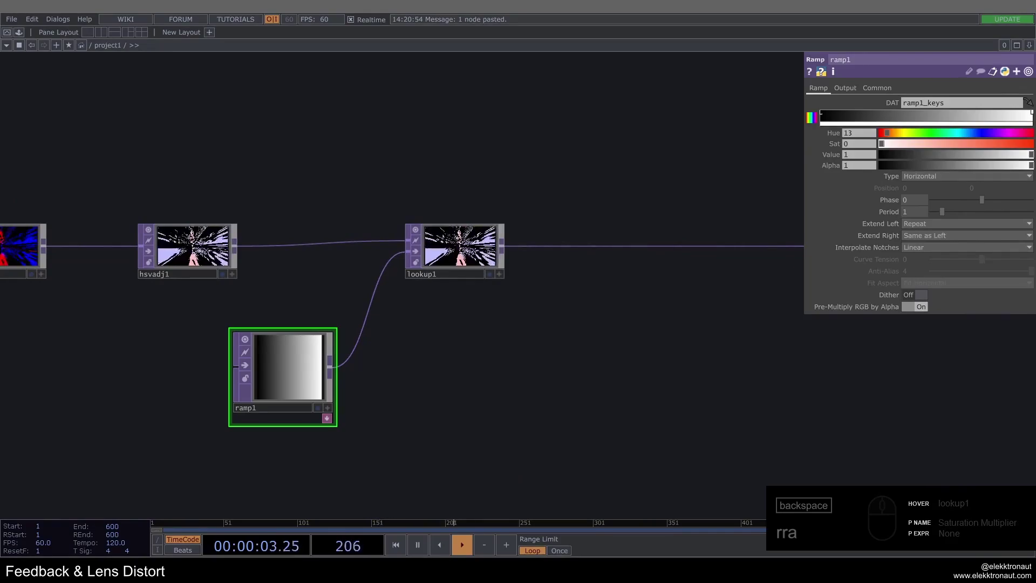
left_click_drag(981, 134, 975, 154)
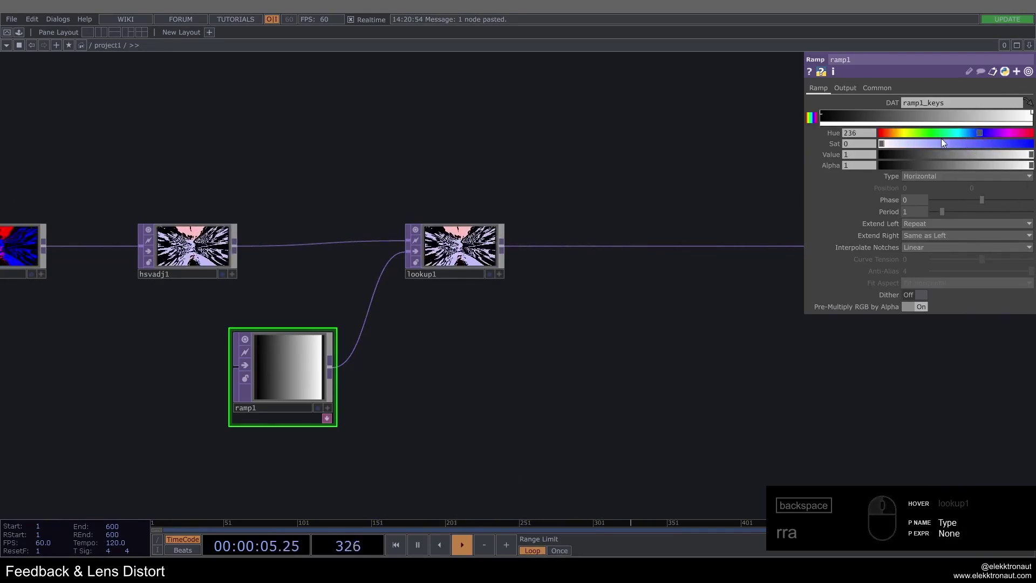
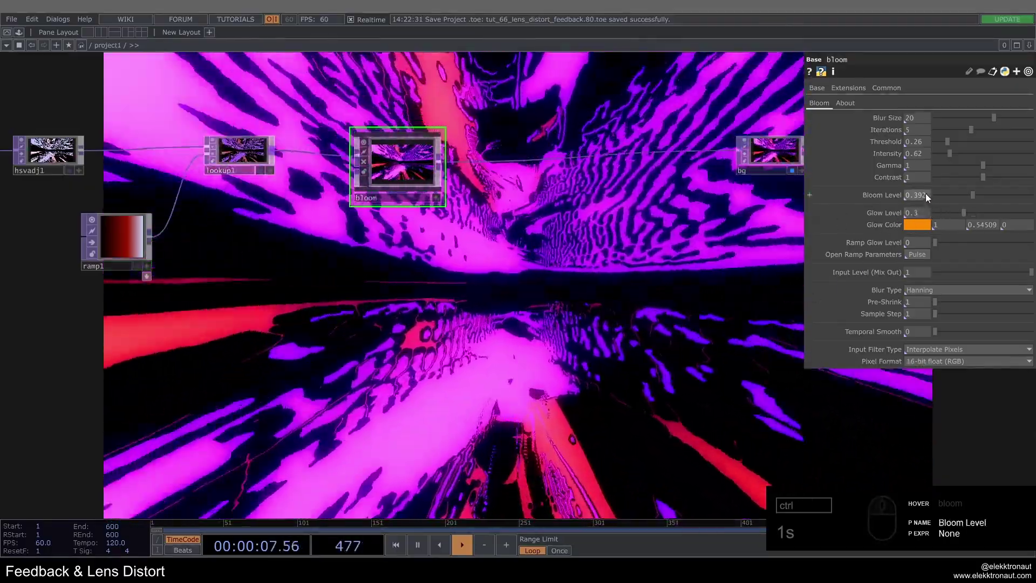
Lower the bloom's Bloom Level to 0.05 for a subtler glow.
left_click_drag(932, 197, 921, 202)
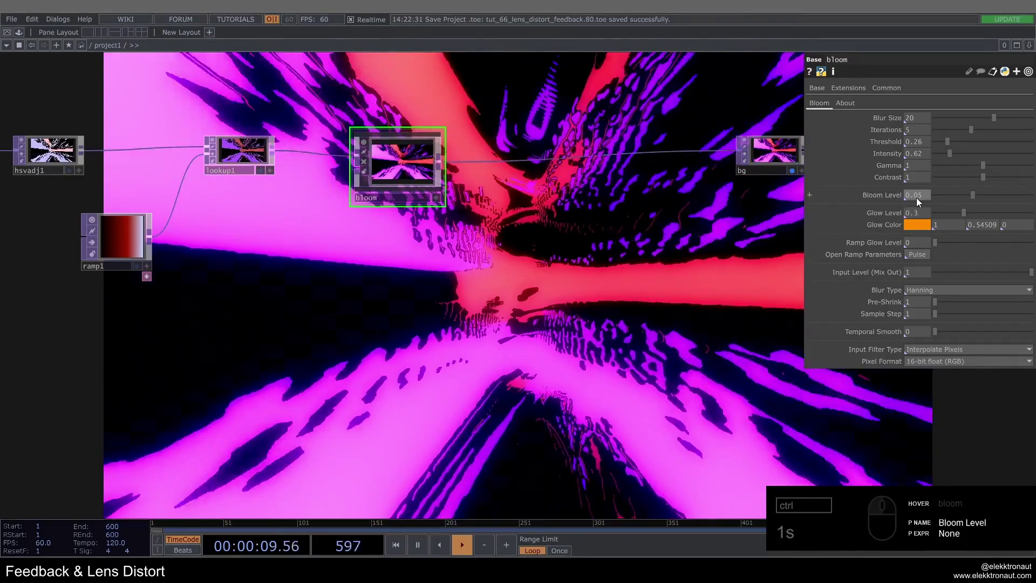
left_click_drag(553, 160, 572, 148)
type("1s")
left_click(572, 148)
type("r")
left_click(672, 161)
left_click(662, 157)
Insert transform2 after the bloom, wired between lookup1's bloom and the rest of the chain.
left_click_drag(1019, 169, 1021, 176)
left_click_drag(1005, 176, 922, 202)
left_click_drag(511, 208, 480, 150)
left_click(613, 156)
left_click(613, 156)
left_click(445, 158)
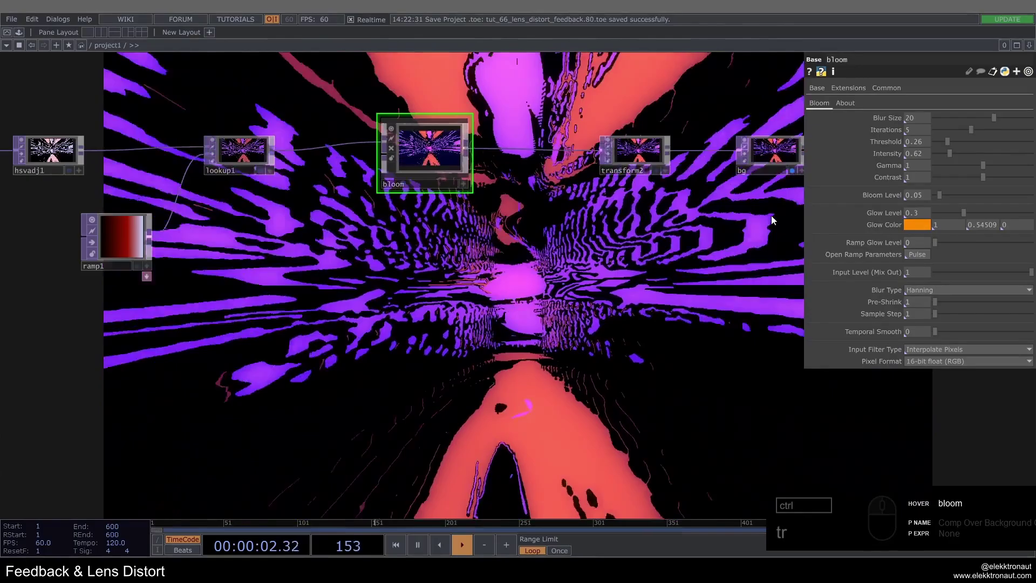
left_click(925, 155)
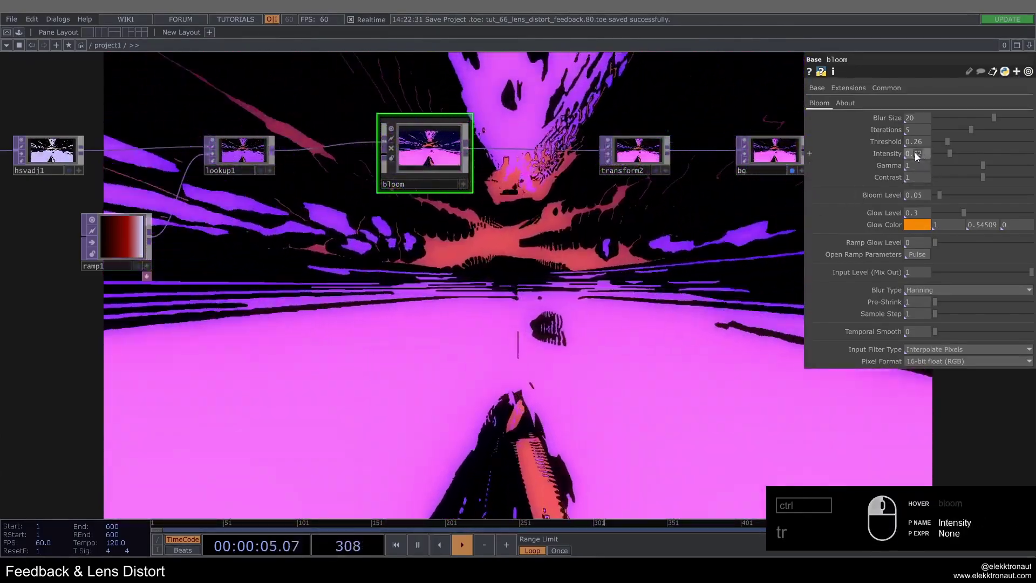
left_click(713, 213)
left_click_drag(713, 213, 908, 159)
left_click(926, 146)
Set the bloom threshold to 0.2 and intensity to 0.7.
left_click_drag(380, 172, 579, 246)
left_click_drag(579, 246, 997, 276)
left_click_drag(998, 276, 626, 299)
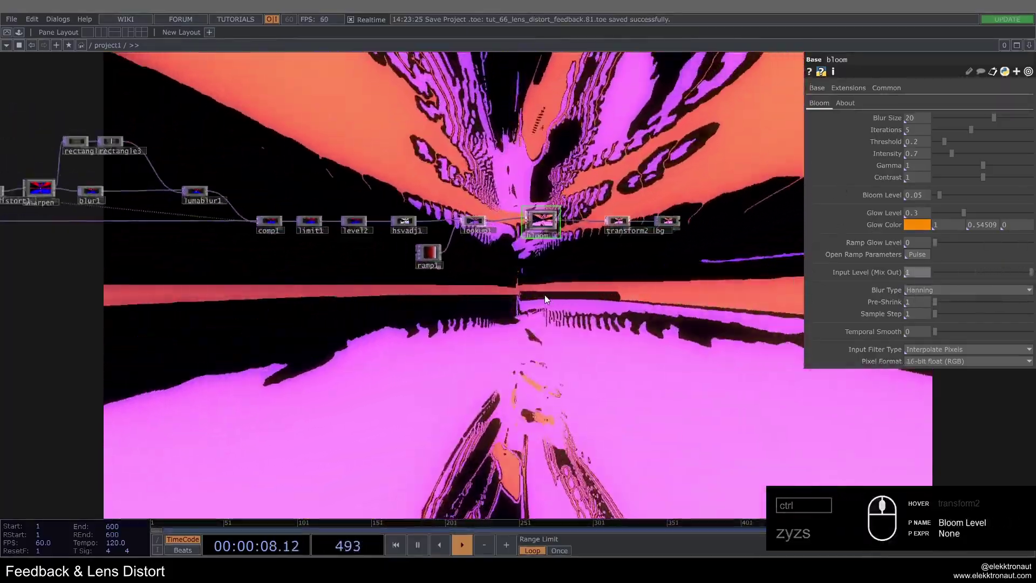
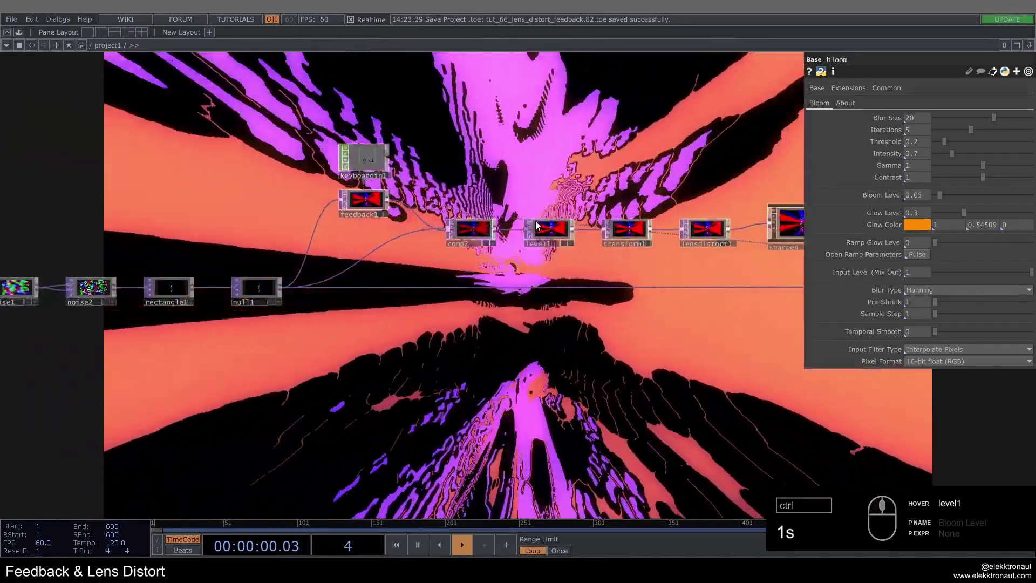
Try other lensdistort1 coefficients and undo each so K1 stays at -0.4.
left_click_drag(551, 228, 583, 228)
middle_click(653, 226)
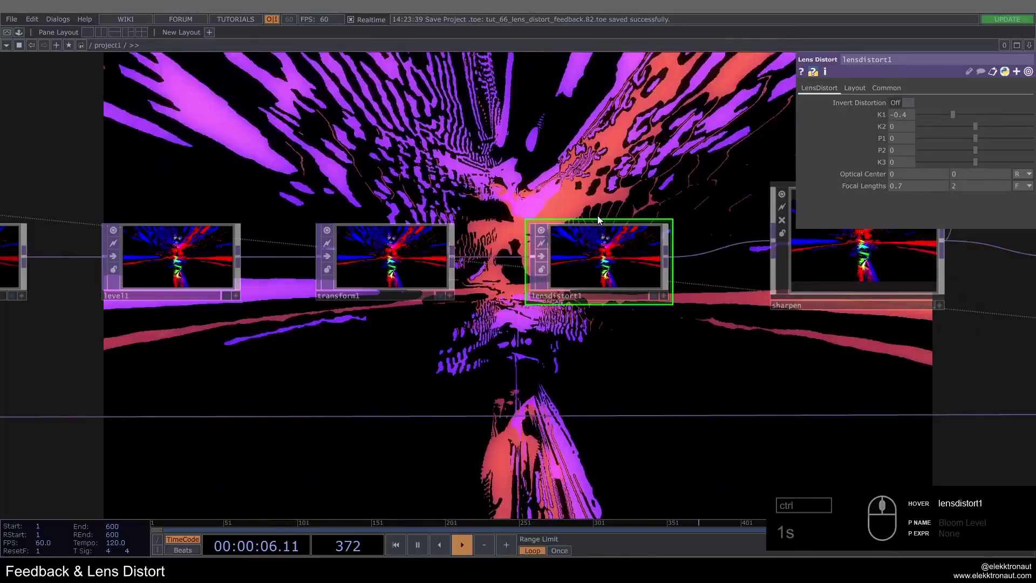
left_click_drag(594, 229, 608, 265)
left_click_drag(585, 364, 961, 121)
left_click(631, 118)
type("zz")
key("BackSpace")
left_click_drag(979, 142, 987, 149)
key("ctrl+z")
Try a K3 and a small P2 value, undo both back to zero, and save the project.
left_click_drag(914, 144, 963, 153)
key("ctrl+z")
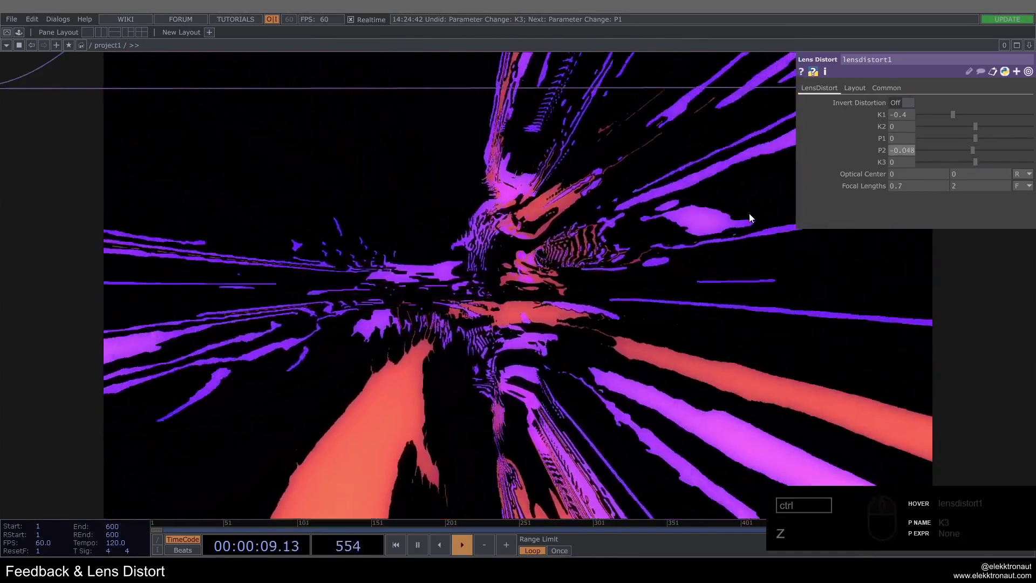
left_click_drag(910, 154, 614, 251)
key("1")
type("1s")
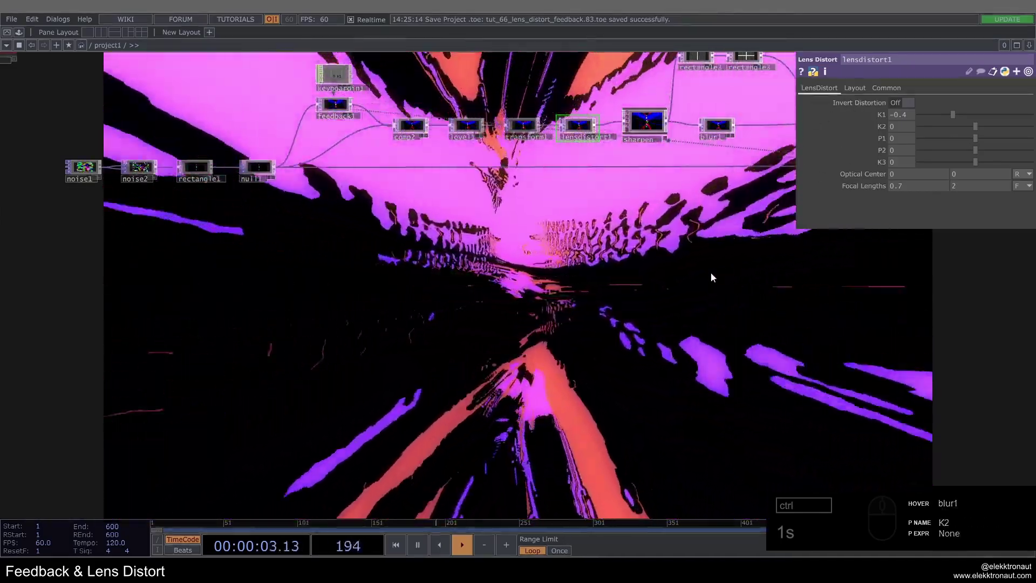
Move audio_in beside the noise chain and switch its Play toggle on so live level and kick values show.
left_click_drag(273, 227, 499, 186)
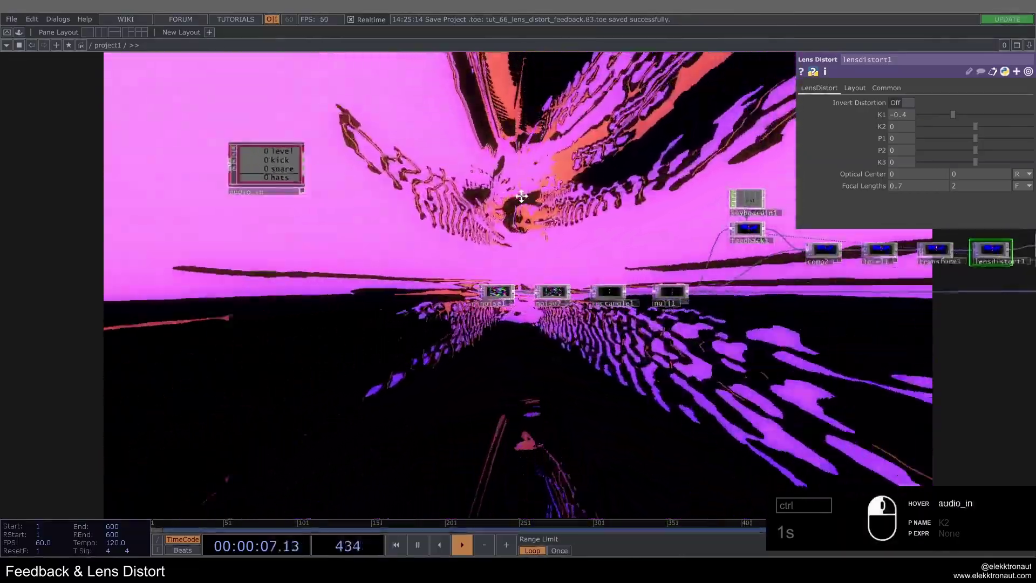
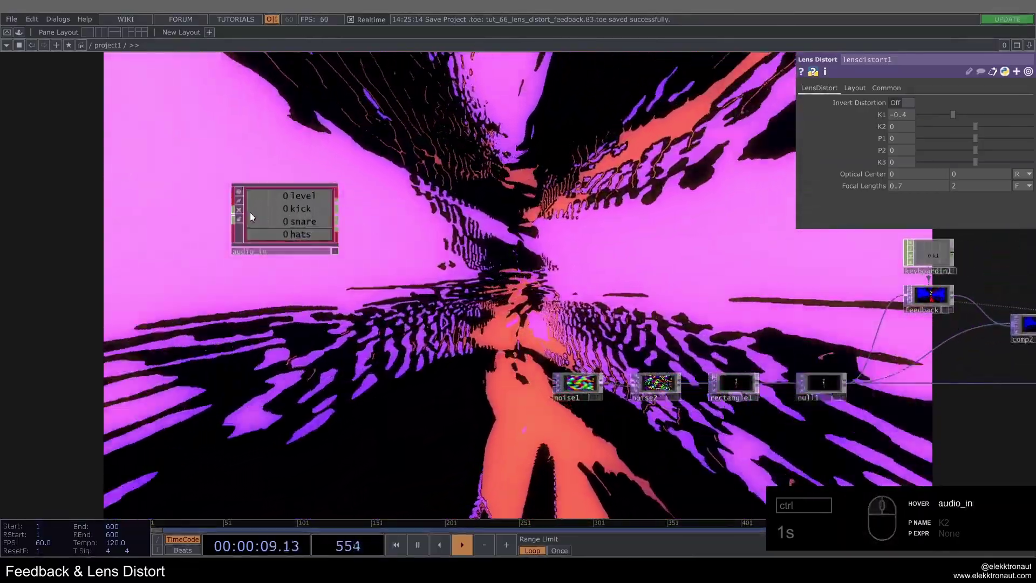
left_click_drag(338, 217, 311, 219)
left_click(509, 191)
left_click(247, 206)
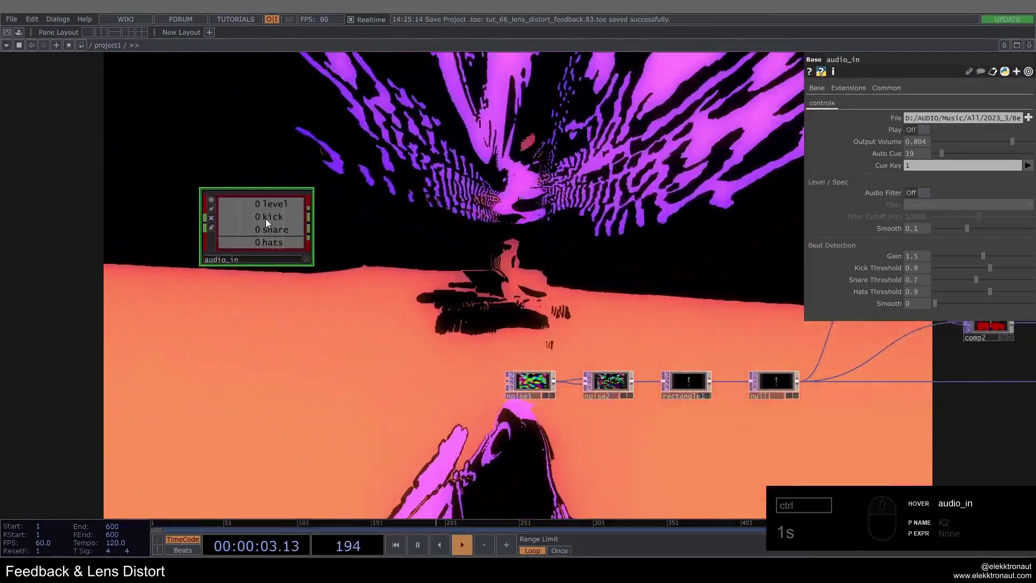
left_click_drag(24, 34, 134, 178)
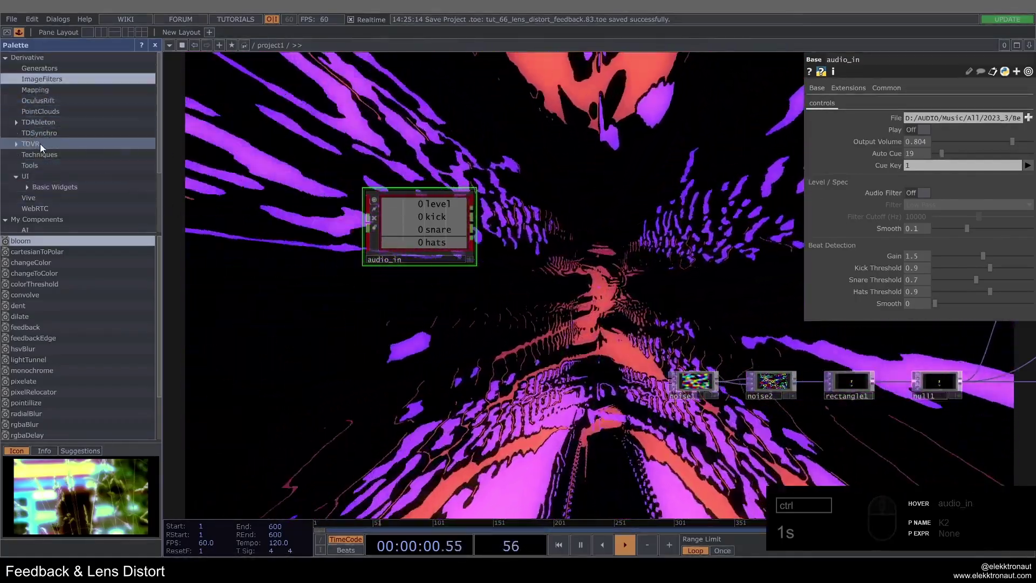
left_click_drag(32, 169, 425, 216)
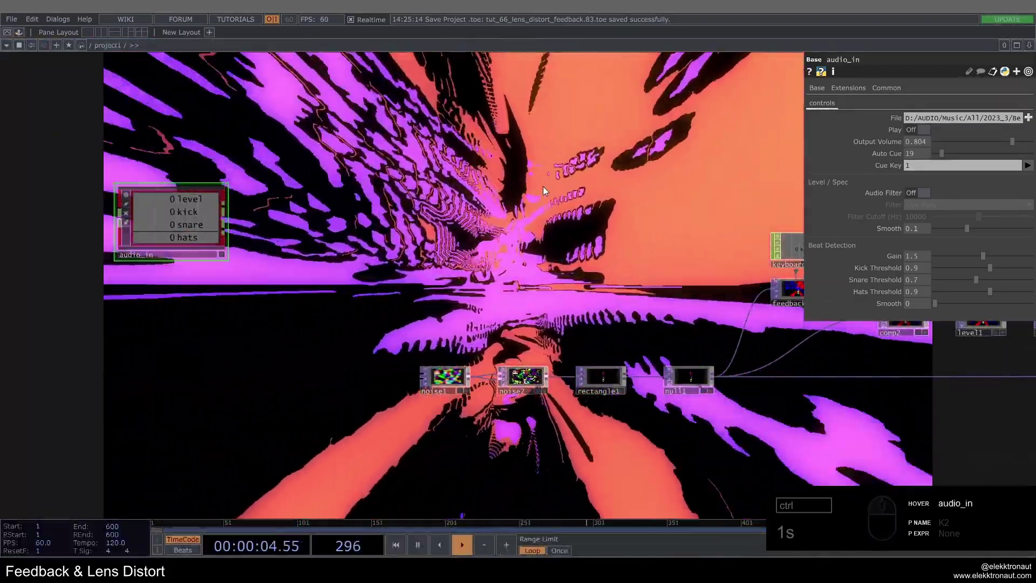
left_click(923, 134)
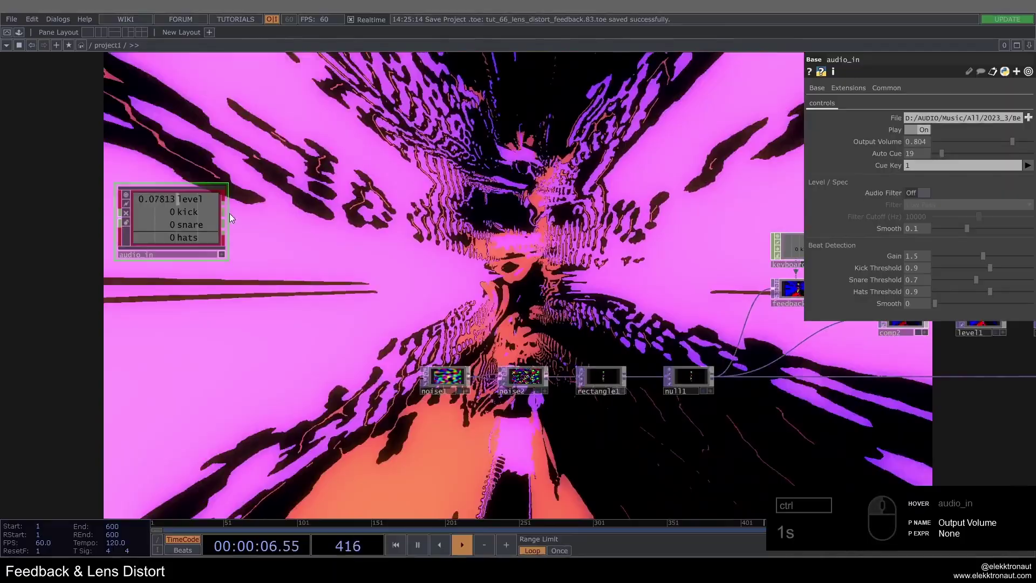
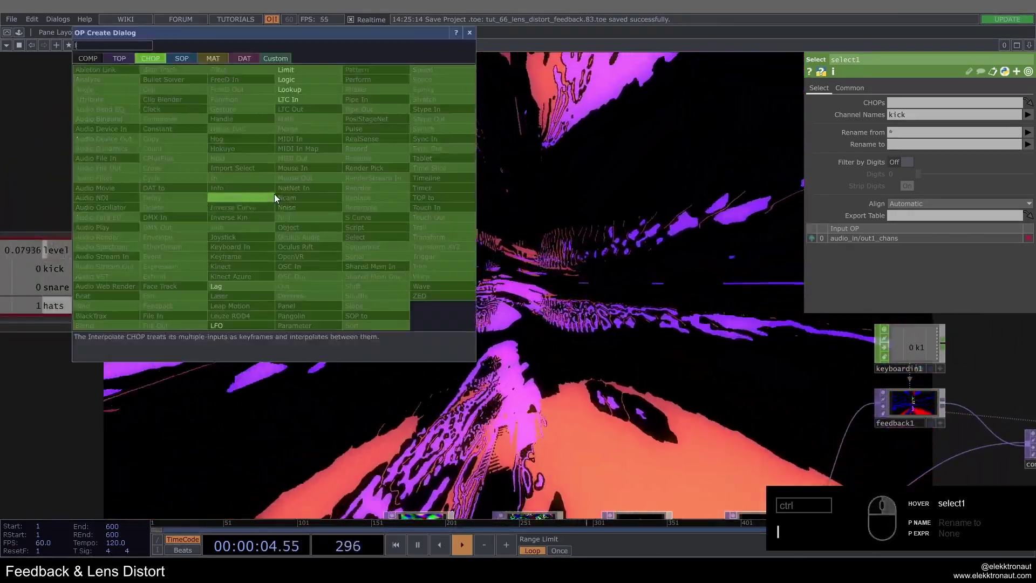
Set select1's Channel Names to kick so only the kick channel passes.
left_click_drag(475, 35, 474, 159)
left_click_drag(480, 196, 316, 182)
left_click_drag(317, 182, 360, 183)
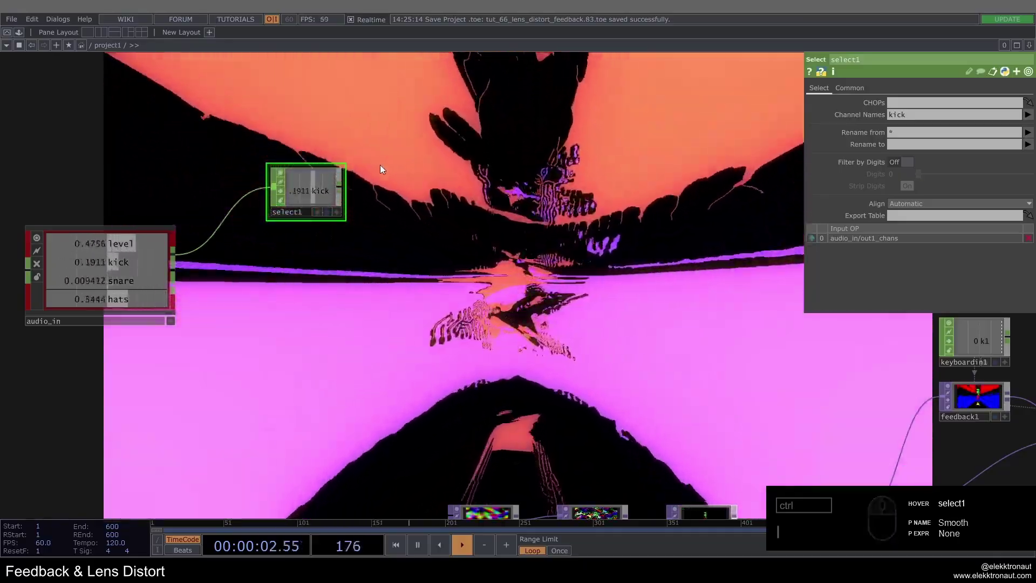
right_click(351, 192)
left_click(289, 190)
Add a Math CHOP (math1) after select1 and place it in the chain.
right_click(345, 194)
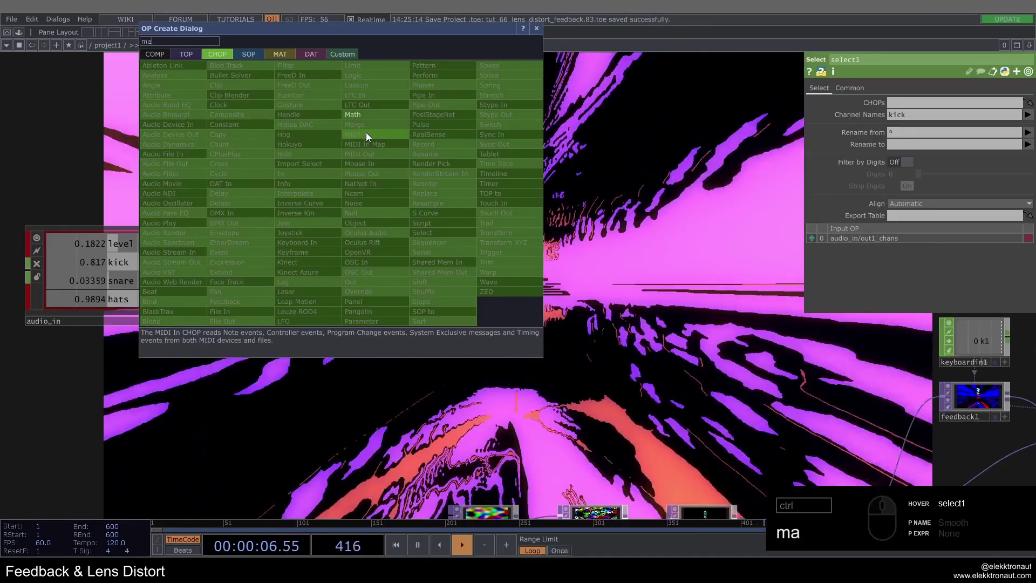
type("ma")
left_click(382, 123)
left_click_drag(414, 197, 850, 91)
left_click_drag(851, 91, 430, 188)
right_click(444, 188)
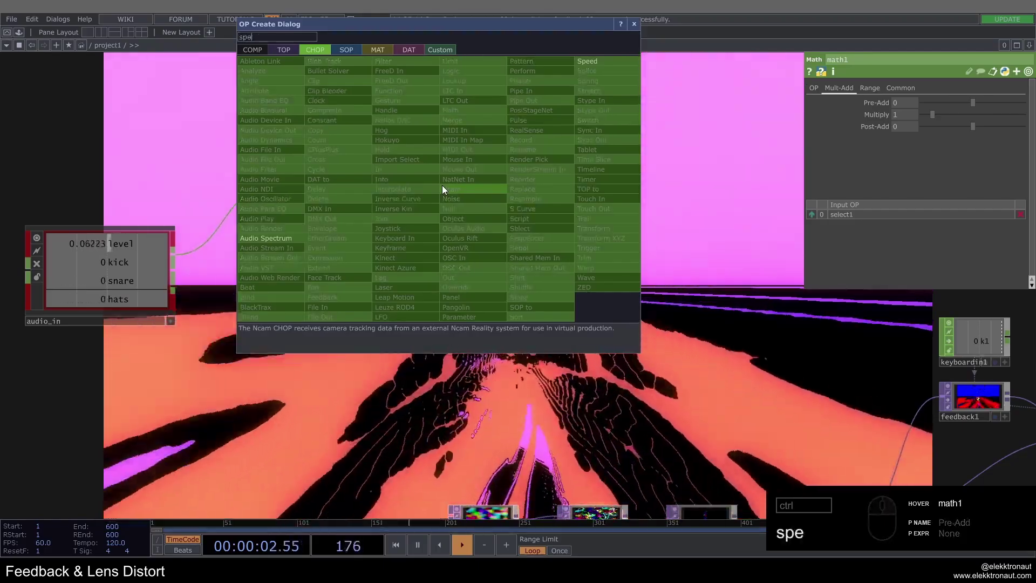
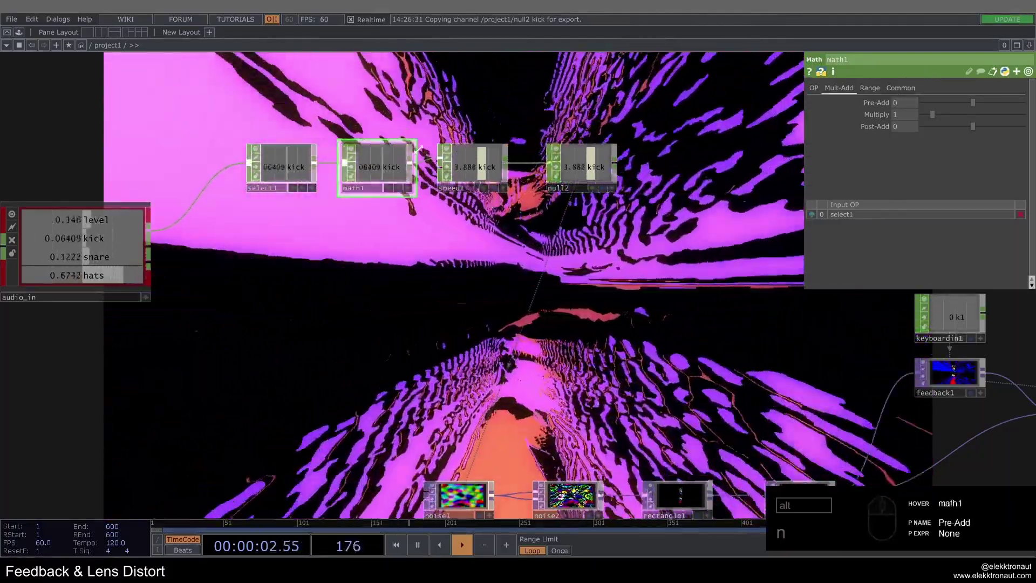
Set math1's Pre-Add to 0.2 so the kick value accumulates through speed1 into null2.
left_click(895, 104)
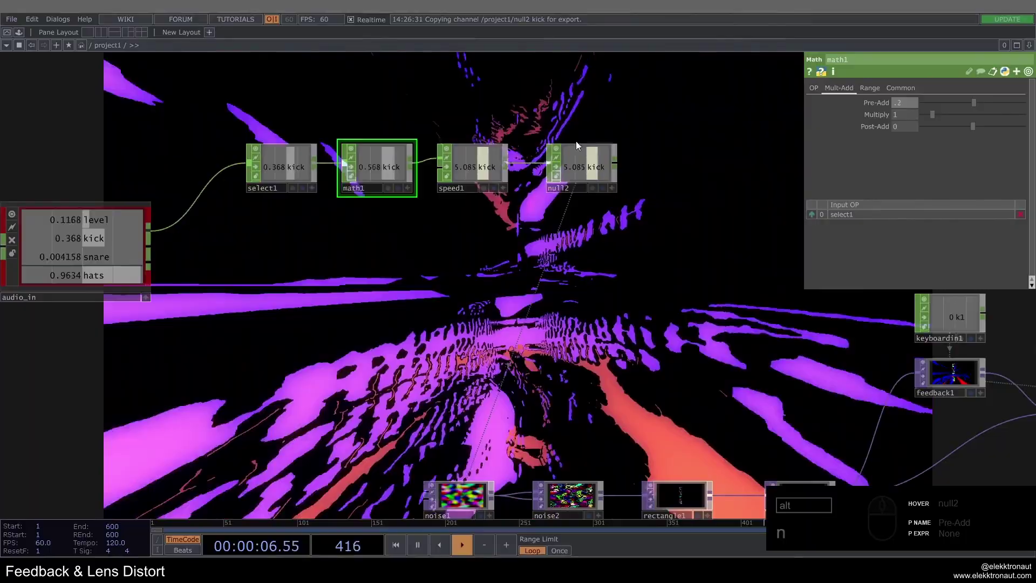
left_click_drag(439, 158, 497, 170)
left_click(497, 170)
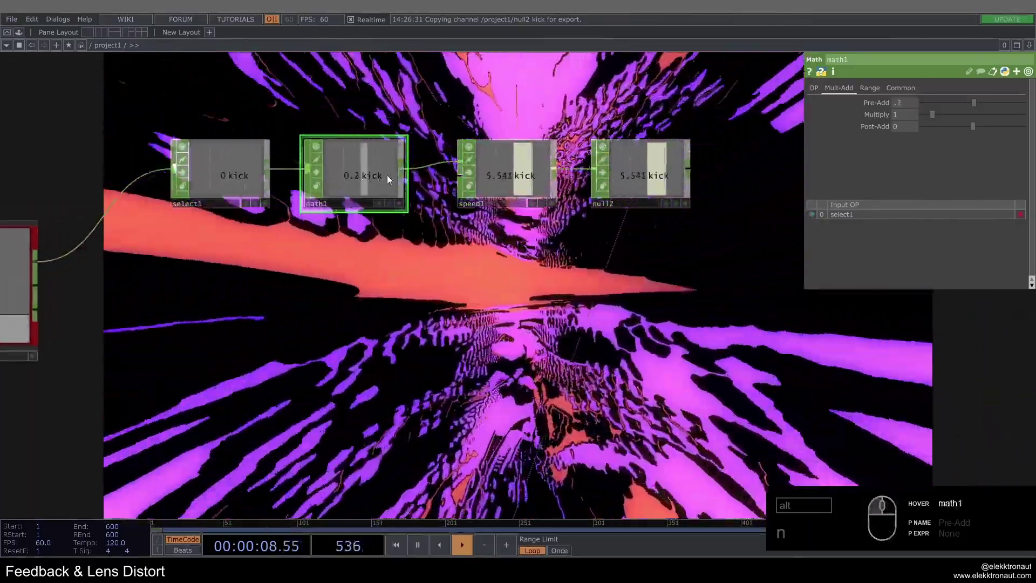
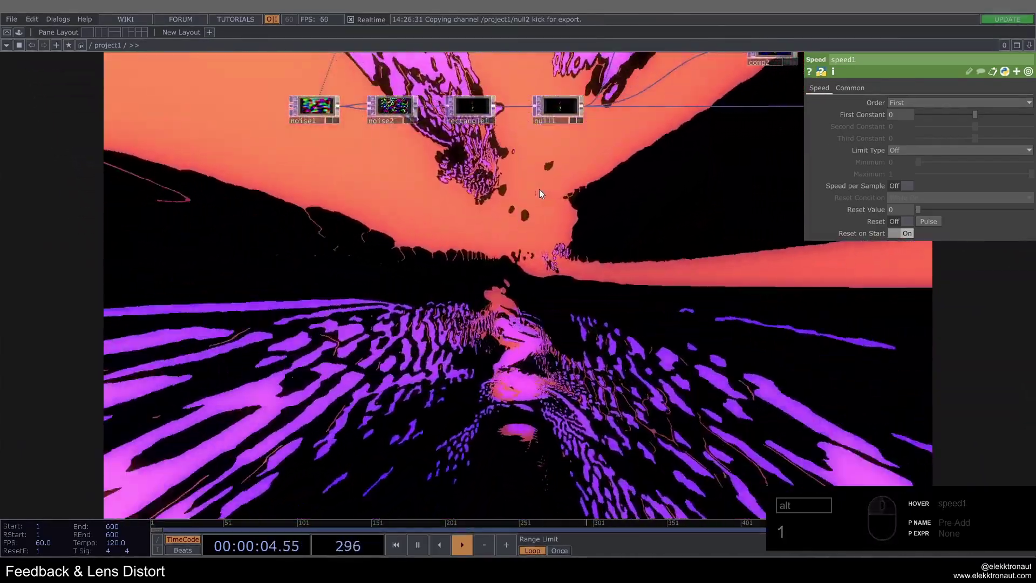
Pan the network to bring speed1 and null2 into view, ready to add a CHOP.
left_click_drag(489, 237, 422, 269)
type("1")
middle_click(422, 269)
left_click_drag(434, 228, 465, 317)
middle_click(466, 316)
left_click_drag(468, 317, 462, 208)
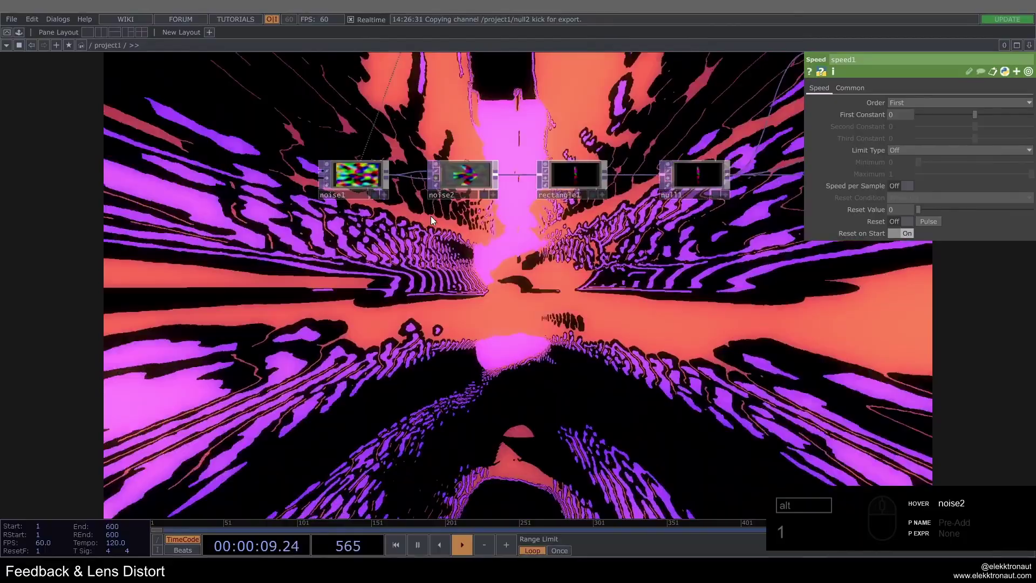
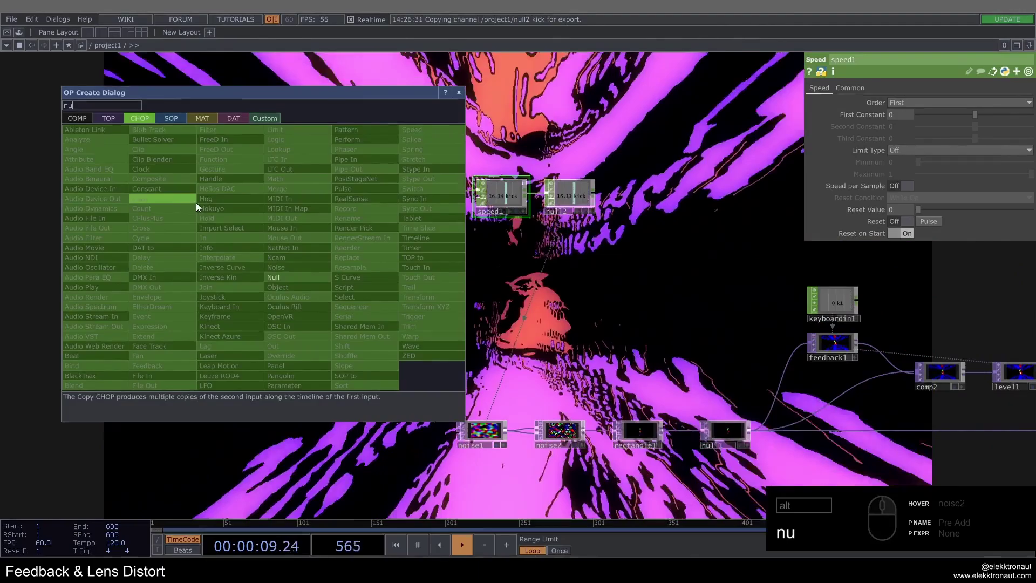
Add a Null CHOP (null13) carrying audio_in's spectrum and place it in the network.
type("nu")
left_click_drag(289, 279, 323, 277)
left_click_drag(327, 277, 361, 271)
middle_click(362, 271)
left_click(359, 277)
Add a CHOP to TOP (chopto1) reading null13 and place it to its right.
right_click(407, 279)
left_click_drag(256, 146, 245, 169)
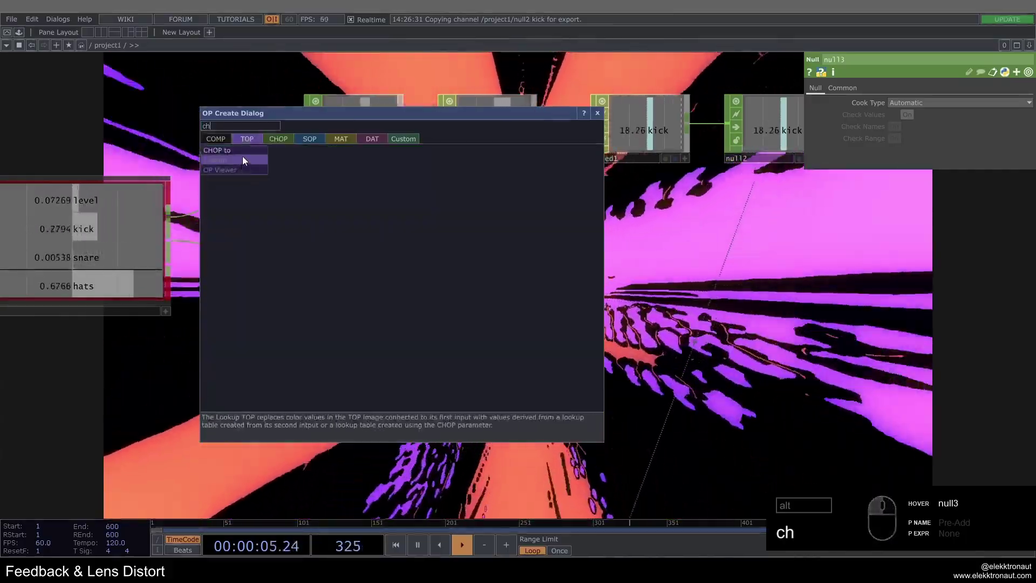
left_click(247, 155)
left_click_drag(513, 283, 450, 248)
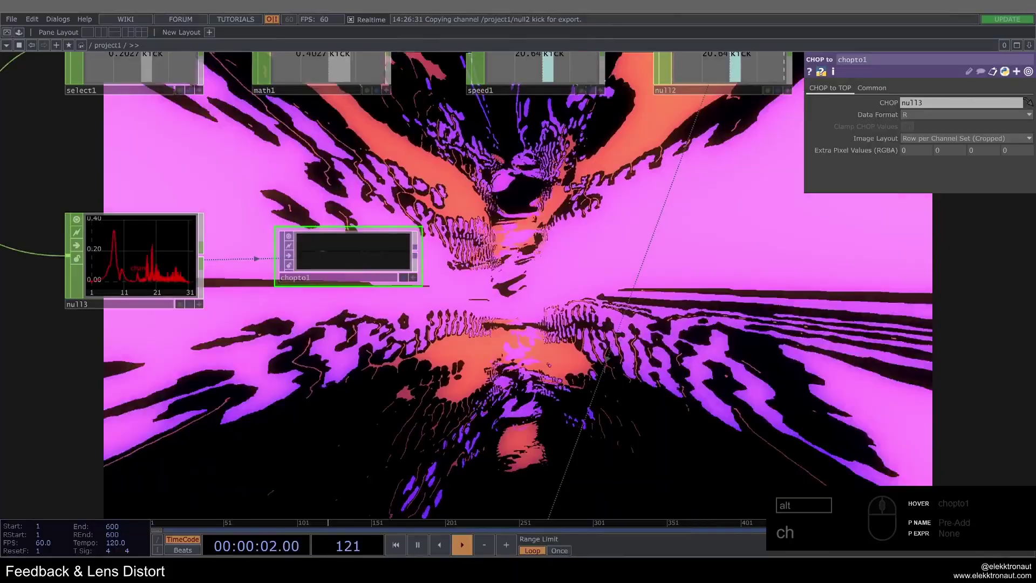
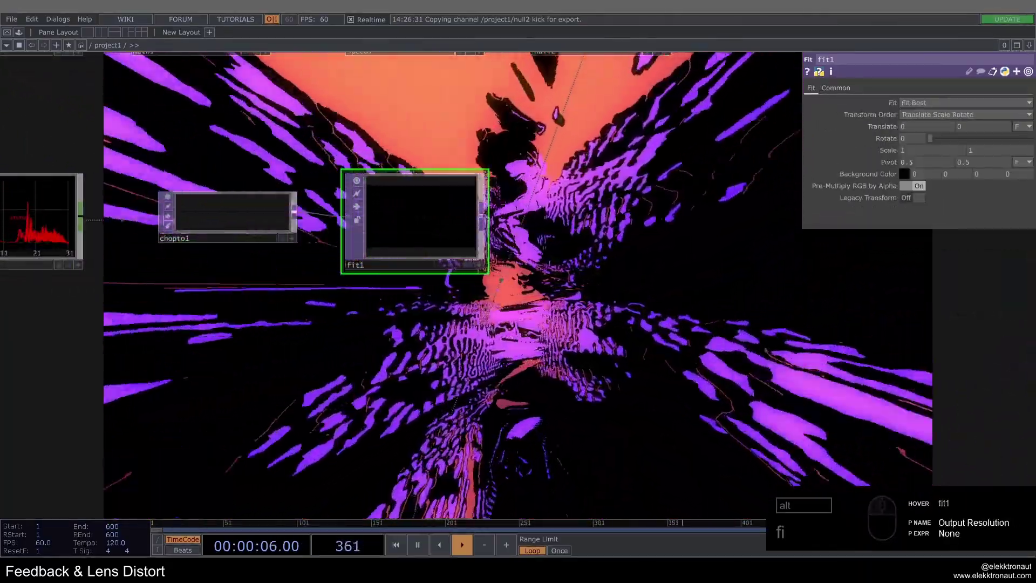
On fit1 set Transform Order Rotate Scale Translate, Rotate 90 and Scale 1000 by 0.4.
left_click_drag(946, 115, 933, 132)
left_click_drag(932, 142, 935, 161)
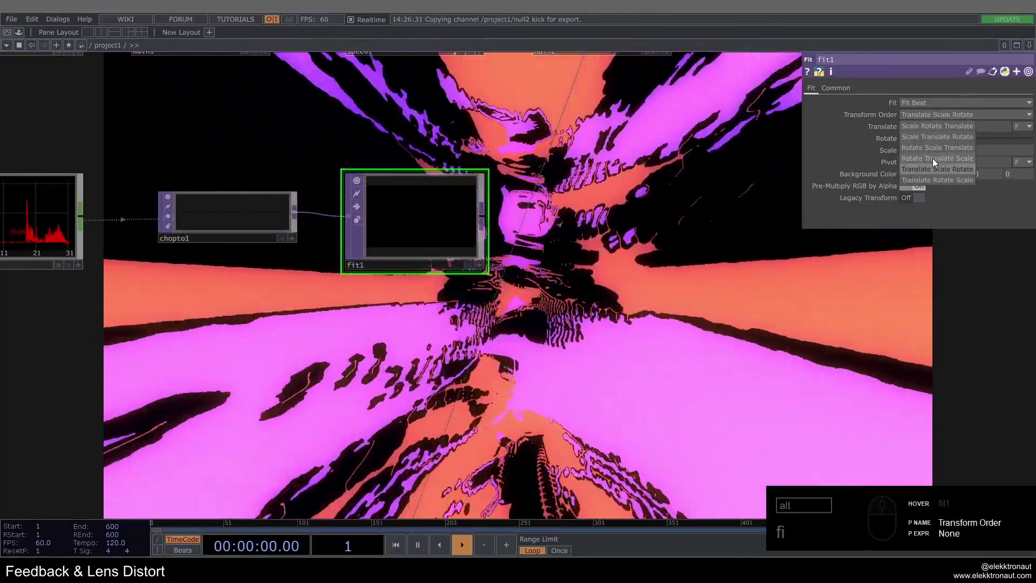
left_click_drag(940, 151, 576, 184)
left_click(924, 155)
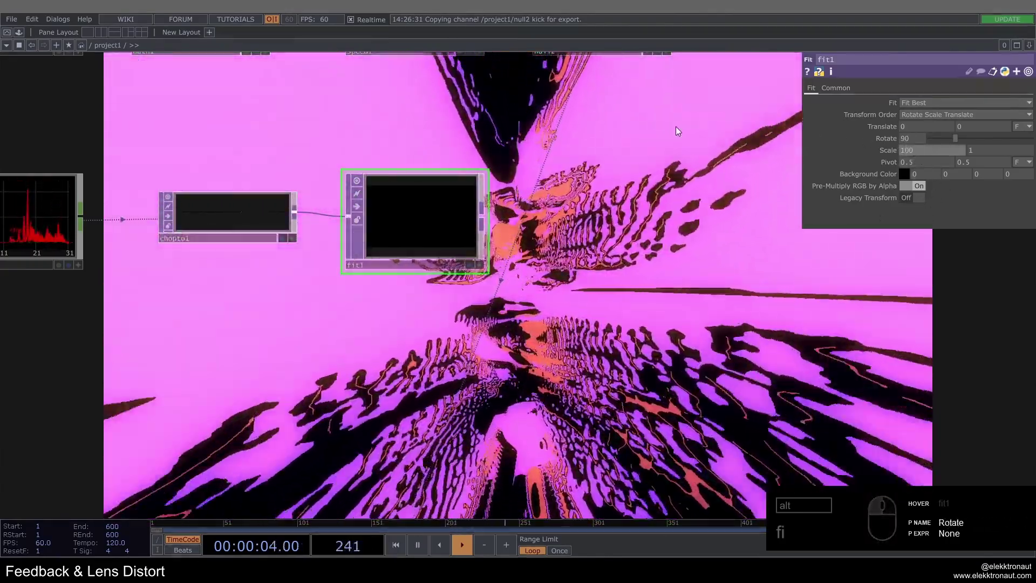
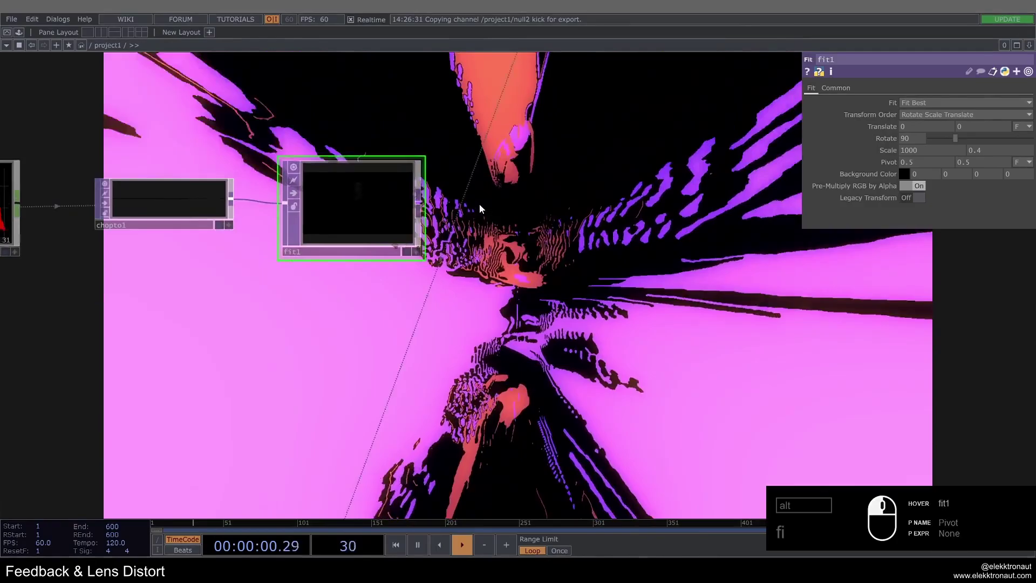
left_click_drag(327, 195, 150, 107)
Append a Level TOP (level3) and a Blur TOP (blur2) after fit1.
key("alt+b")
key("b")
left_click_drag(149, 108, 387, 195)
left_click_drag(387, 196, 396, 184)
left_click(397, 184)
type("b")
type("e")
left_click(308, 216)
left_click_drag(459, 211, 481, 209)
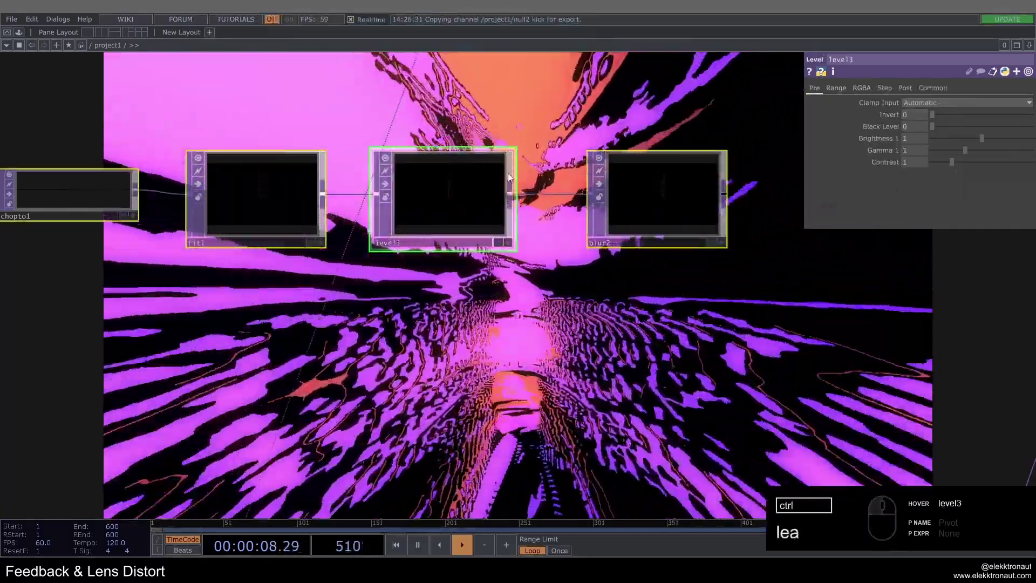
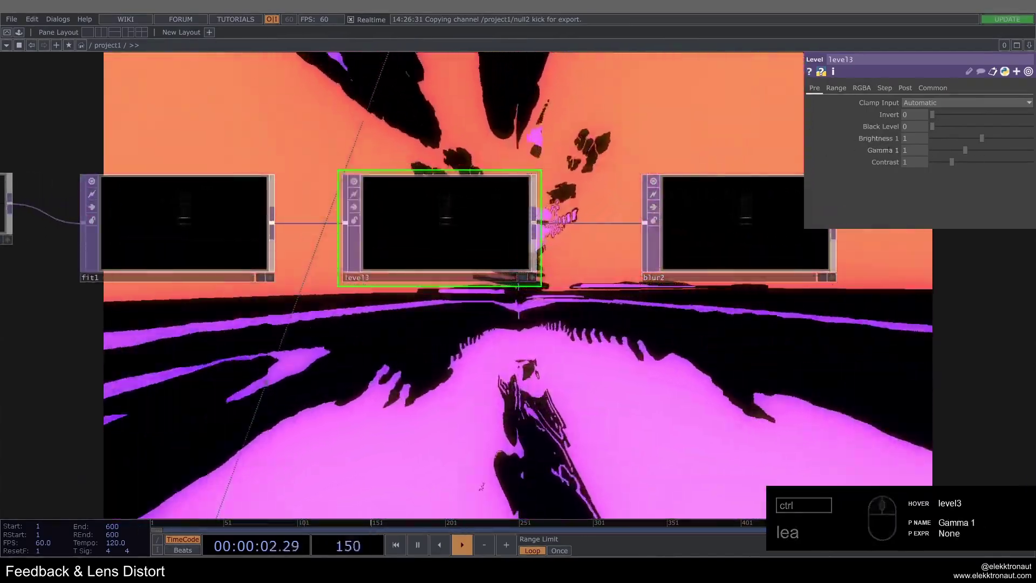
Raise level3's Brightness to 4 so the spectrum line shows.
left_click_drag(917, 139, 692, 112)
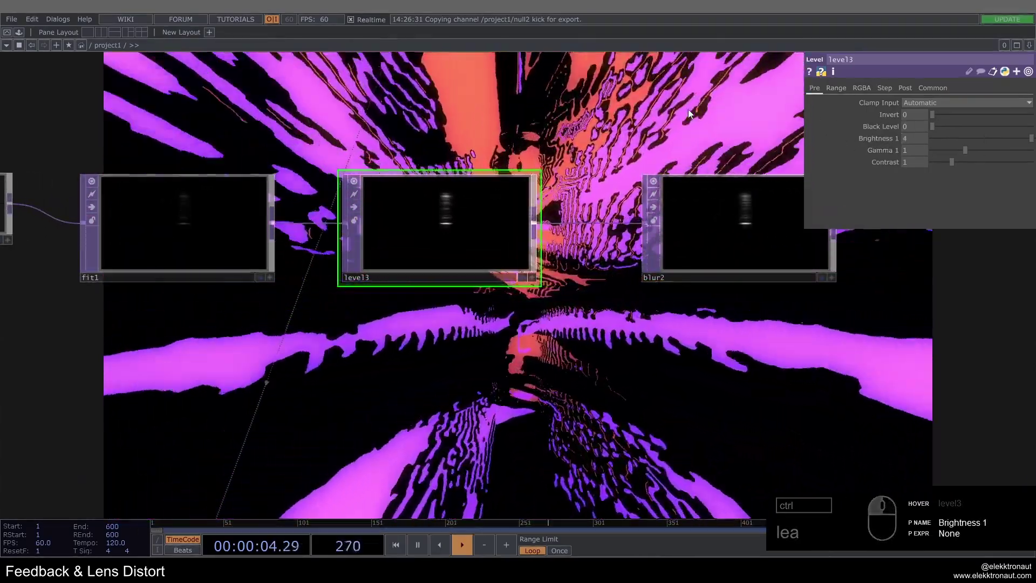
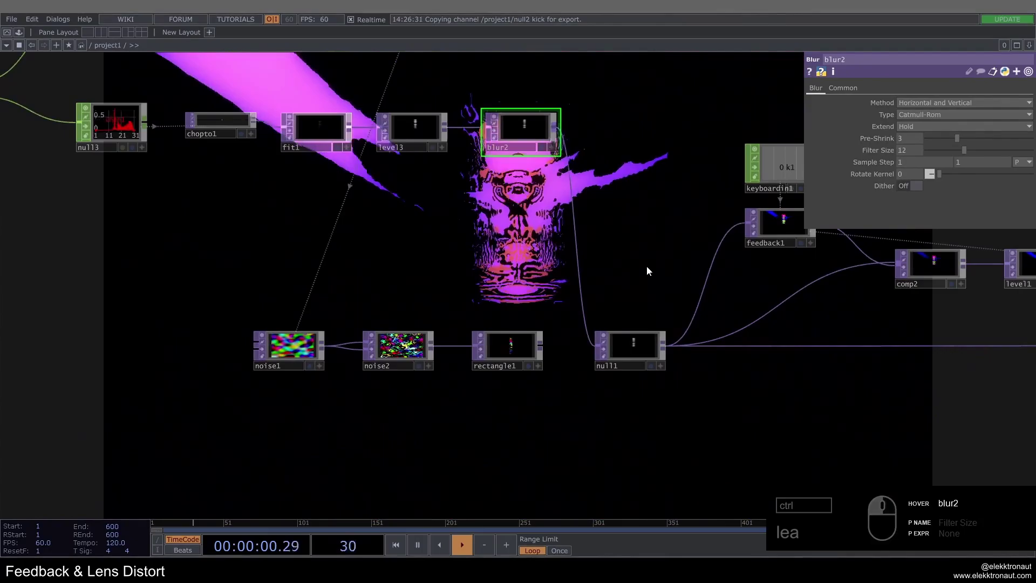
Set blur2's Pixel Format to 32-bit float (RGBA) on its Common page.
key("1")
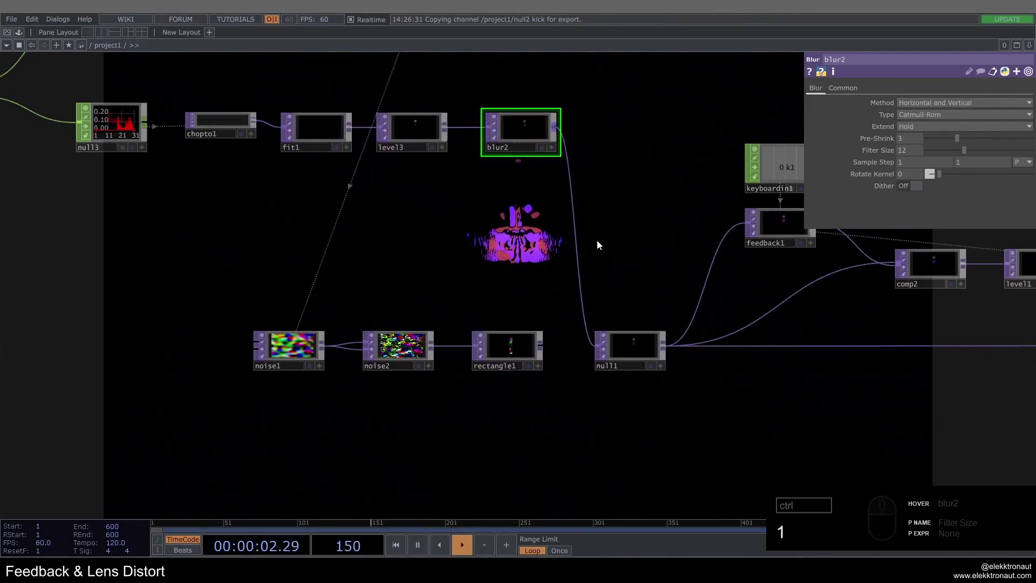
left_click_drag(848, 92, 876, 137)
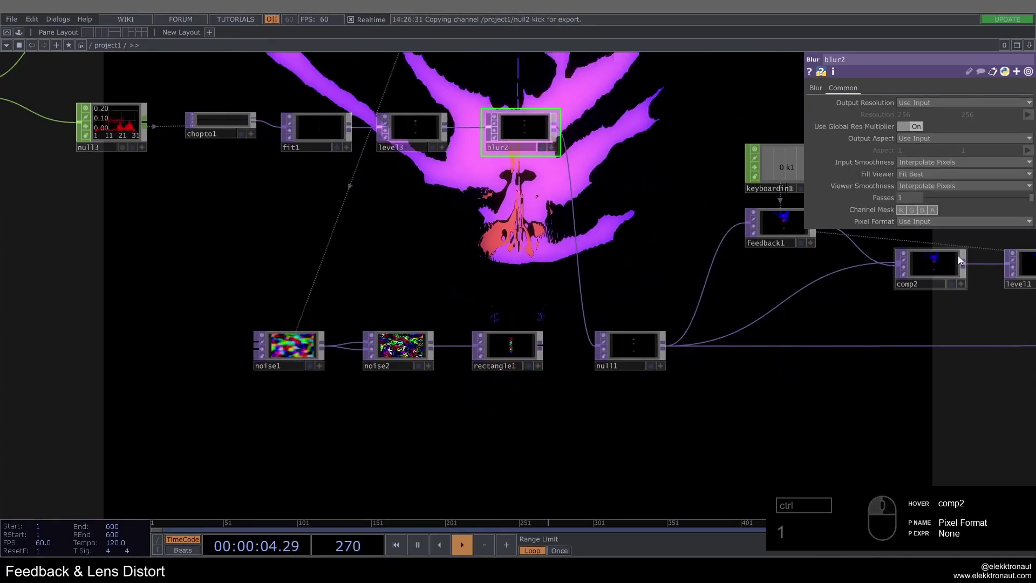
left_click_drag(959, 221, 948, 261)
left_click(945, 280)
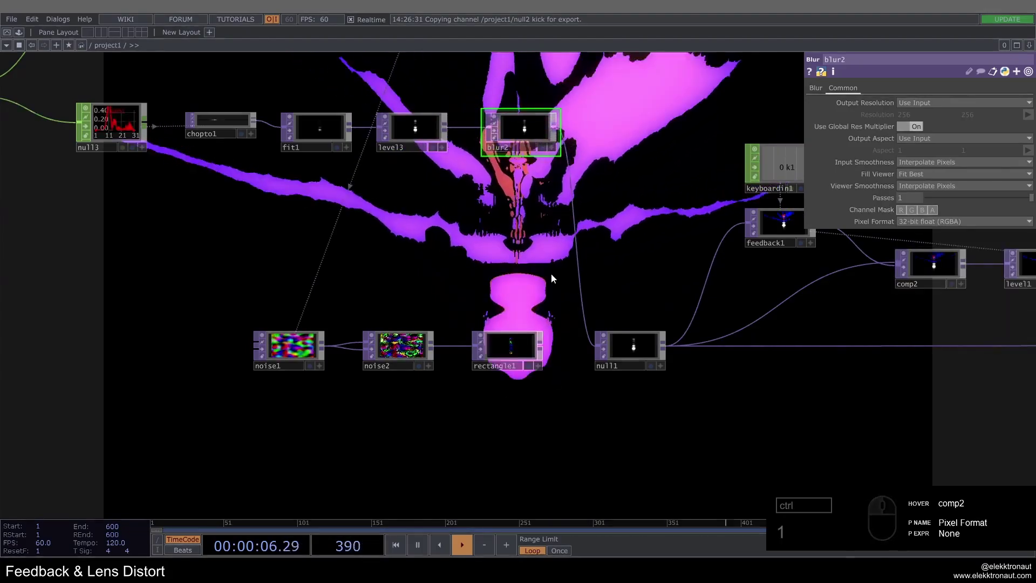
left_click(516, 252)
left_click(639, 288)
Set level1's Brightness to 2.
left_click(632, 224)
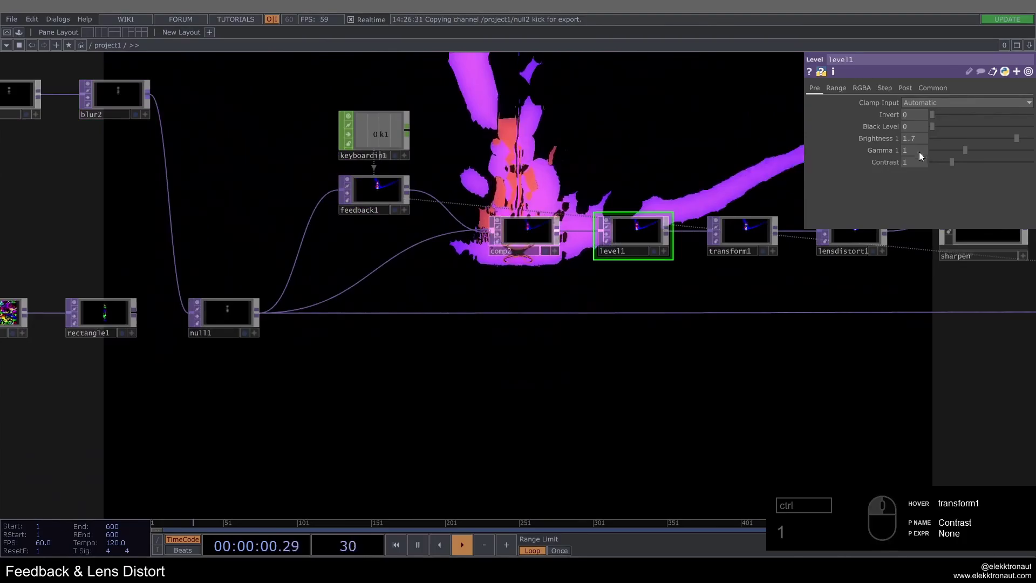
left_click(923, 139)
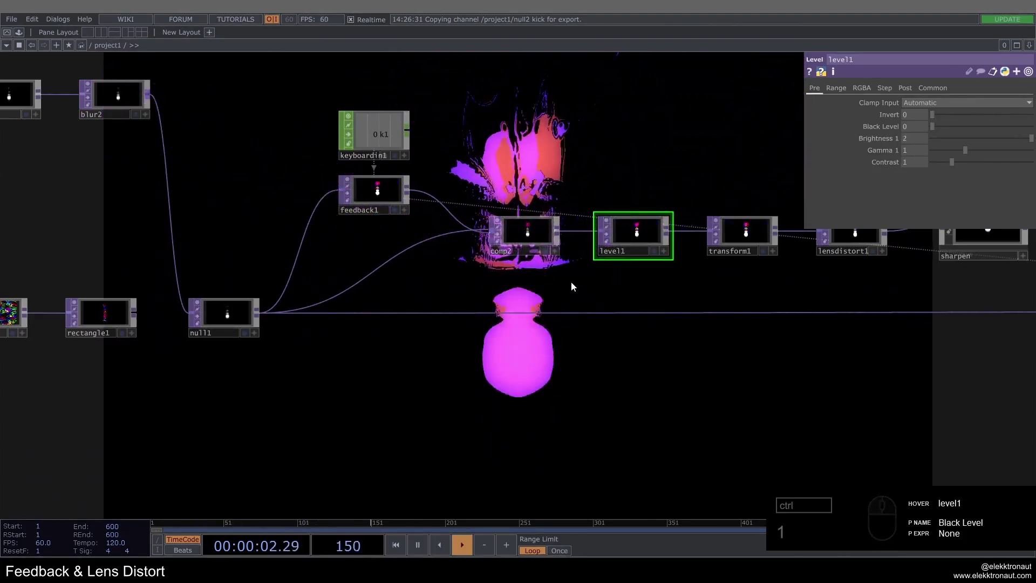
left_click(919, 141)
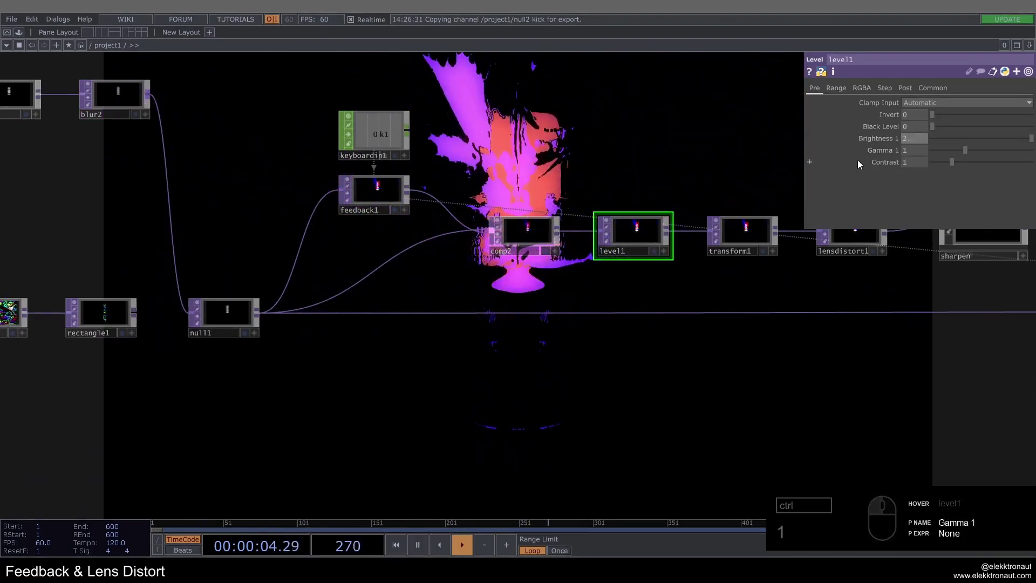
Adjust the sharpen operator's Sharpen Amount to about 0.85.
left_click_drag(713, 360, 629, 347)
left_click_drag(644, 329, 685, 235)
left_click(677, 143)
left_click(538, 170)
left_click(1016, 123)
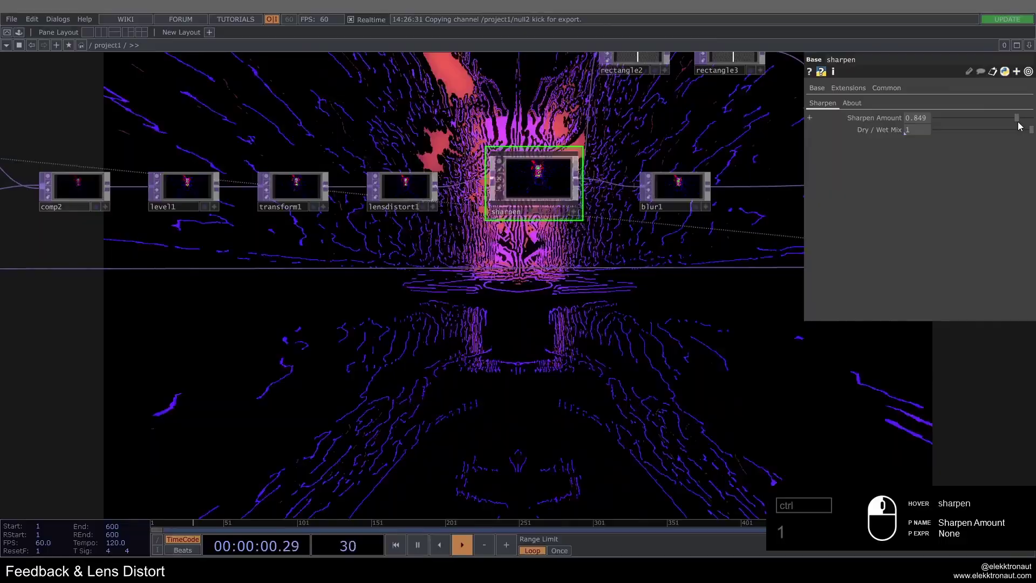
Lower the sharpen amount and zoom out to view the whole network.
left_click(629, 351)
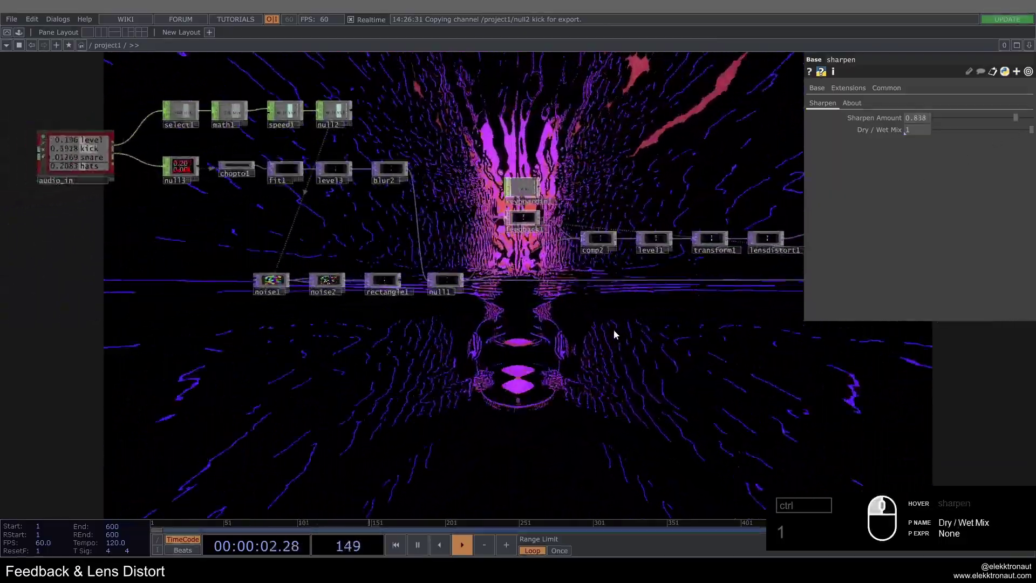
left_click_drag(474, 153, 418, 180)
left_click_drag(418, 181, 423, 188)
Bring up the TOP operator list from blur2's output to add a Noise TOP.
right_click(449, 199)
left_click(444, 204)
right_click(444, 204)
left_click(446, 197)
right_click(451, 196)
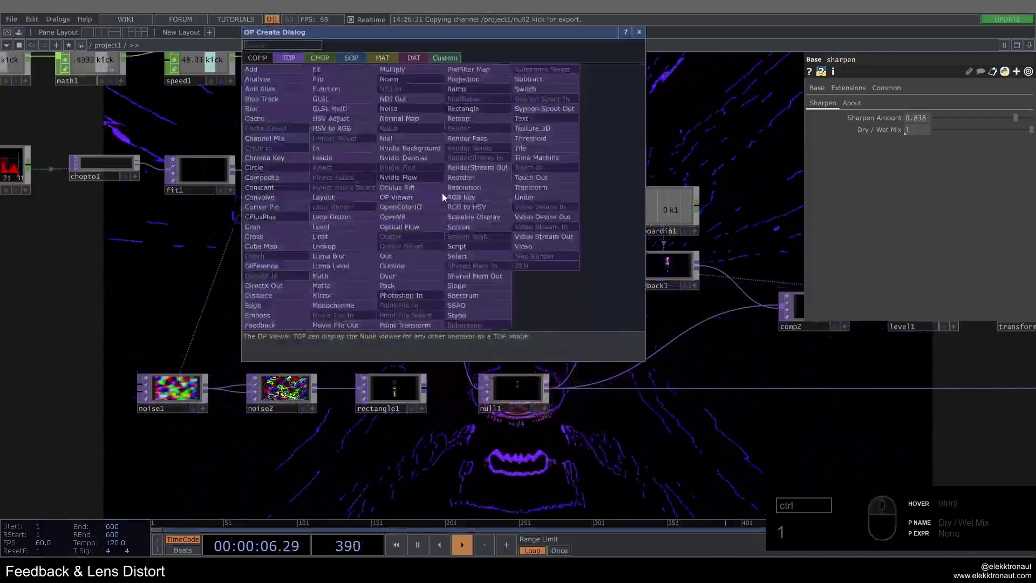
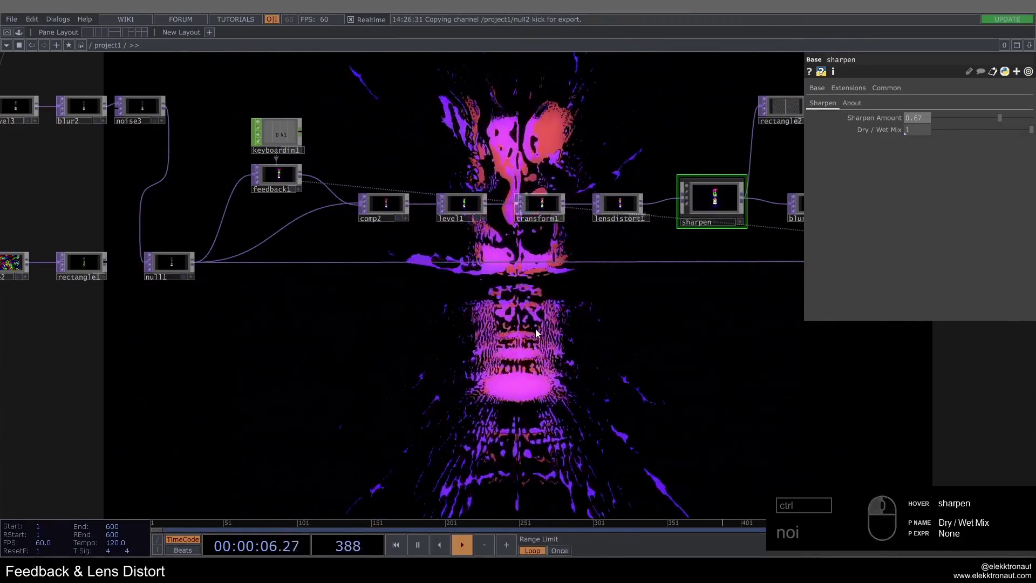
Raise level1's Brightness to 5 so the feedback tunnel becomes far brighter.
left_click(472, 319)
left_click_drag(606, 321, 645, 212)
left_click(637, 204)
left_click_drag(919, 143, 682, 136)
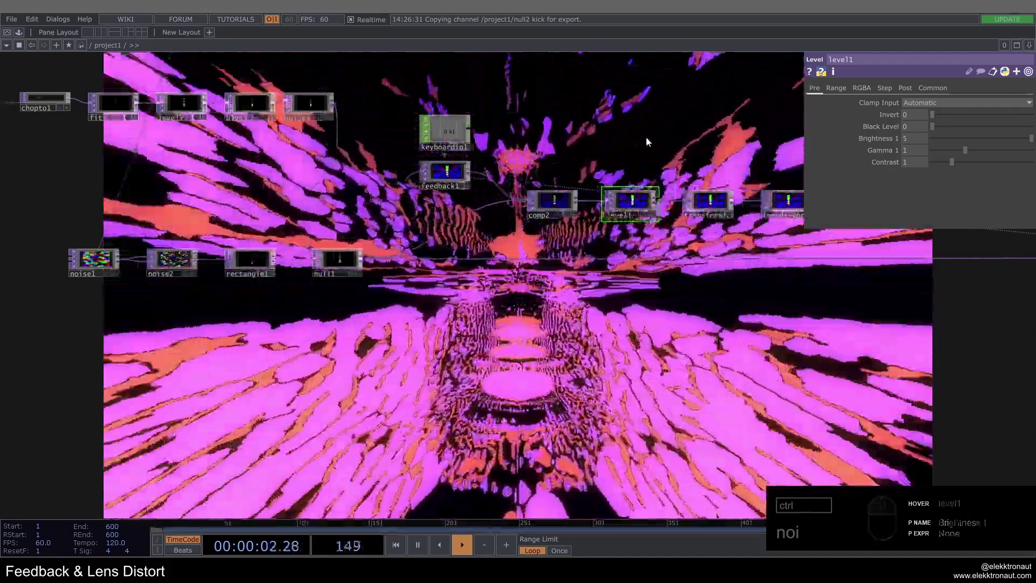
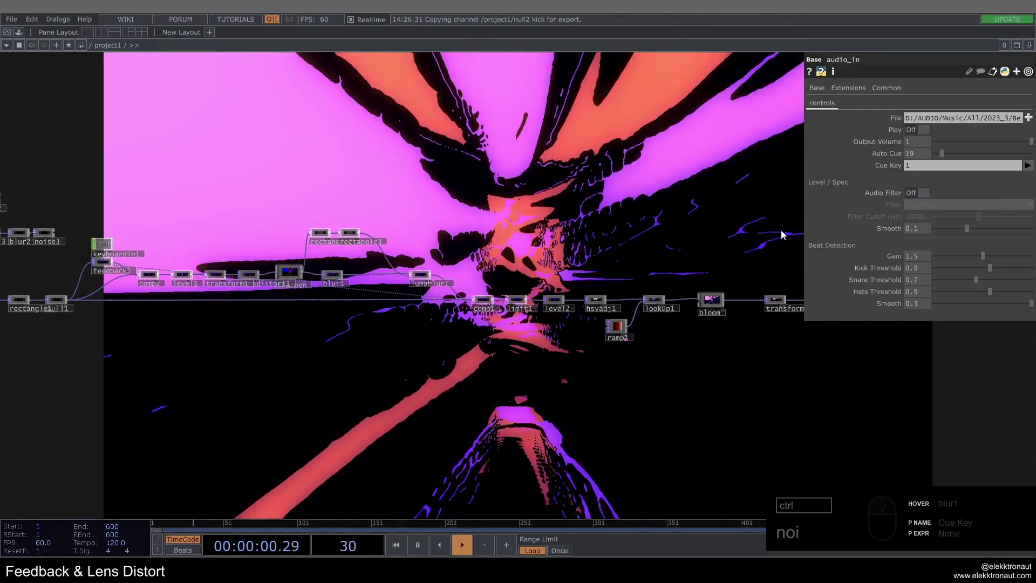
Pan right along the chain to the bloom, transform2 and bg TOPs.
left_click_drag(785, 235, 763, 229)
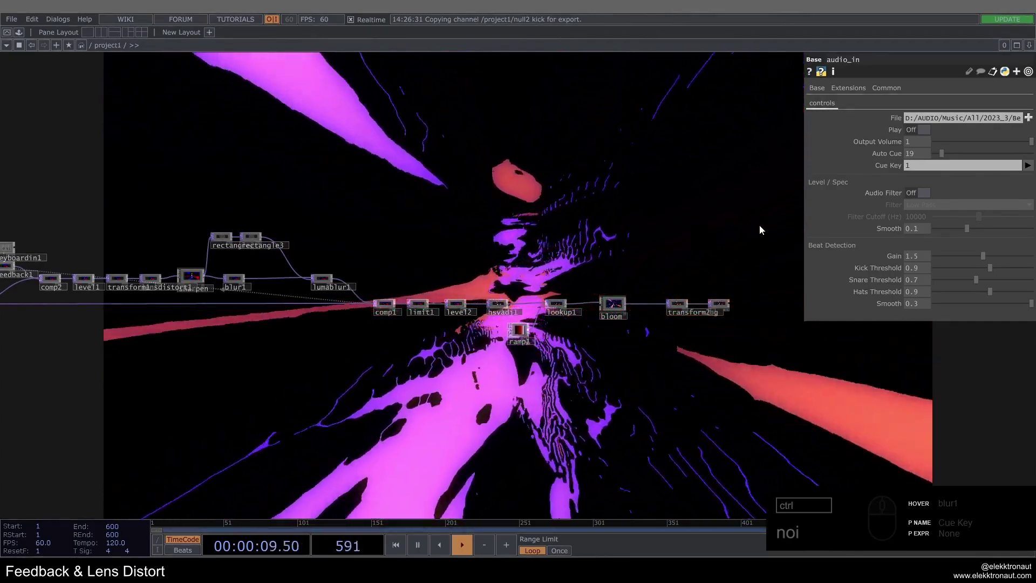
left_click_drag(739, 291, 754, 231)
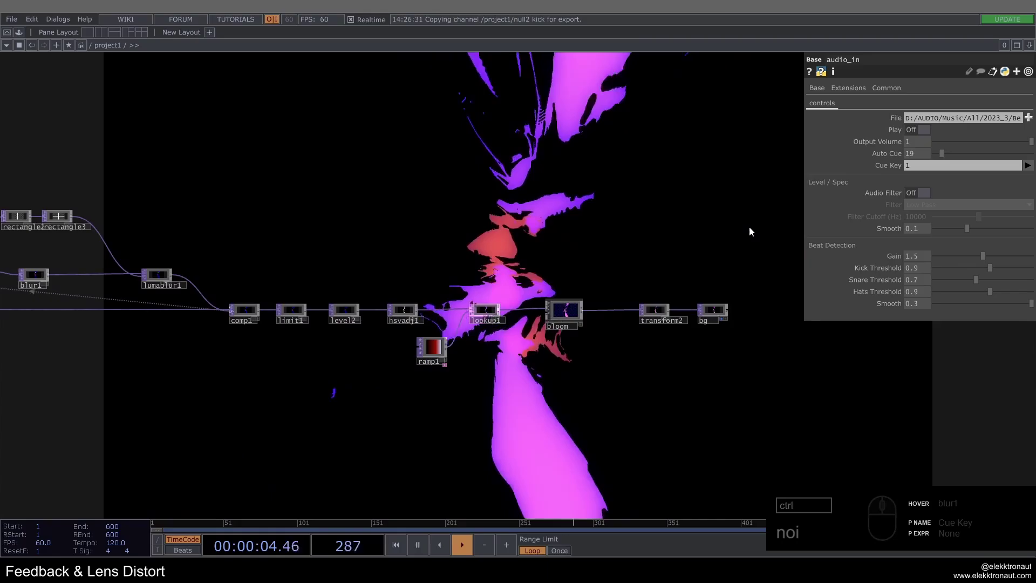